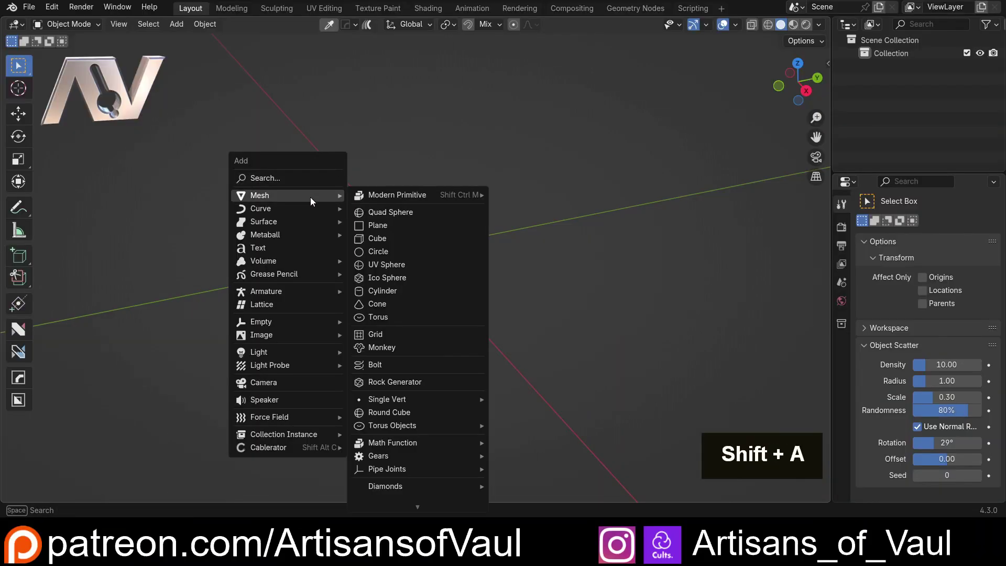
Add a plane and stretch it along Y by a factor of 9, applying the new scale.
key("shift+a")
key("r")
key("y")
key("9")
key("Return")
key("s")
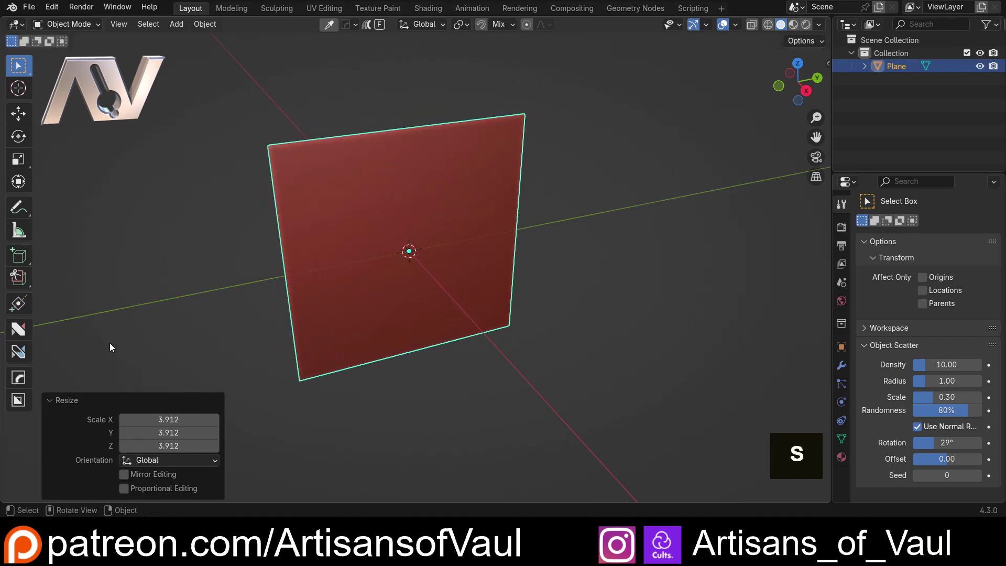
key("y")
scroll("down", 3)
key("ctrl+a")
middle_click(422, 303)
Delete the plane's face in Edit Mode, leaving a three-sided edge outline, and return to Object Mode.
key("Tab")
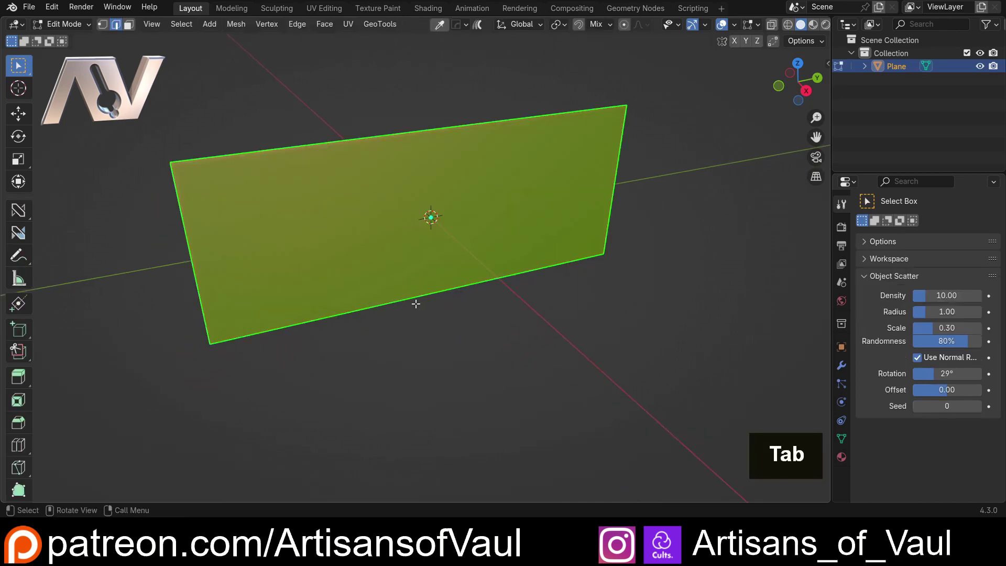
key("x")
key("Tab")
scroll("down", 3)
middle_click(361, 198)
Run ND Pipe Generator on the outline and raise Base Corner Radius for wider rounded bends.
key("shift+2")
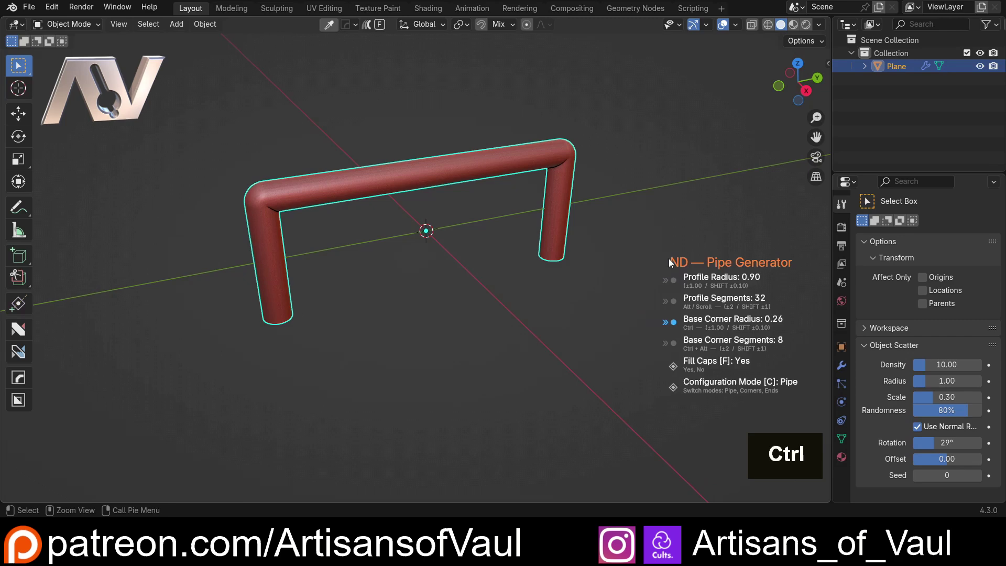
scroll("up", 3)
scroll("down", 3)
scroll("up", 3)
scroll("down", 3)
middle_click(353, 284)
middle_click(273, 272)
Switch to Ends mode and fit Clip connectors to both open pipe ends, inspecting them all round.
scroll("up", 3)
middle_click(287, 266)
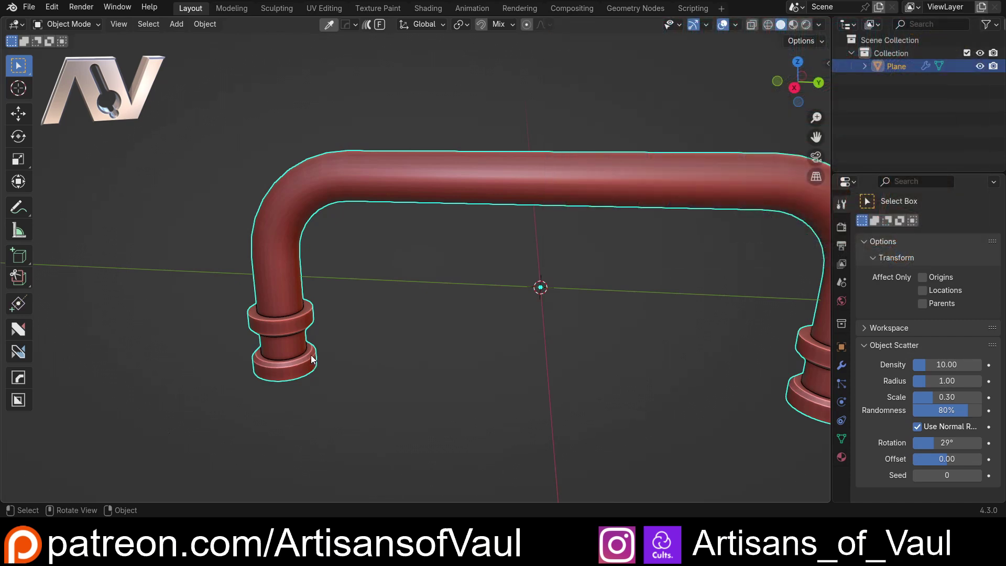
middle_click(278, 320)
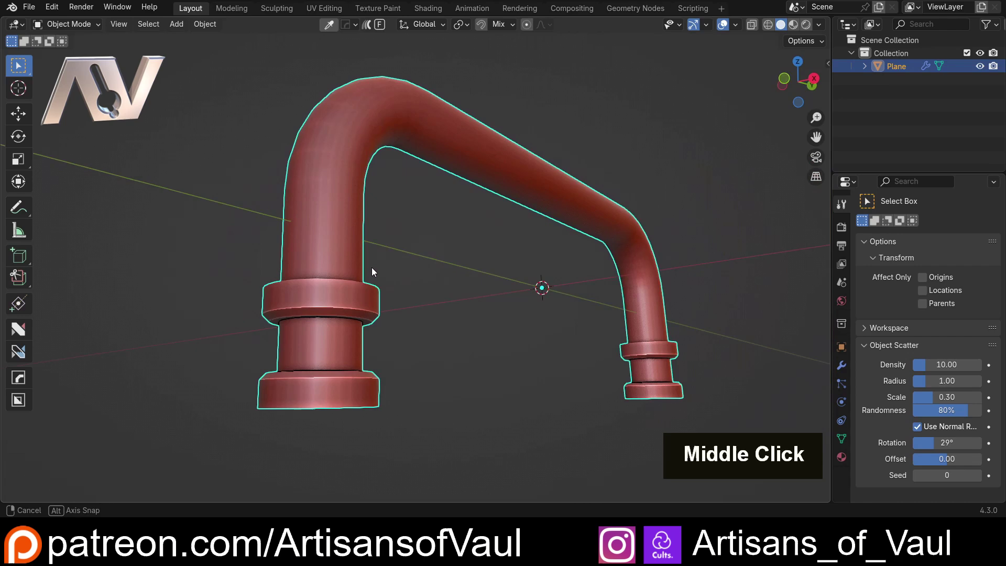
middle_click(305, 335)
middle_click(331, 296)
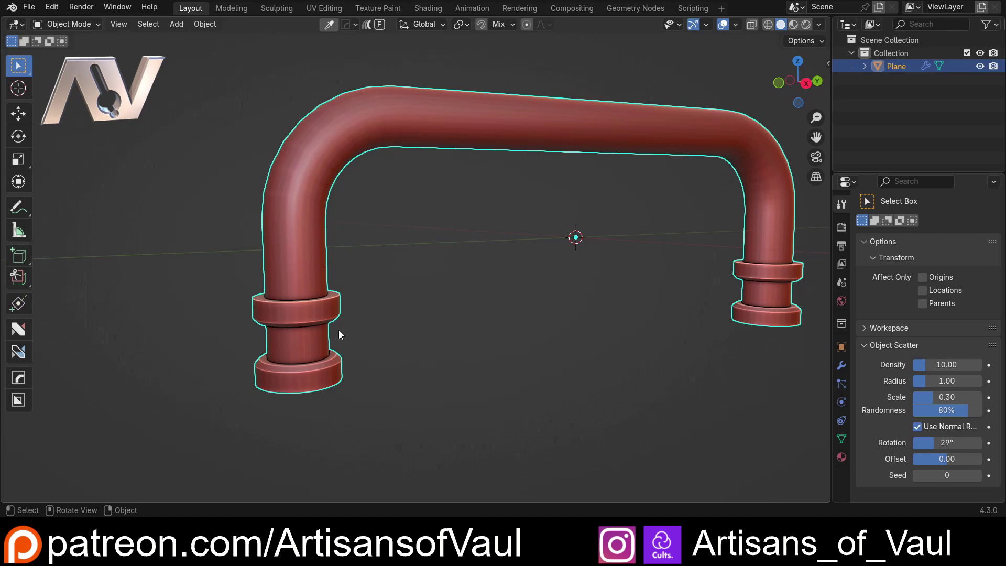
middle_click(315, 342)
Raise ND.PipeGenerator's Profile Segments from 32 to 64 in Modifier Properties.
middle_click(307, 286)
scroll("up", 3)
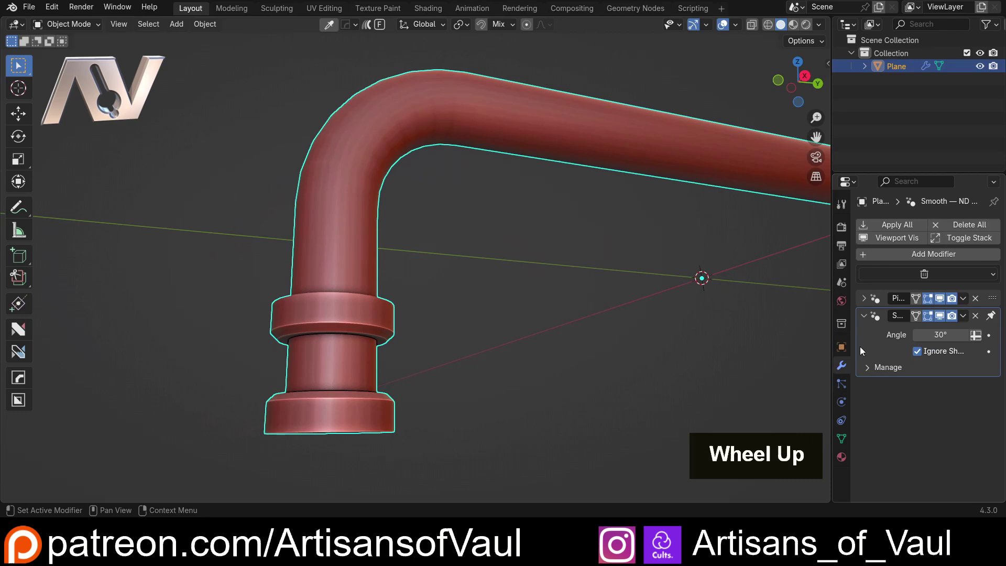
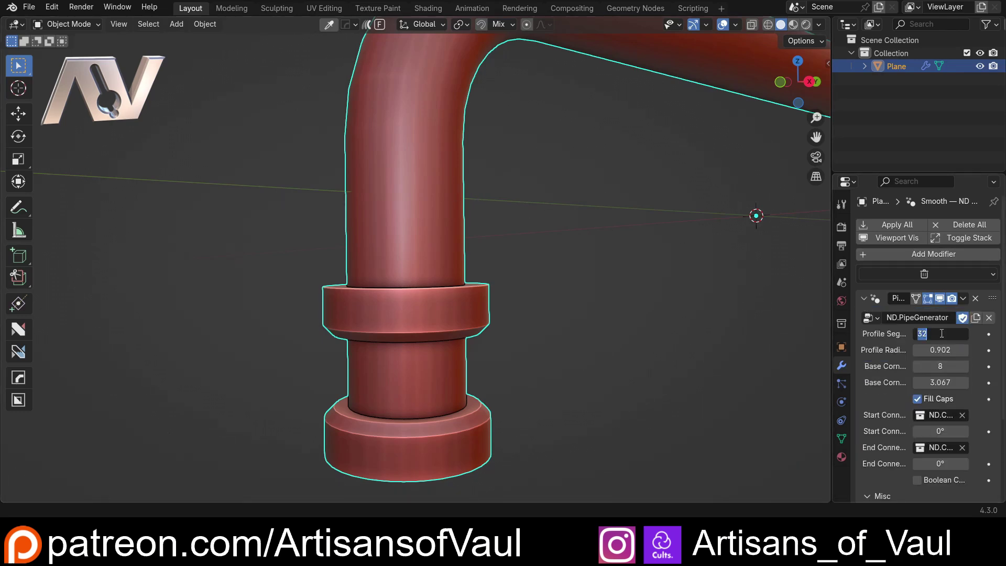
key("KP_6")
key("KP_4")
key("Return")
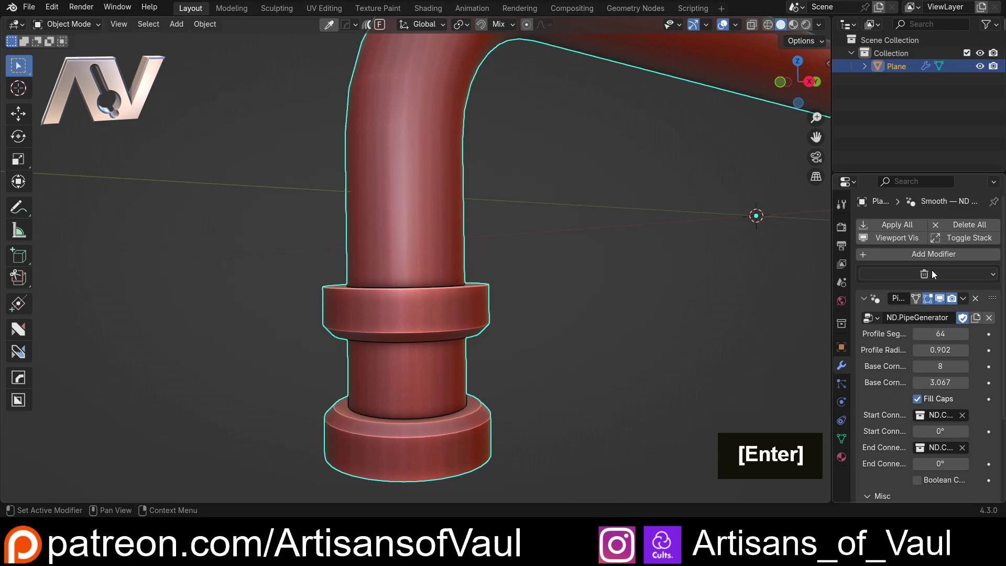
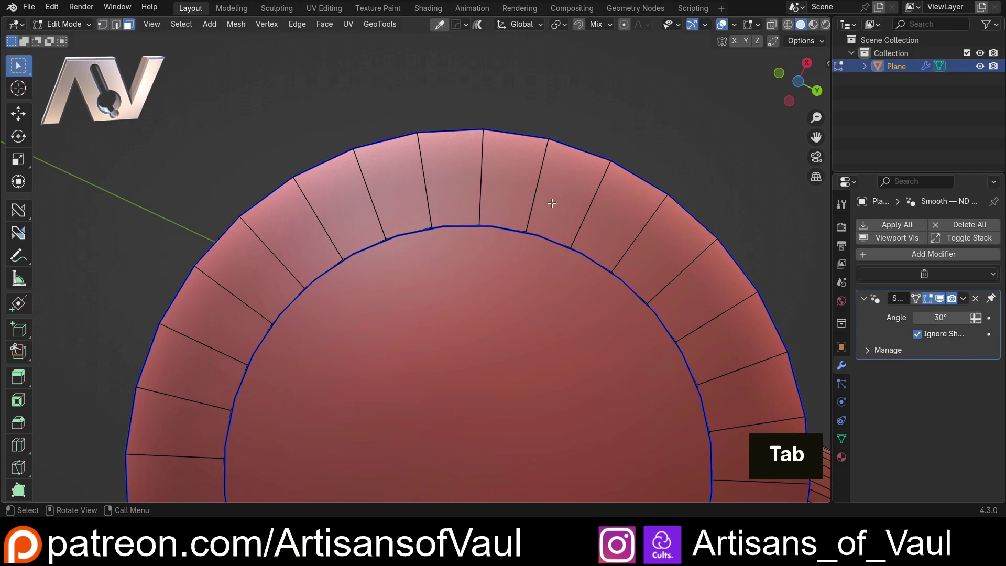
Inspect the connector faces up close in Edit Mode, then return to Object Mode.
scroll("up", 3)
middle_click(469, 220)
scroll("up", 3)
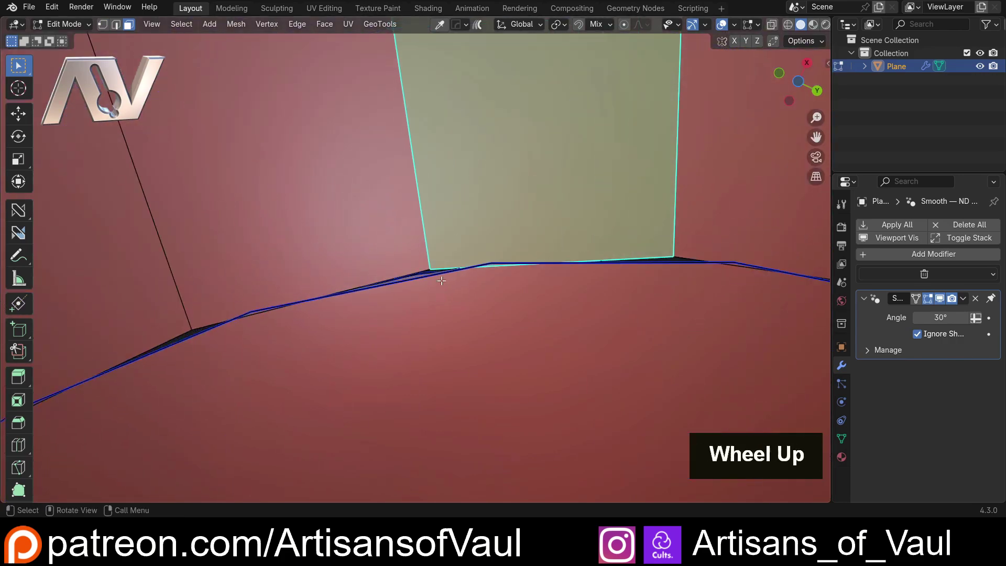
scroll("down", 3)
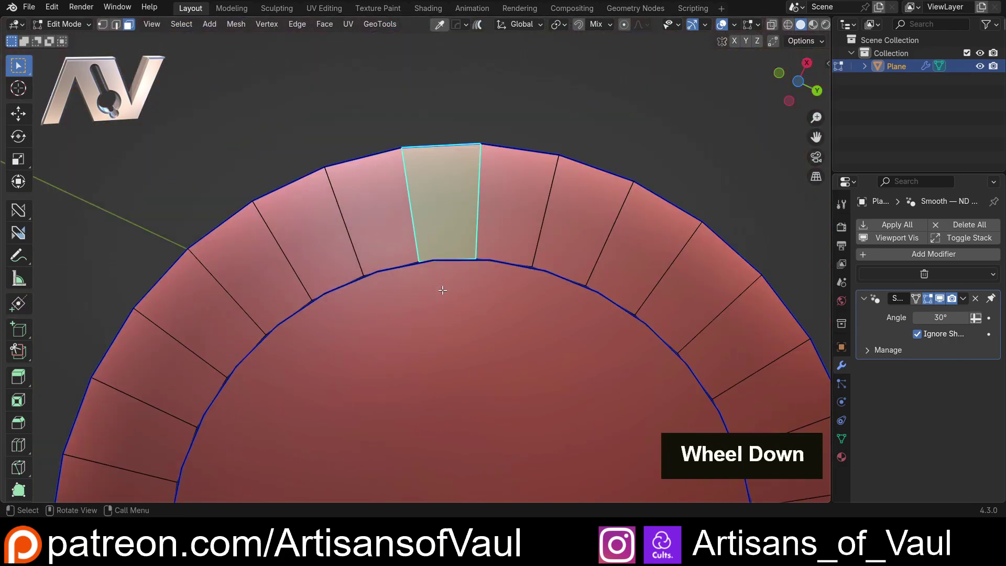
middle_click(436, 227)
key("Tab")
Orbit around the finished pipe and line the view up facing its front.
middle_click(475, 148)
scroll("down", 3)
middle_click(505, 195)
middle_click(461, 224)
scroll("down", 3)
middle_click(354, 358)
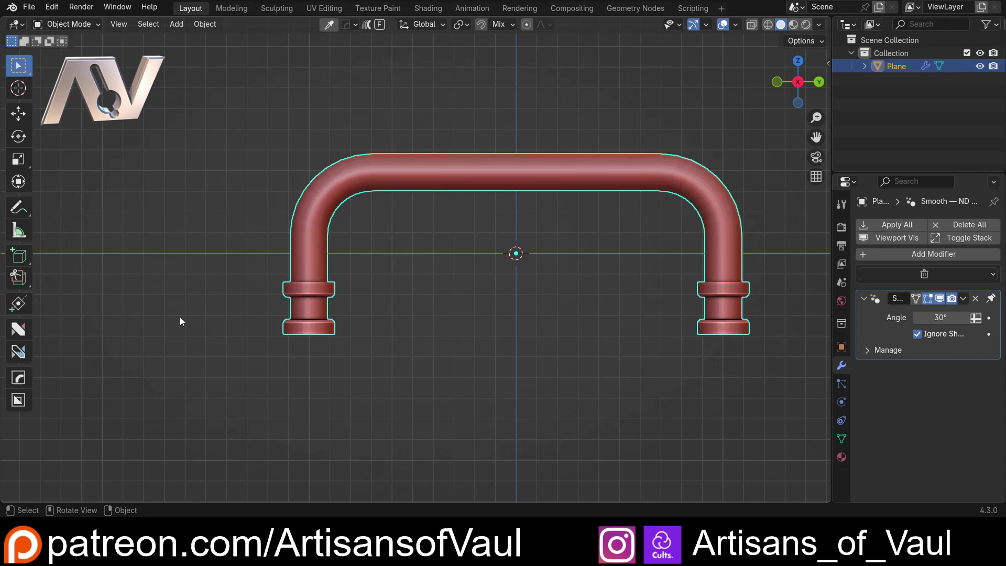
scroll("up", 3)
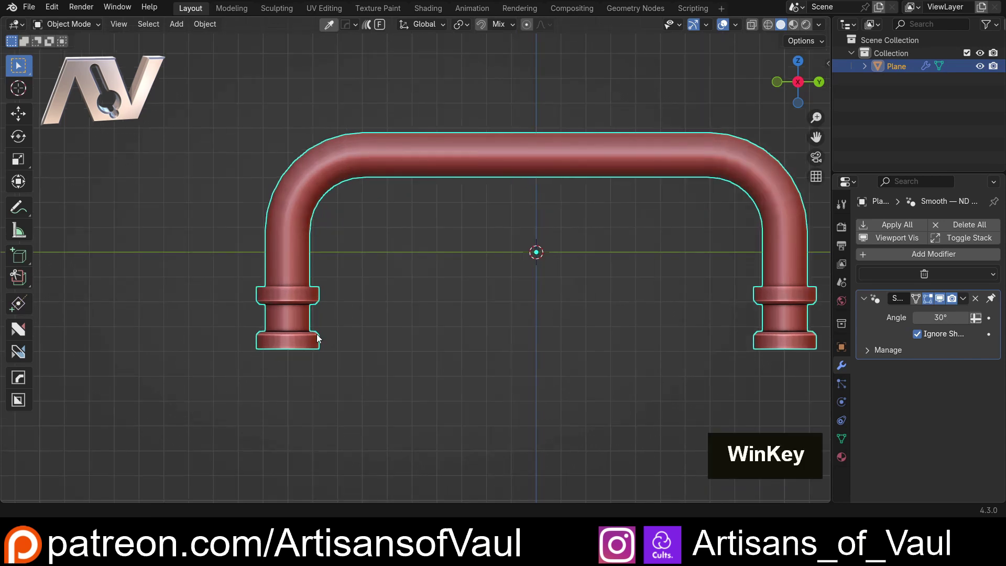
Browse from AppData\Roaming to Blender Foundation\Blender\4.3\extensions\blender_org\nd\assets.
key("super+r")
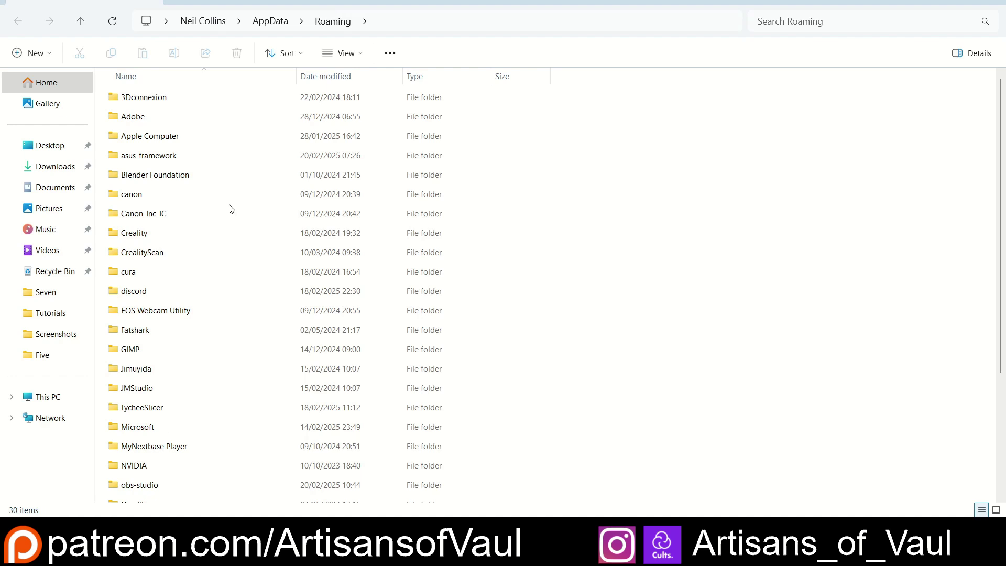
double_click(177, 178)
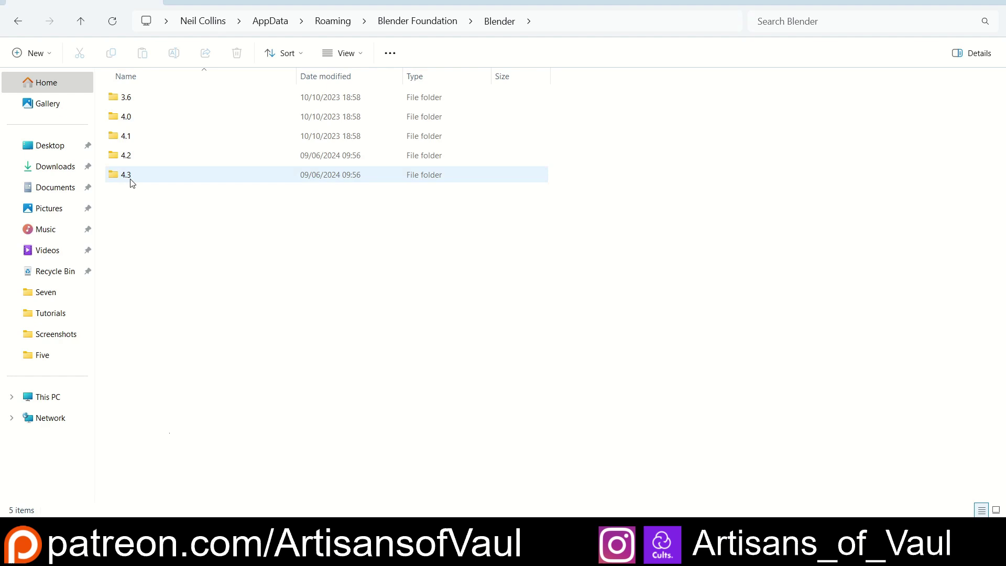
double_click(129, 175)
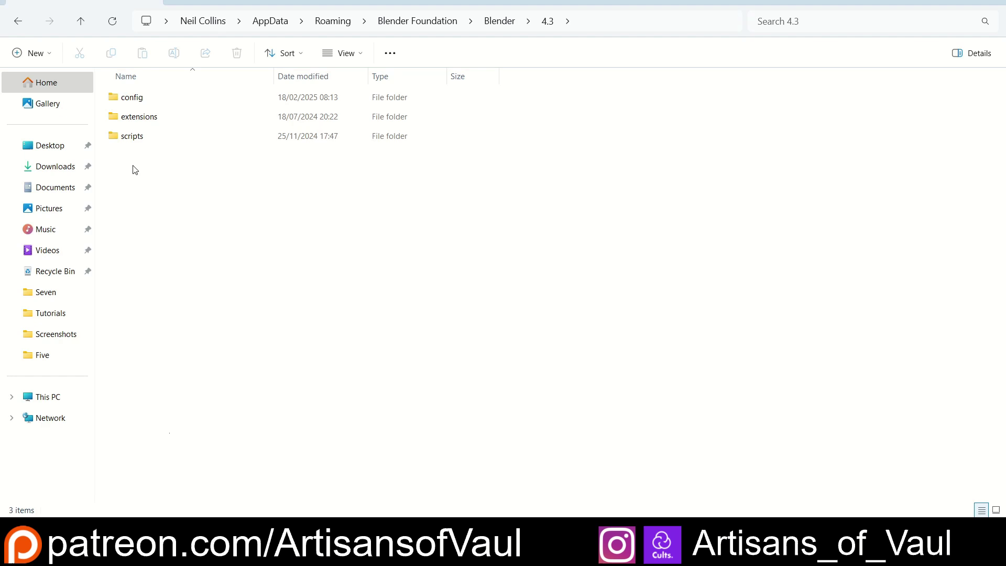
double_click(151, 120)
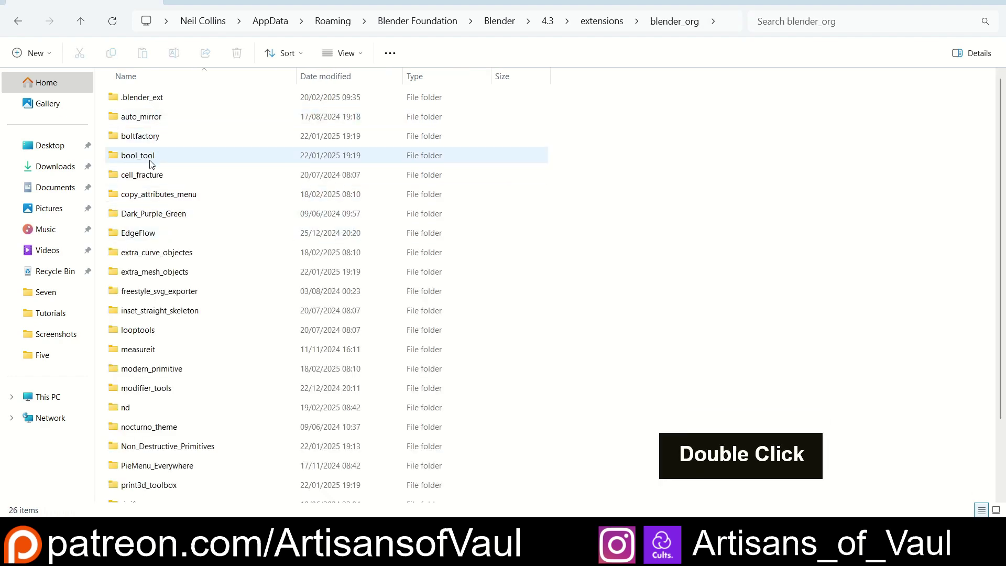
double_click(130, 409)
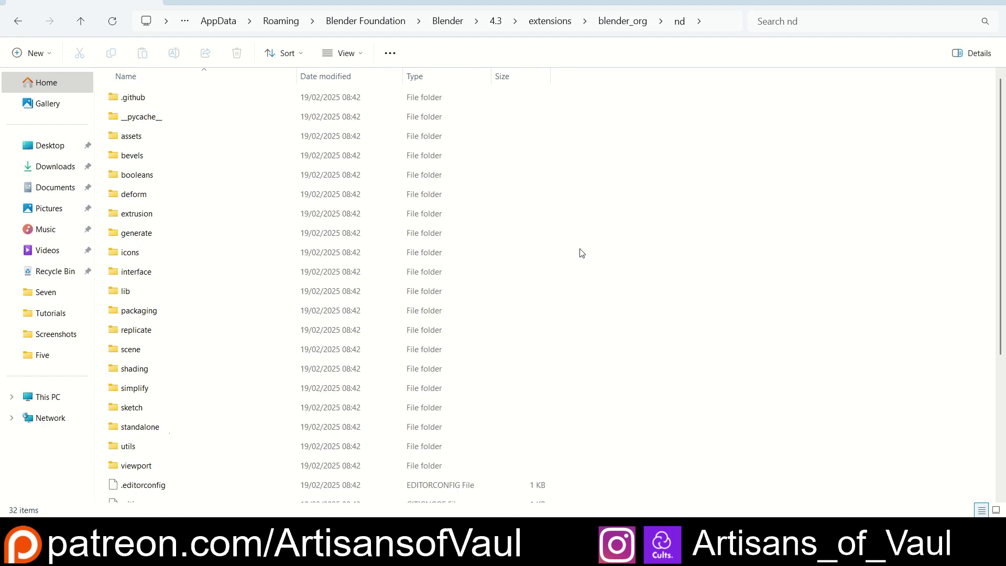
double_click(154, 135)
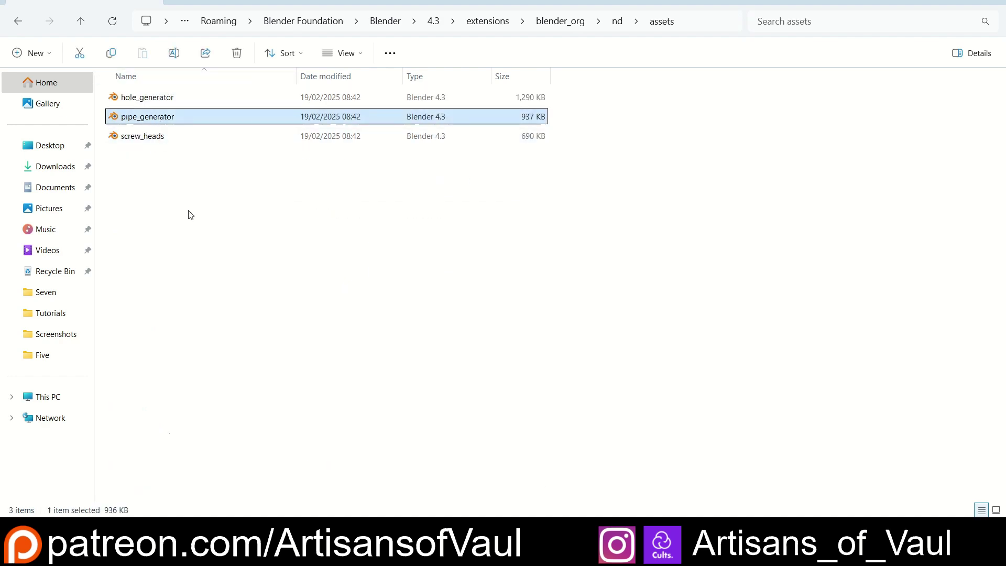
Copy pipe_generator.blend into the Desktop BlenderBACKUP folder as a backup.
double_click(164, 118)
key("ctrl+c")
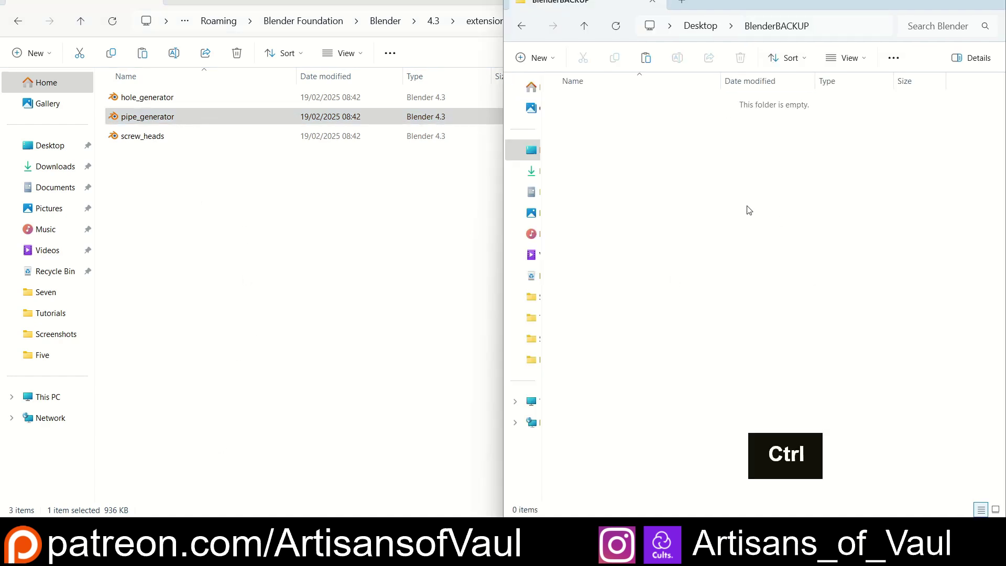
key("ctrl+v")
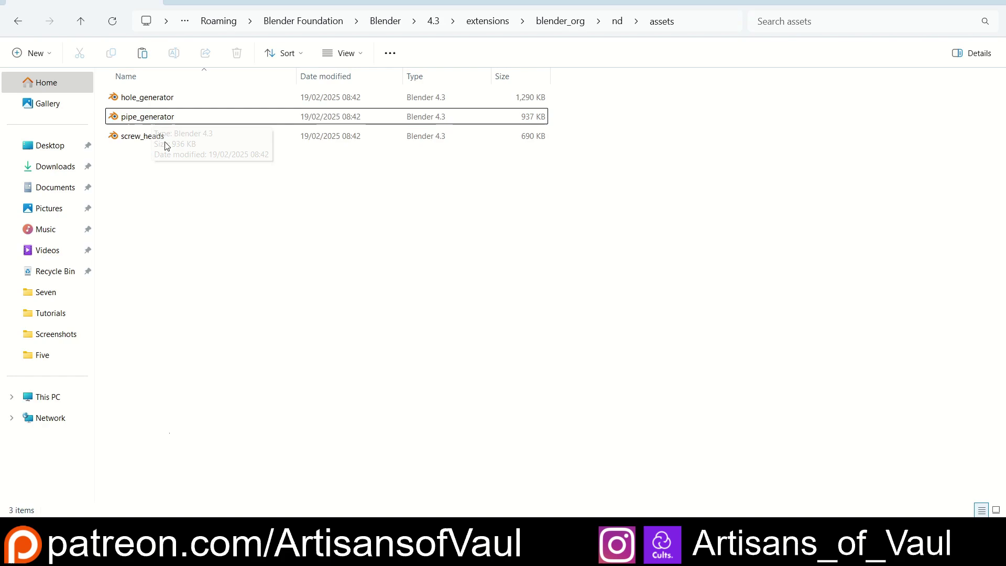
Orbit around the connector asset pieces and look down into the plain hollow cylinder.
scroll("up", 3)
scroll("down", 3)
middle_click(416, 209)
scroll("up", 3)
middle_click(333, 209)
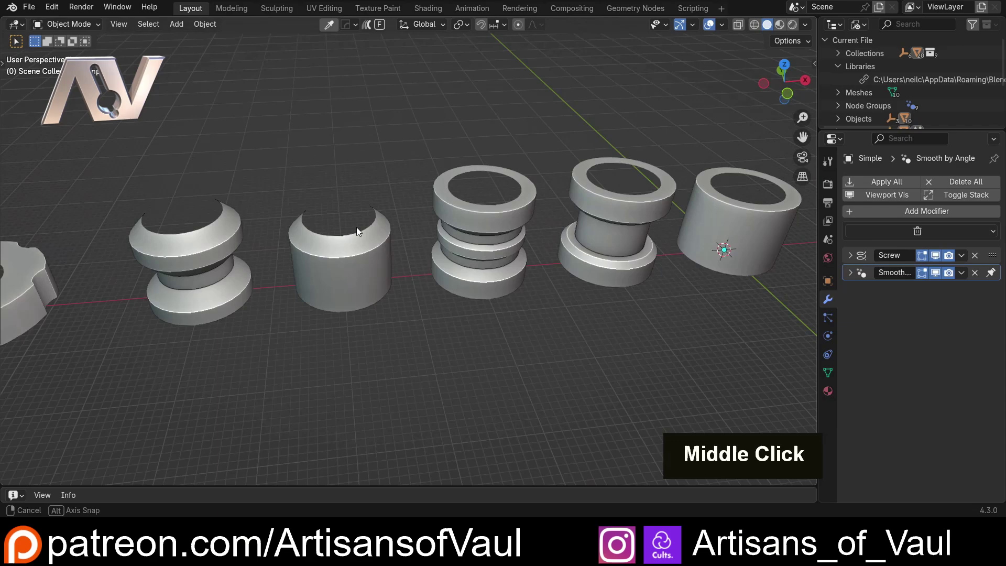
scroll("up", 3)
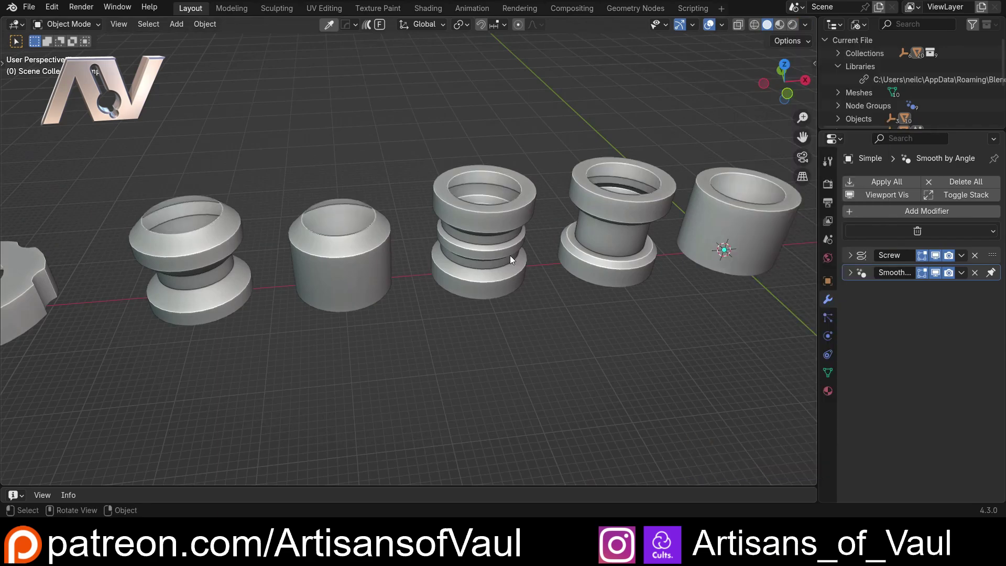
middle_click(392, 144)
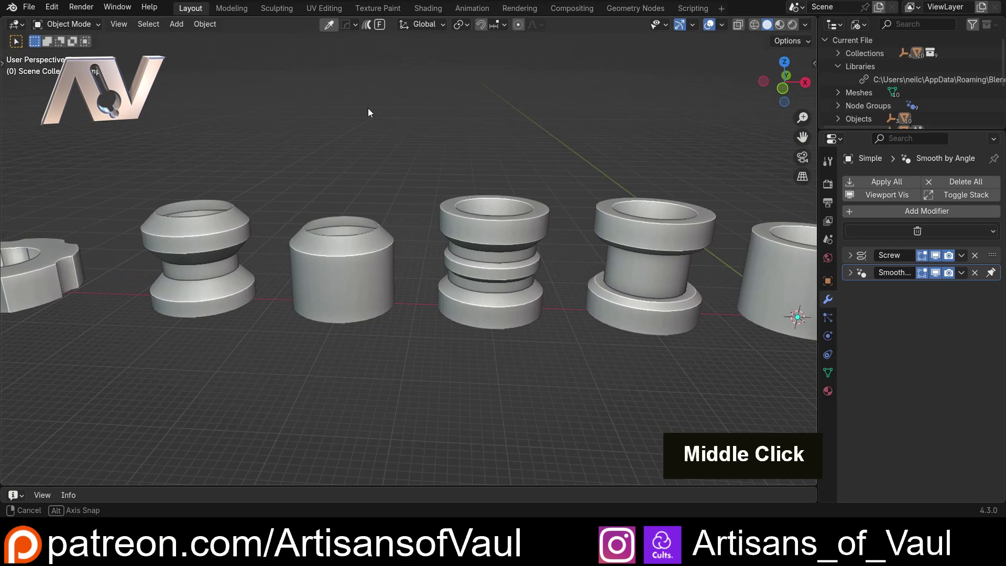
scroll("down", 3)
middle_click(477, 238)
middle_click(418, 187)
middle_click(490, 233)
middle_click(414, 240)
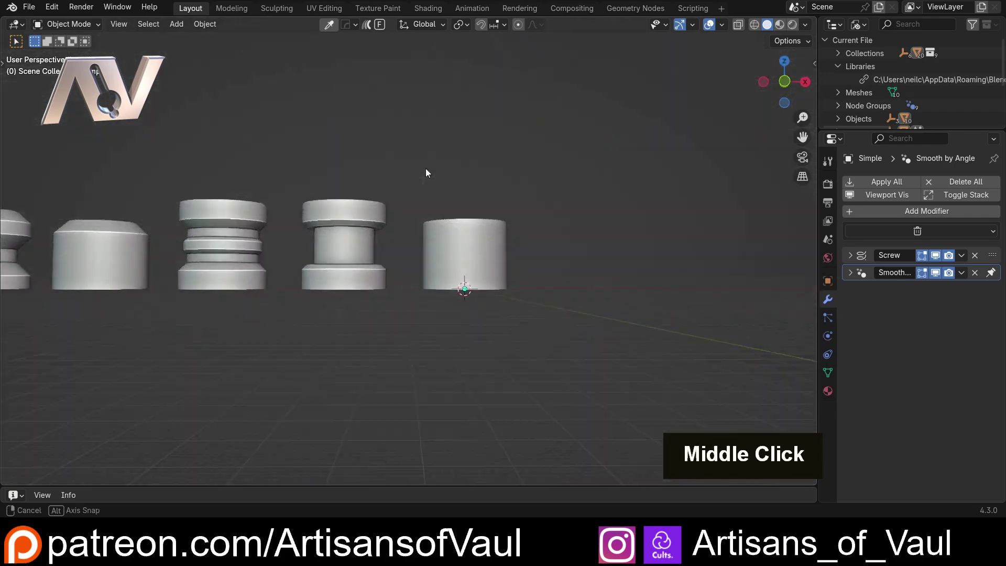
middle_click(453, 240)
scroll("up", 3)
middle_click(377, 231)
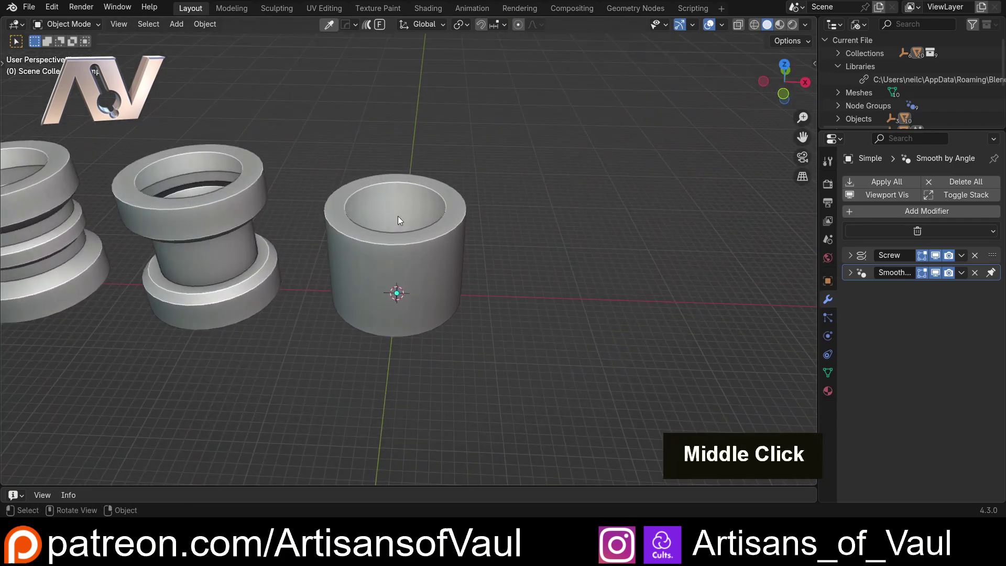
scroll("down", 3)
middle_click(424, 259)
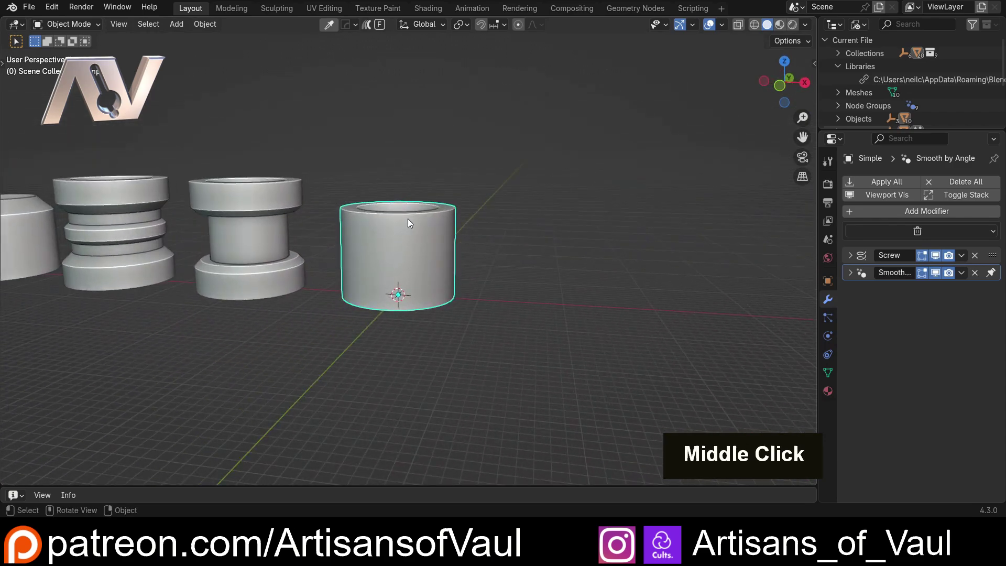
Duplicate the plain cylinder and move the copy about 2360 mm along X beside the original.
key("shift+d")
key("x")
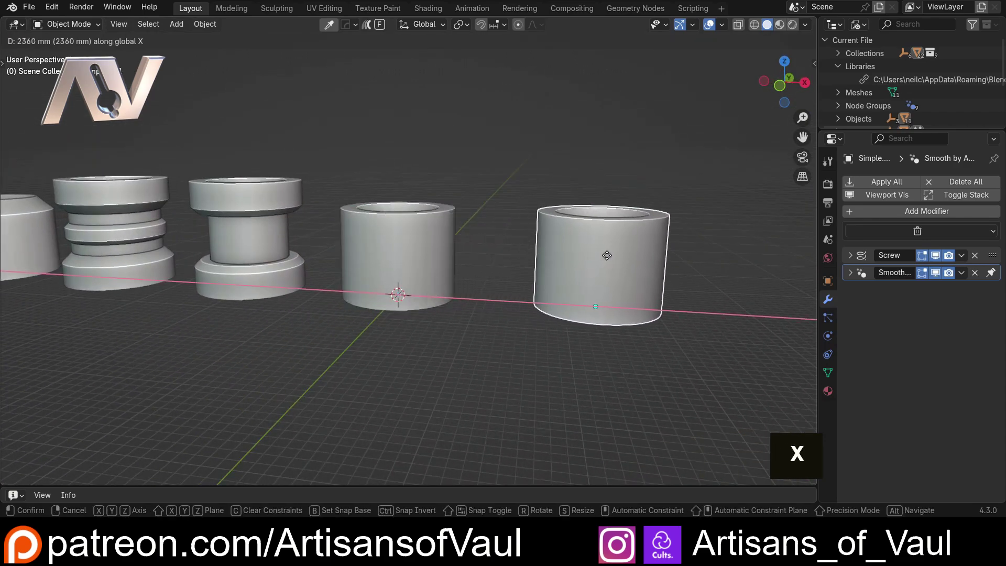
middle_click(557, 246)
scroll("up", 3)
middle_click(539, 241)
middle_click(521, 255)
middle_click(390, 239)
In Edit Mode, try a higher Screw modifier Steps Viewport on the copy, then set it to 32.
key("Tab")
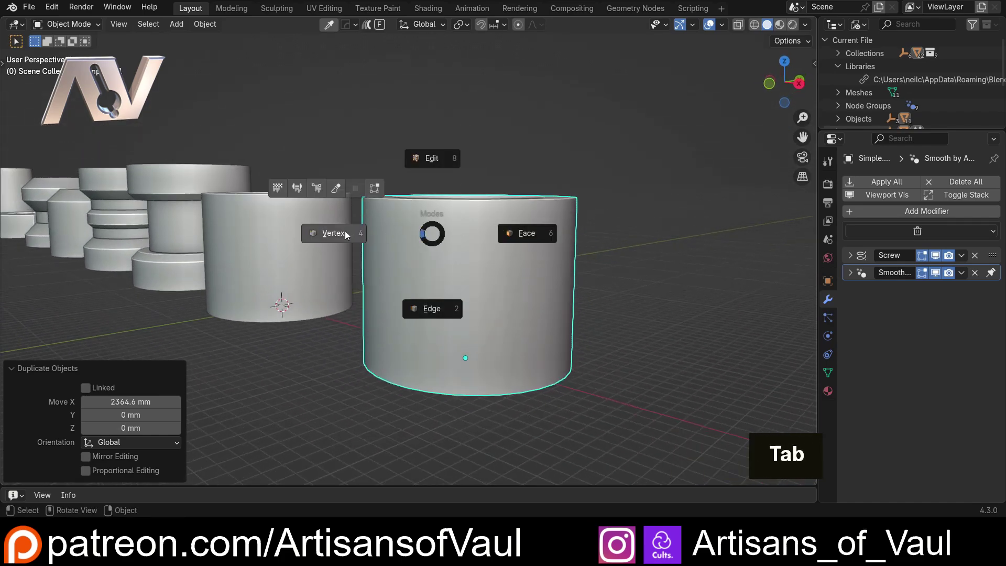
left_click(422, 223)
middle_click(421, 224)
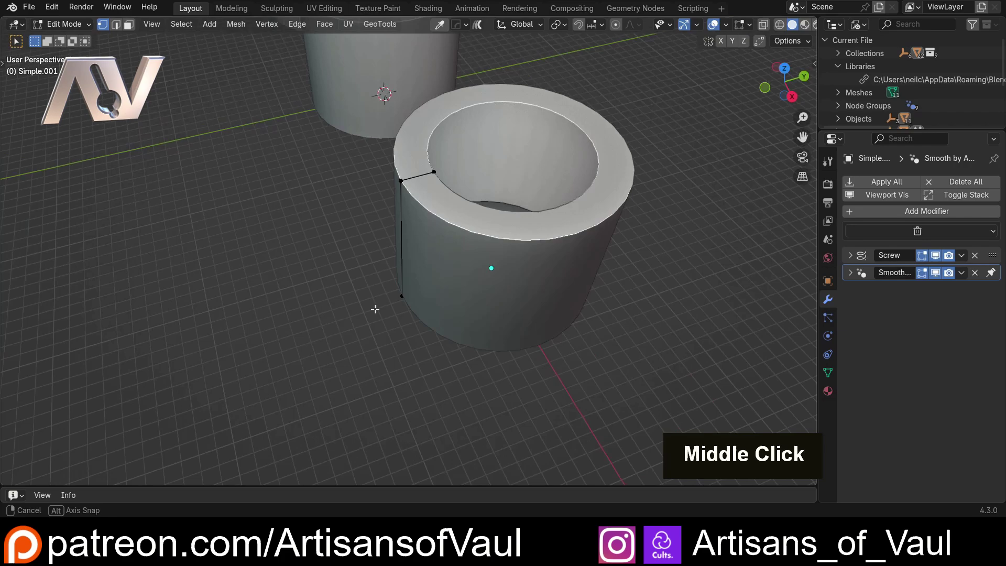
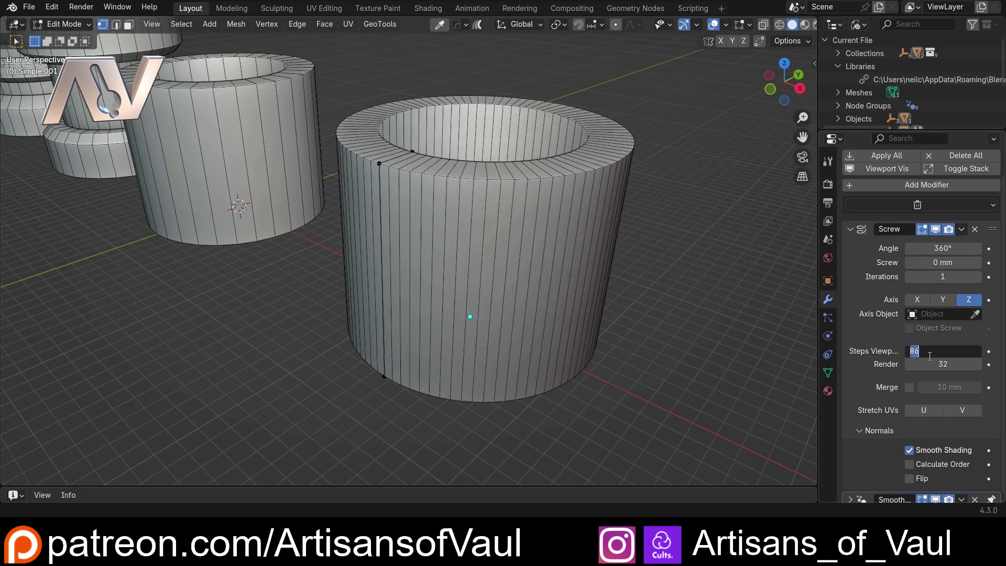
key("6")
key("Return")
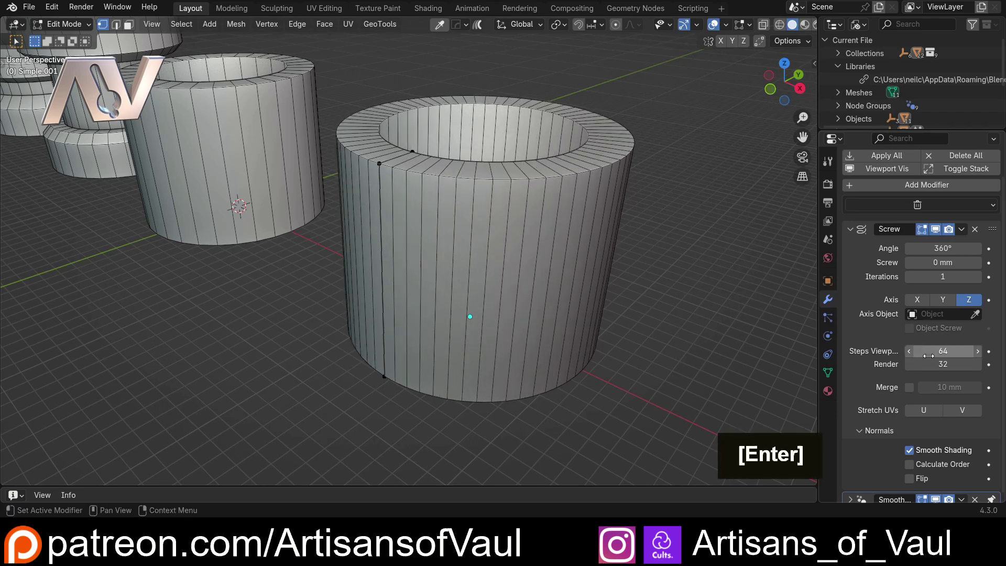
key("3")
key("2")
key("Return")
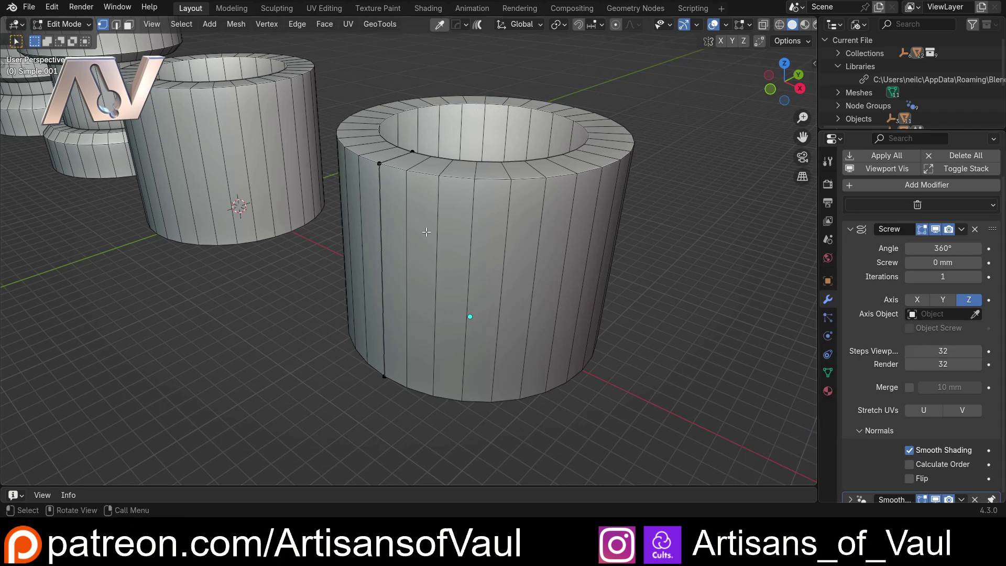
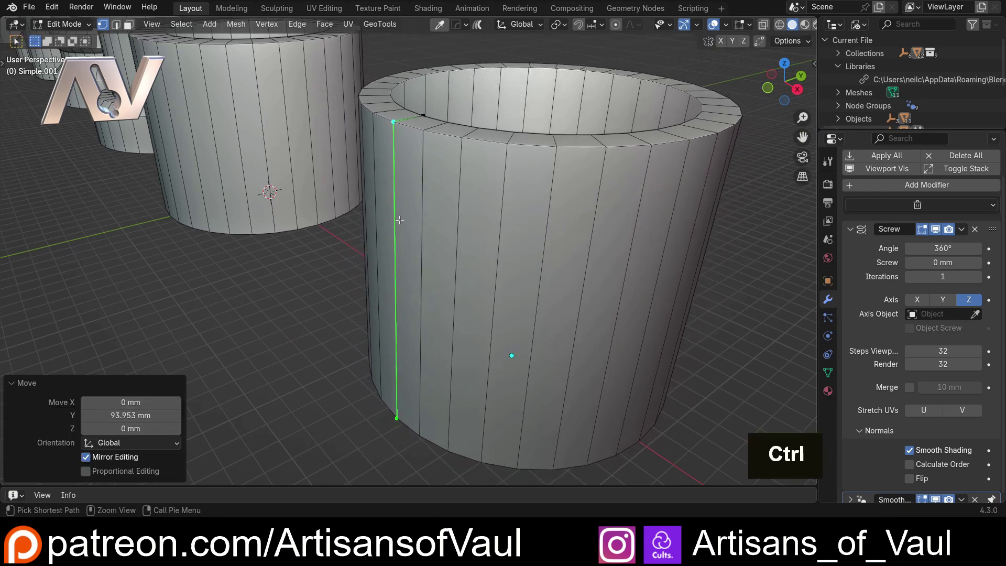
Add edge loops near the cylinder's top, slide them along Z and bevel into a band.
key("ctrl+r")
key("g")
key("z")
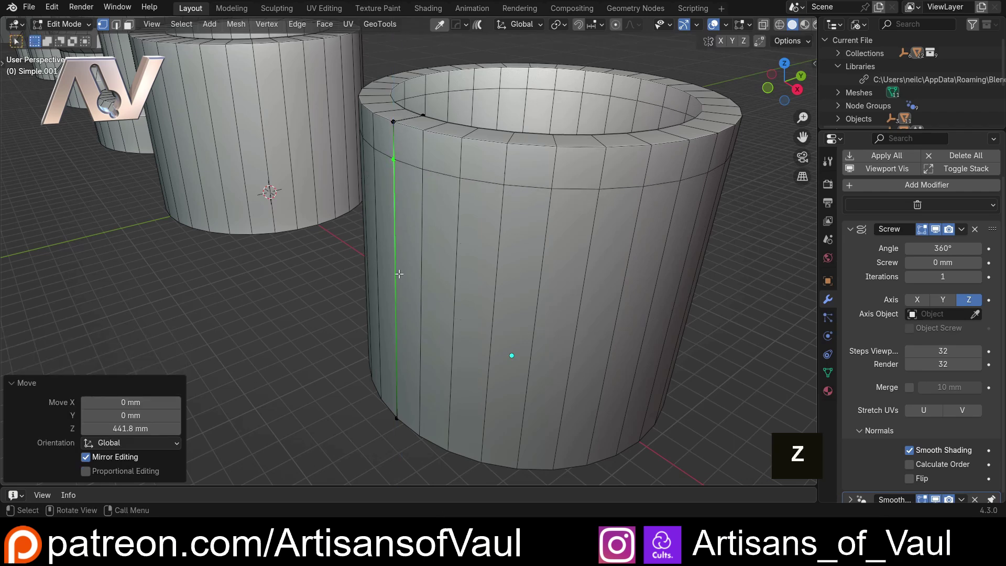
key("ctrl+r")
key("g")
key("z")
key("ctrl+shift+b")
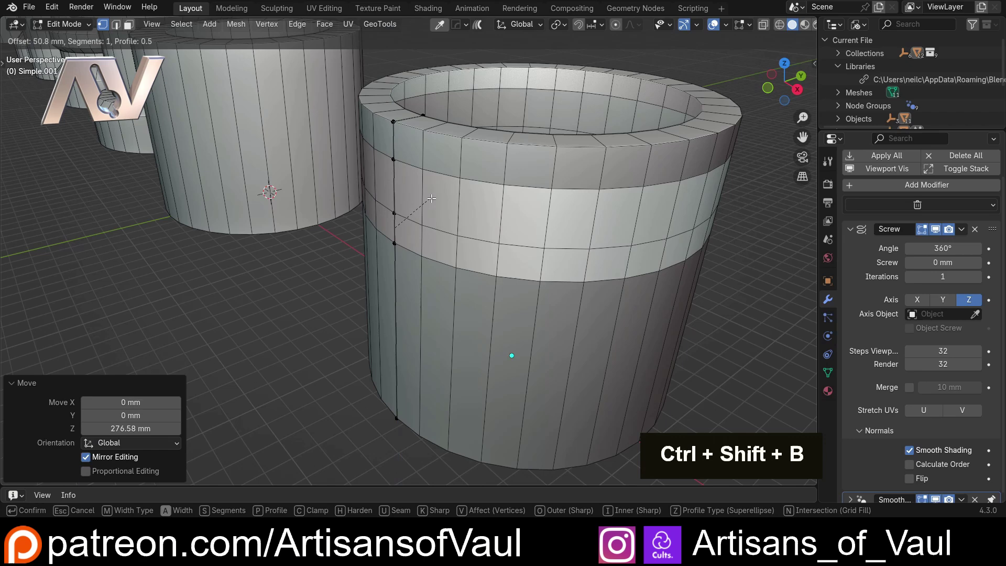
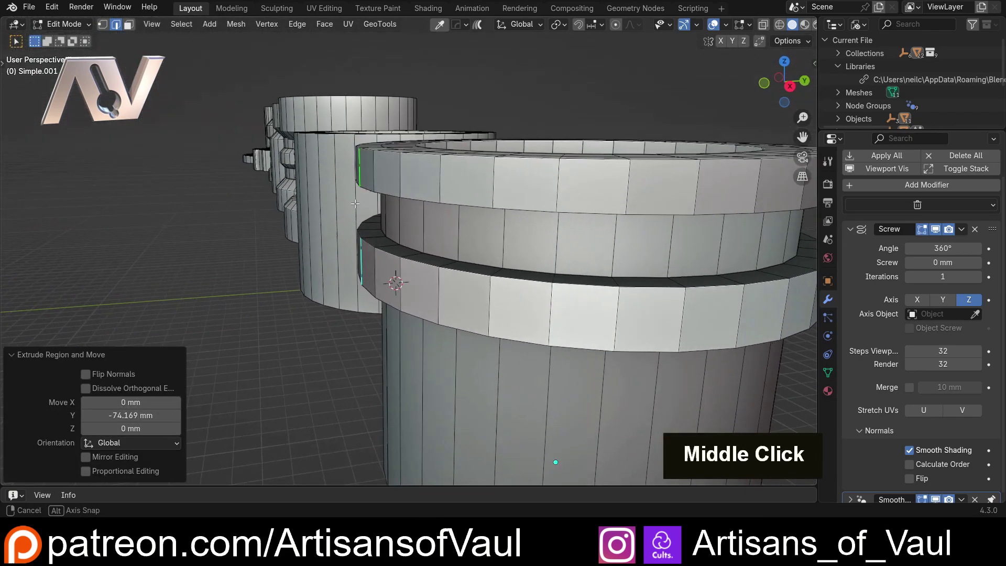
Delete the unwanted faces to leave two rings with a groove, then return to Object Mode.
key("/")
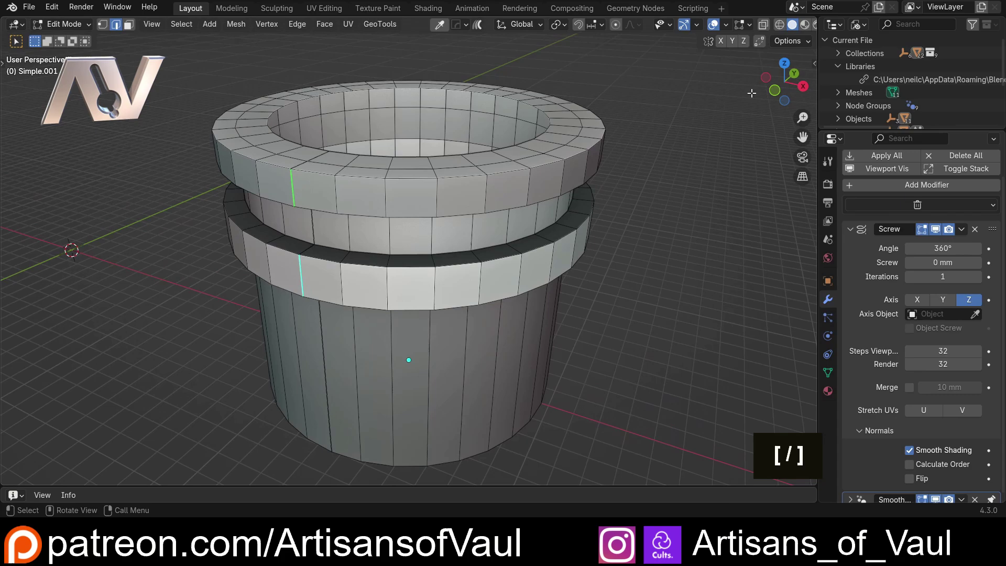
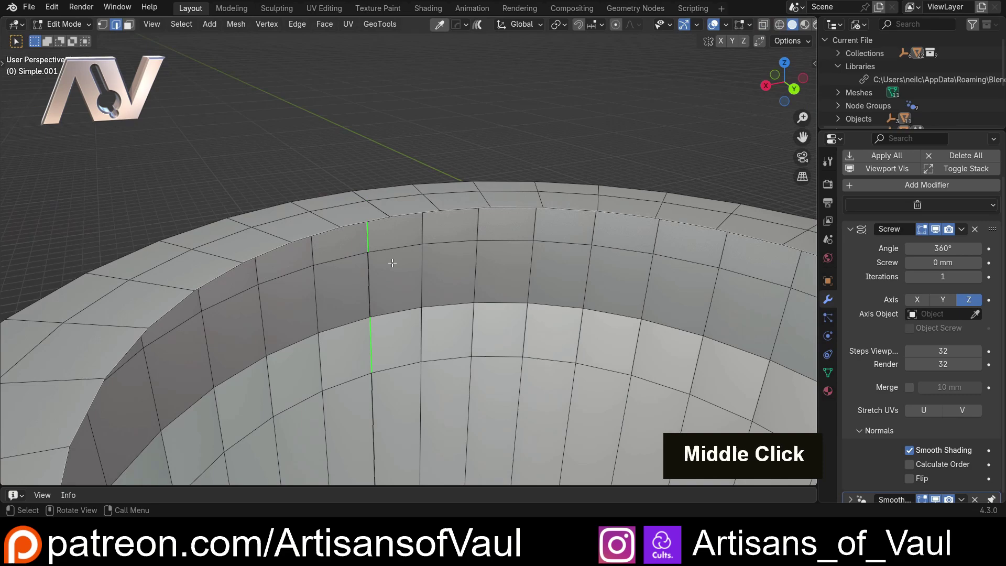
key("x")
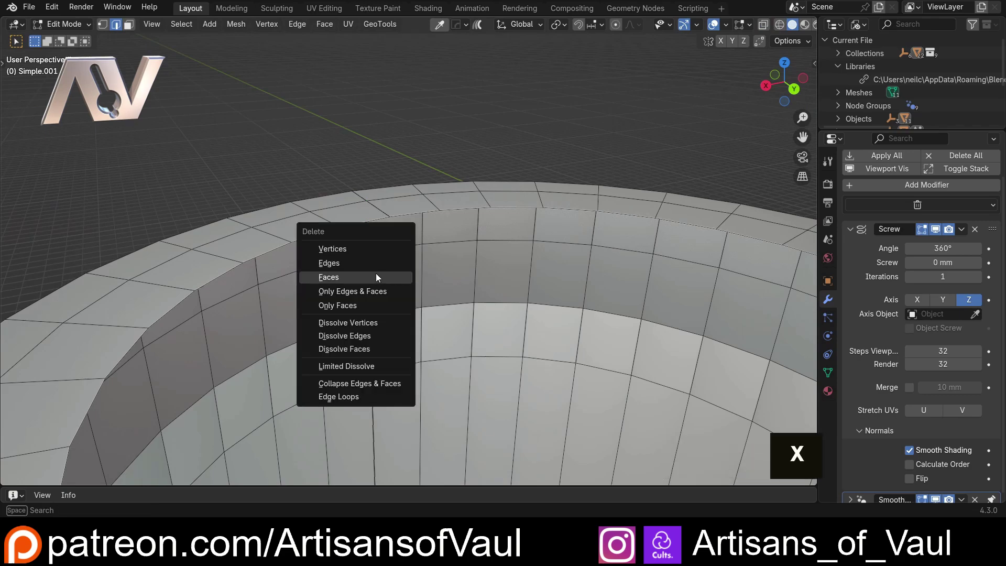
key("Tab")
scroll("down", 3)
middle_click(297, 212)
middle_click(358, 253)
scroll("up", 3)
middle_click(460, 221)
middle_click(384, 203)
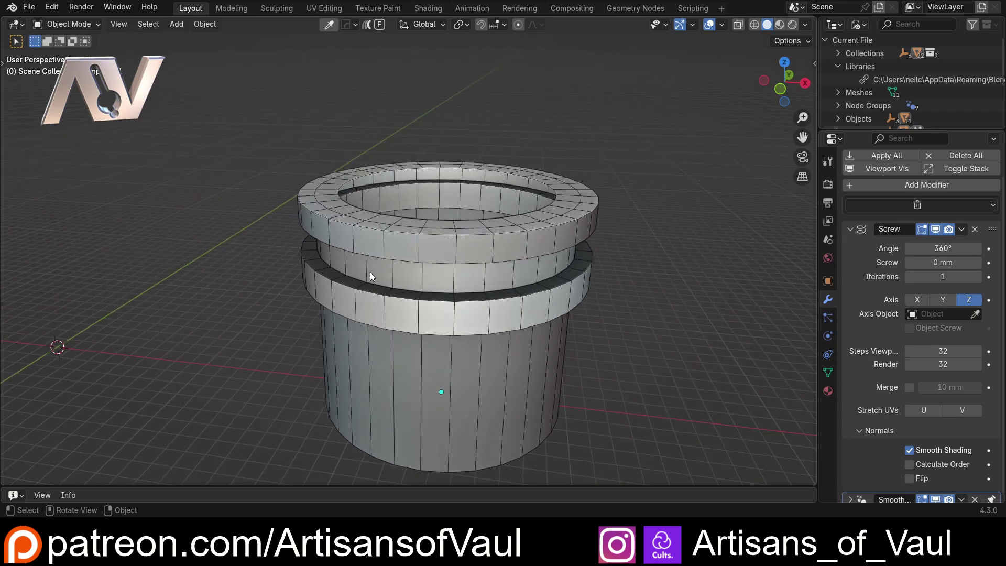
Expand the ND.Connectors collections in the Outliner and select the grooved connector Simple.001.
key("/")
middle_click(289, 238)
middle_click(299, 234)
middle_click(387, 214)
key("Tab")
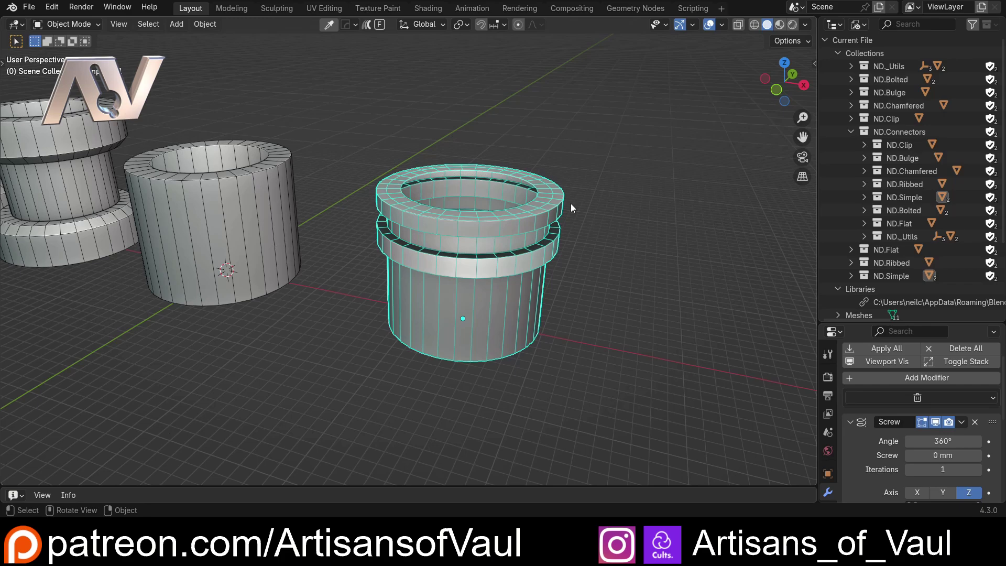
scroll("up", 3)
Rename the grooved connector to Custom1 and bring up Move to Collection over ND.Connectors.
middle_click(498, 213)
key("F2")
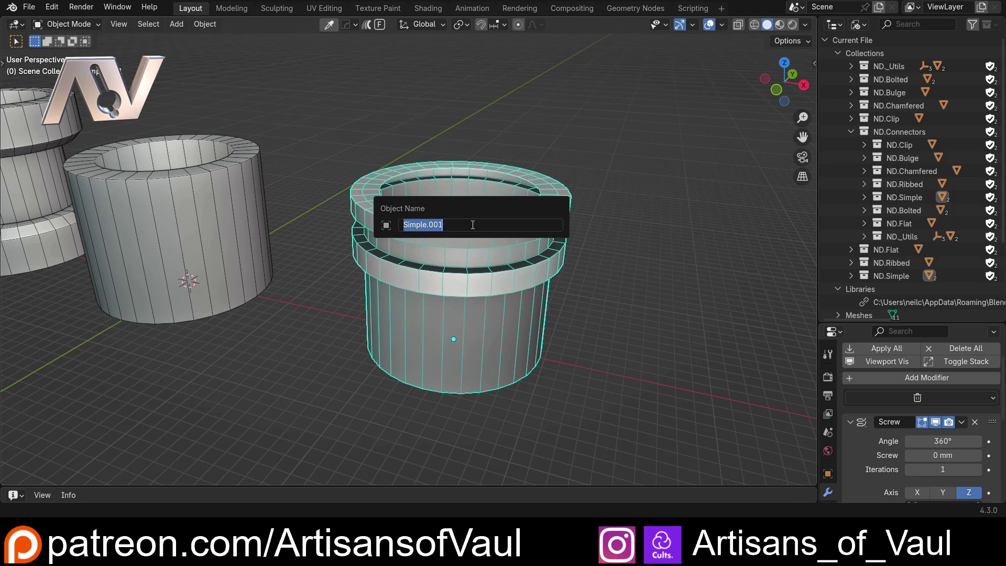
key("u")
key("s")
key("t")
key("o")
key("m")
key("1")
key("Return")
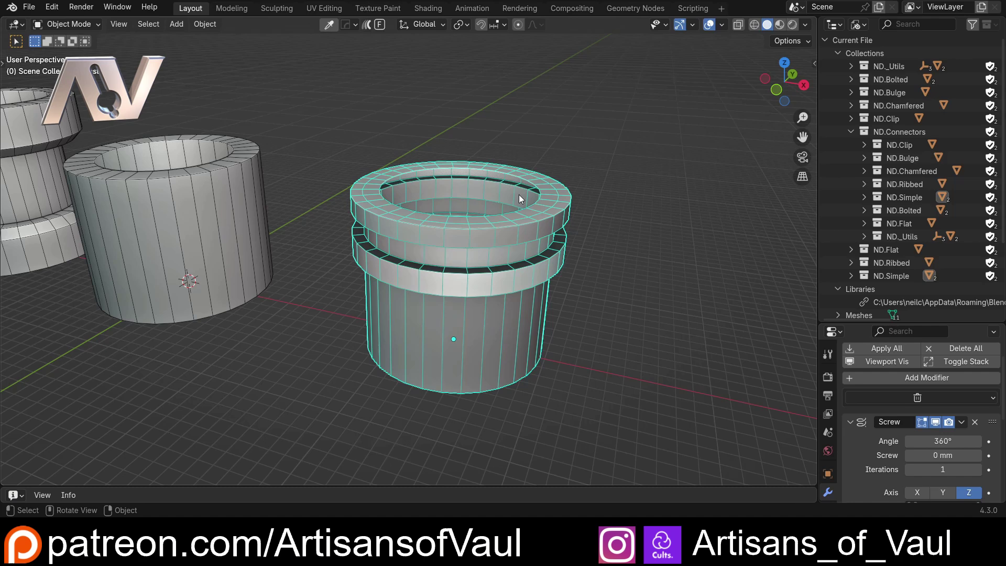
key("m")
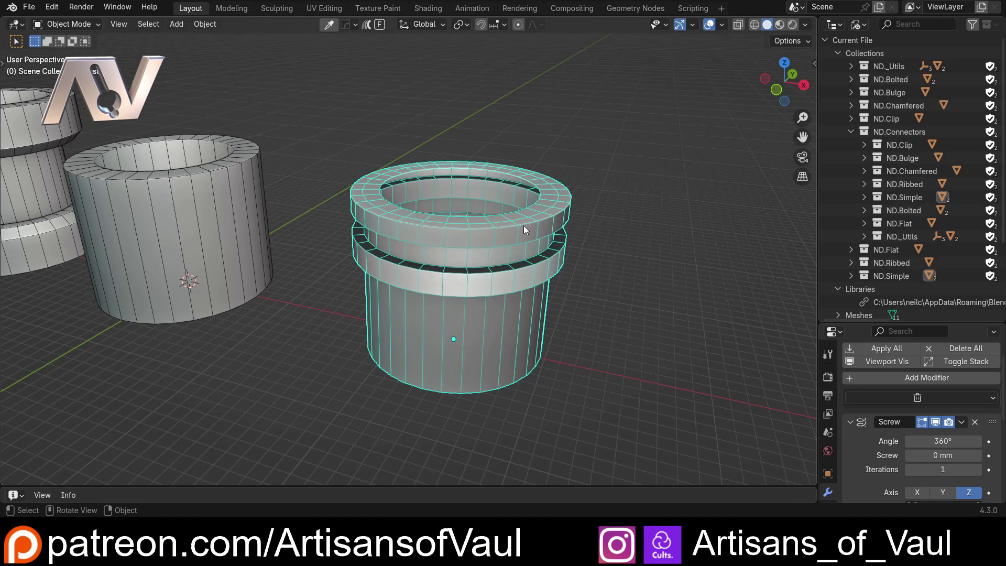
Move the grooved connector into a new ND.Custom1 collection under ND.Connectors and save the file.
key("m")
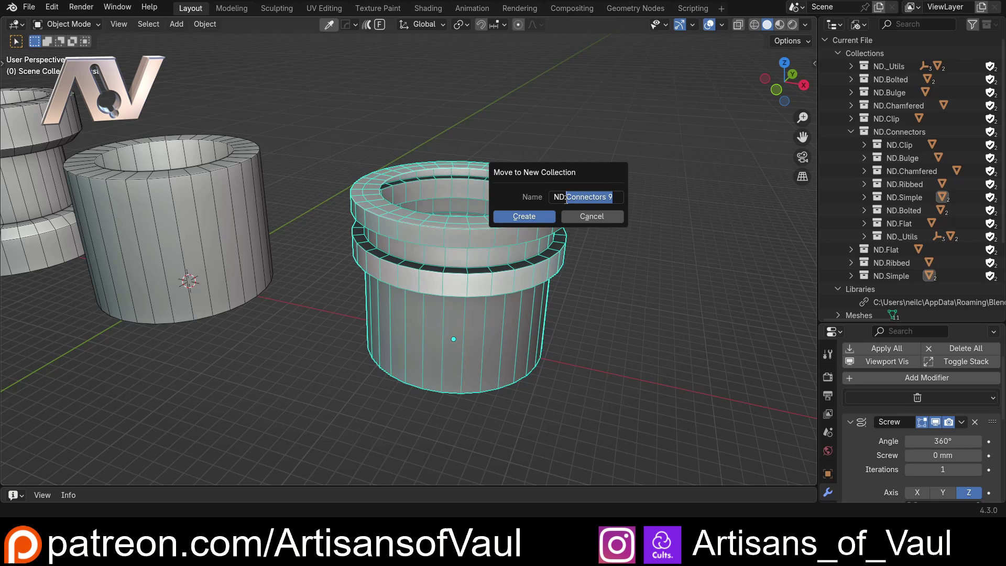
key("shift+c")
key("u")
key("s")
key("t")
key("o")
key("1")
key("Return")
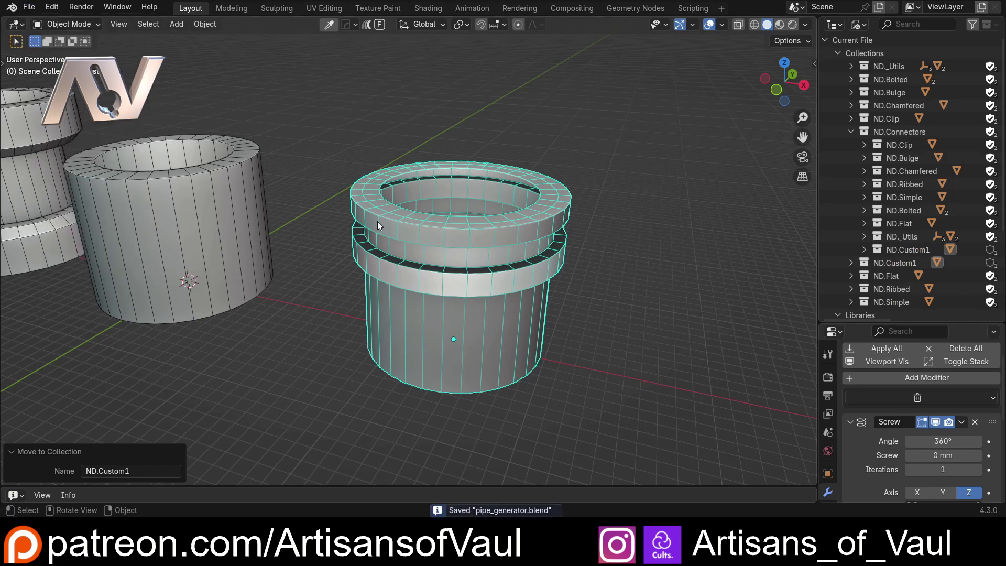
scroll("down", 3)
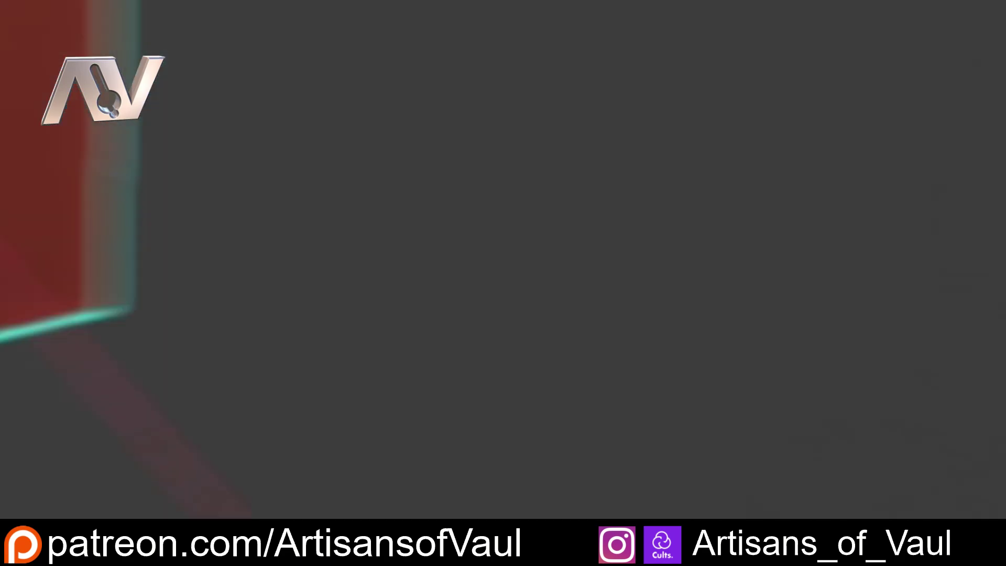
Delete the default object and add a single-vertex object extruded into a vertical edge.
key("Delete")
key("shift+a")
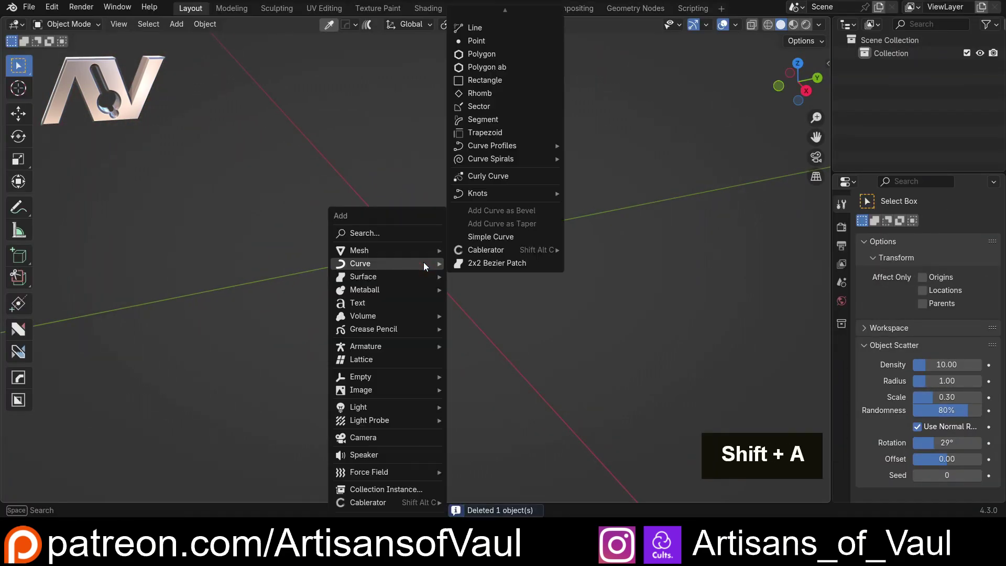
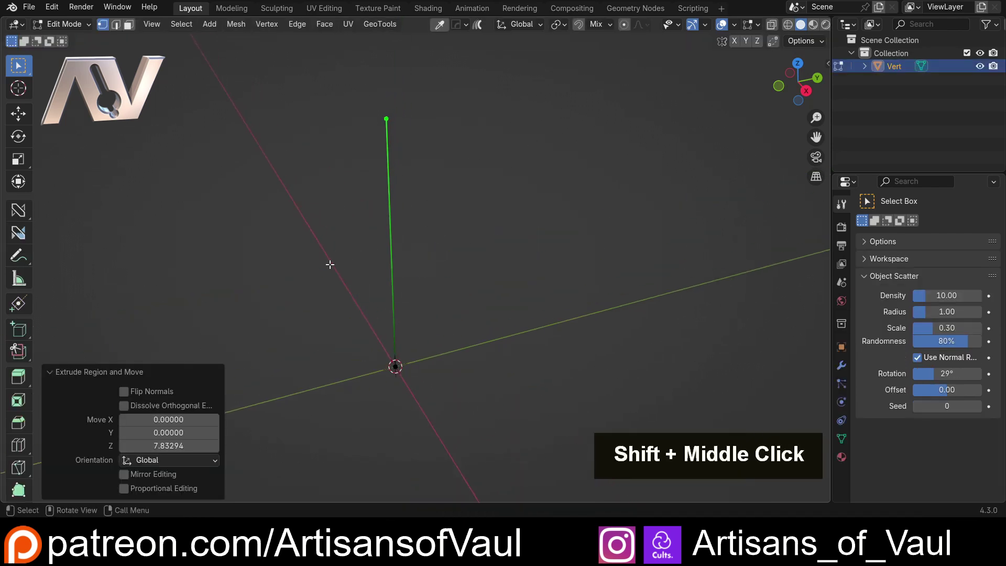
key("Tab")
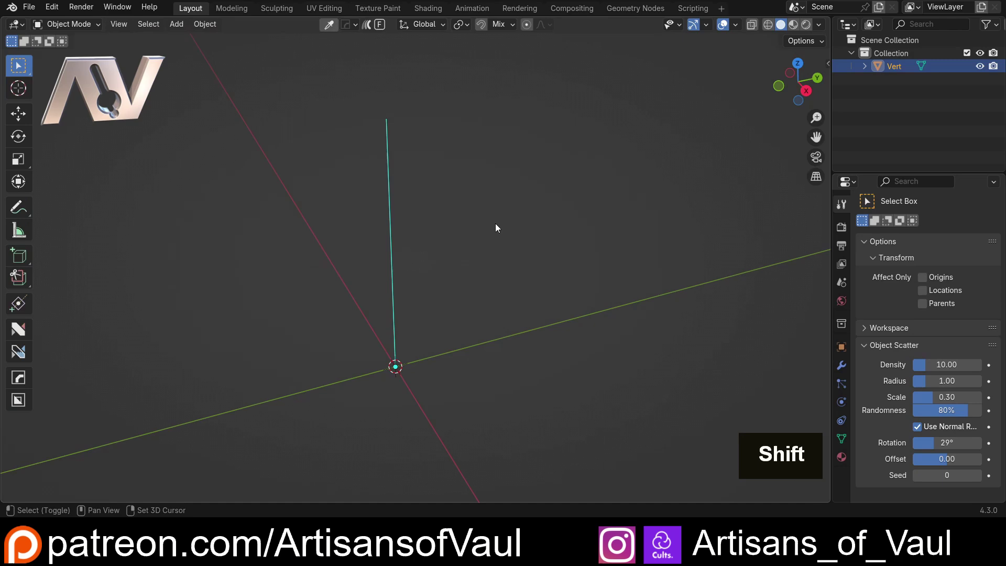
Generate a pipe on the vertical edge with Custom1 connectors at both ends.
key("shift+2")
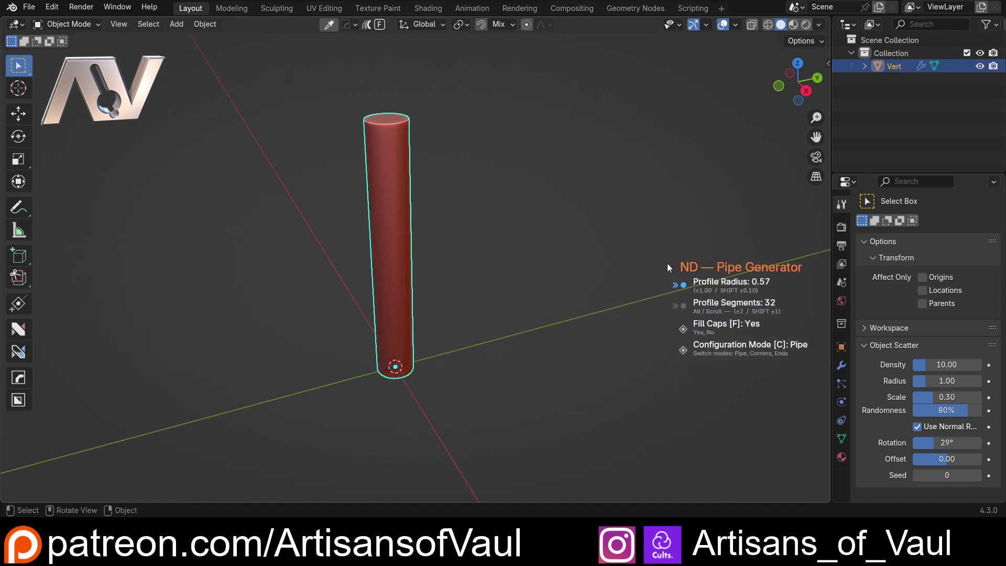
key("c")
scroll("up", 3)
scroll("up", 3)
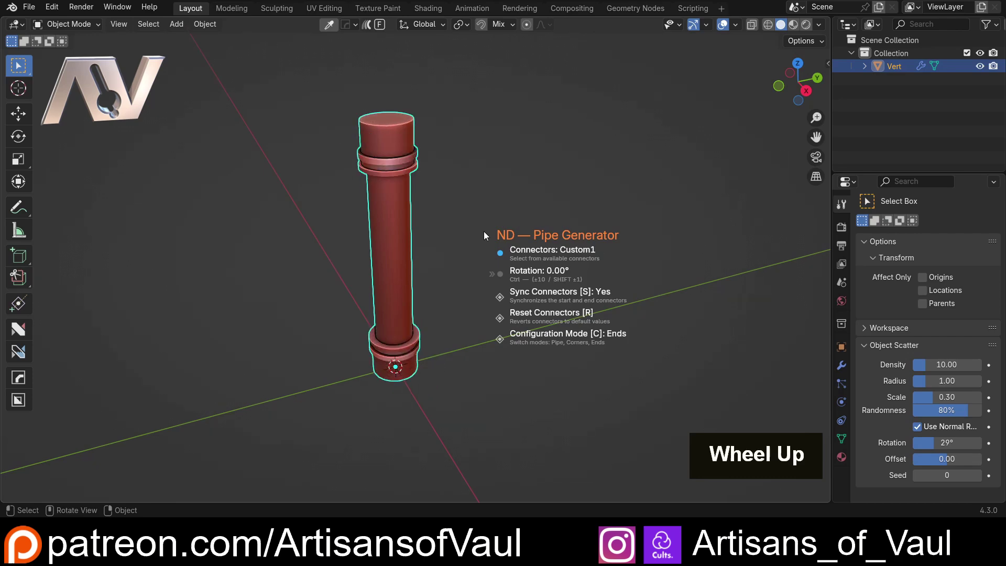
Orbit the view to inspect the pipe's bottom end connector.
middle_click(407, 262)
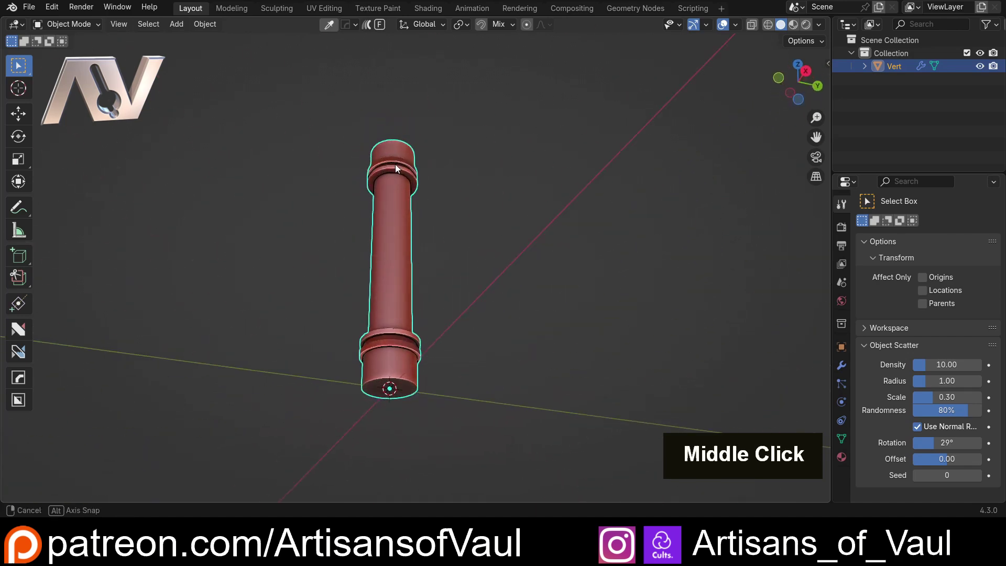
middle_click(394, 312)
scroll("up", 3)
middle_click(375, 312)
Toggle Edit Mode on the pipe to inspect its cap geometry.
key("Tab")
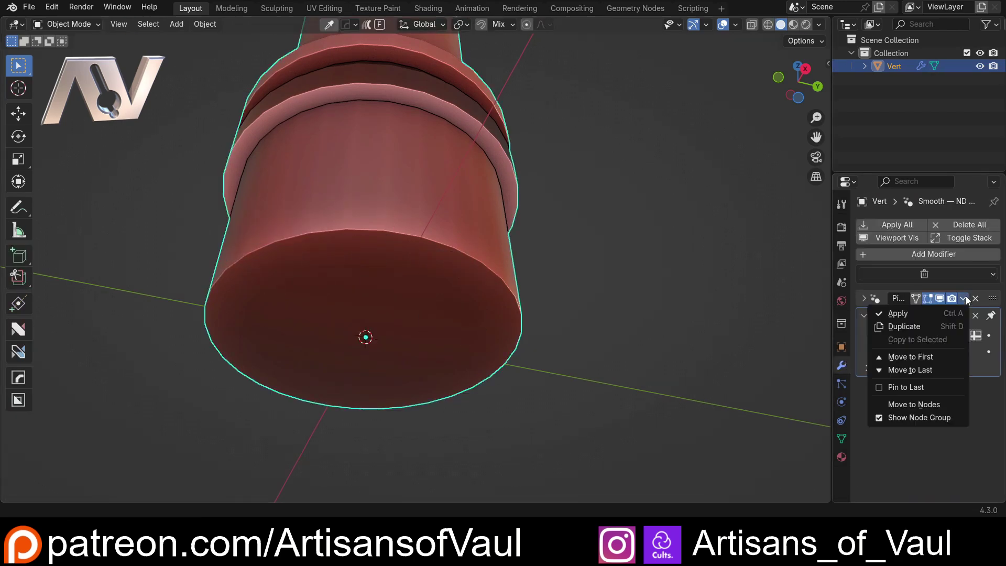
key("Tab")
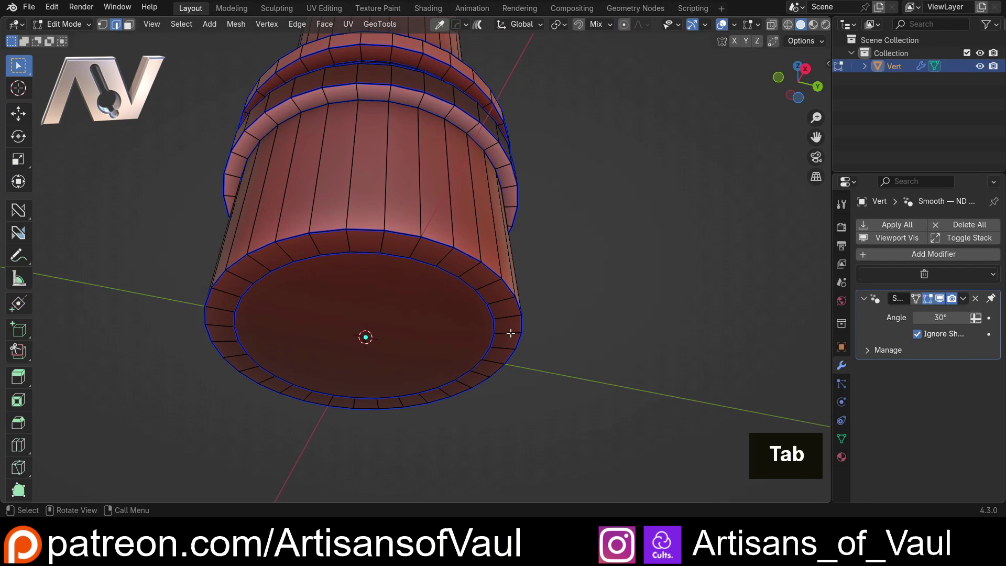
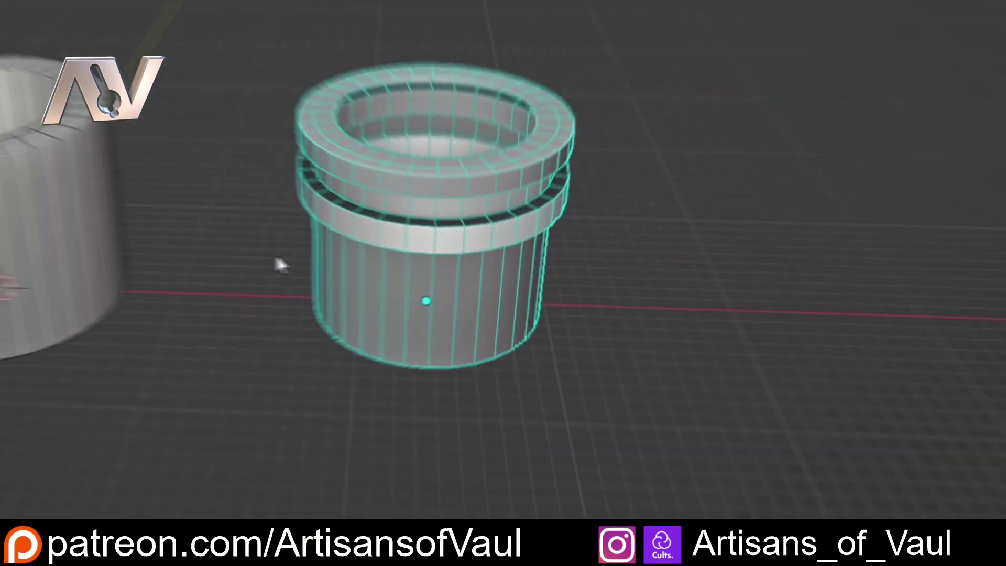
middle_click(409, 243)
middle_click(514, 231)
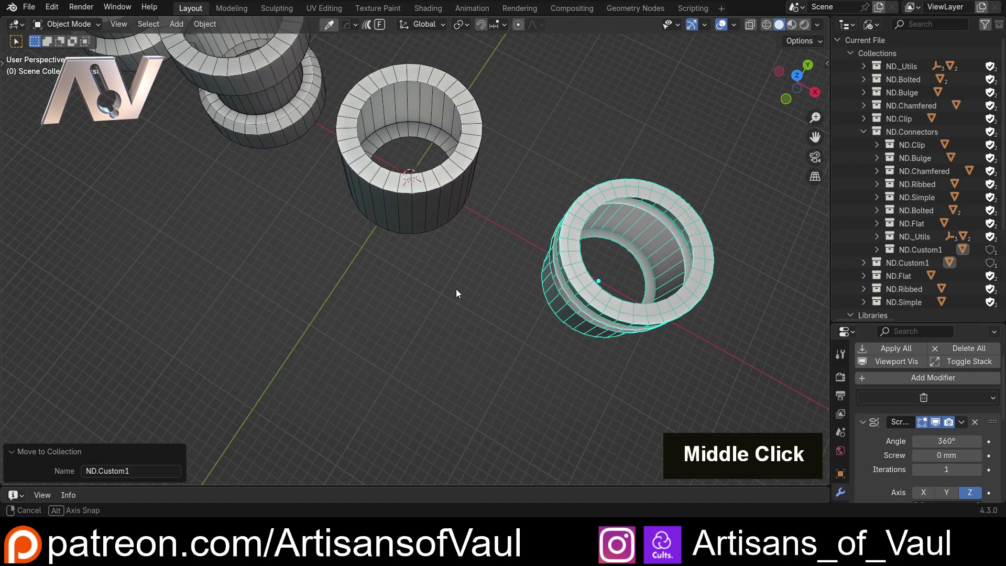
middle_click(461, 216)
middle_click(461, 291)
scroll("up", 3)
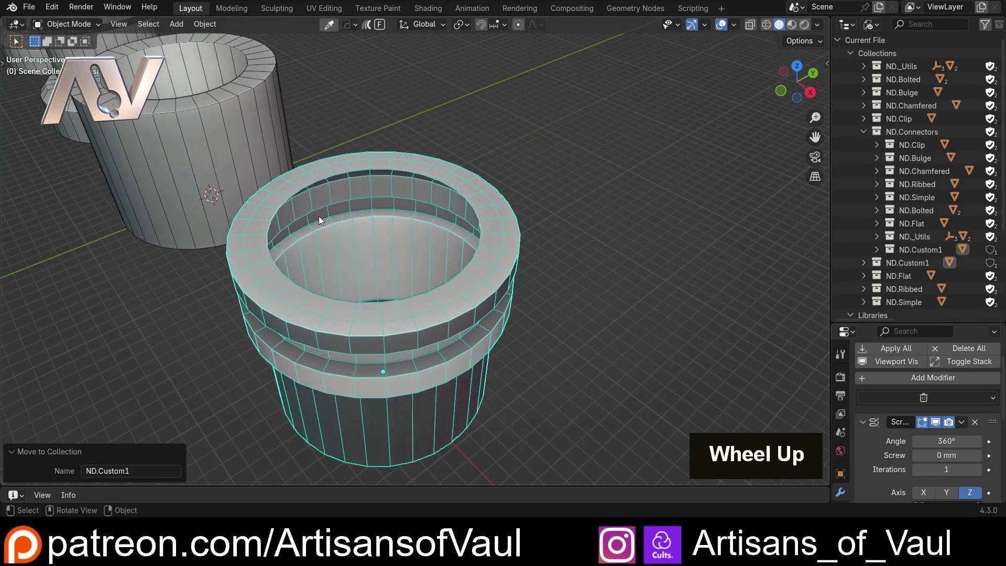
middle_click(282, 184)
middle_click(333, 251)
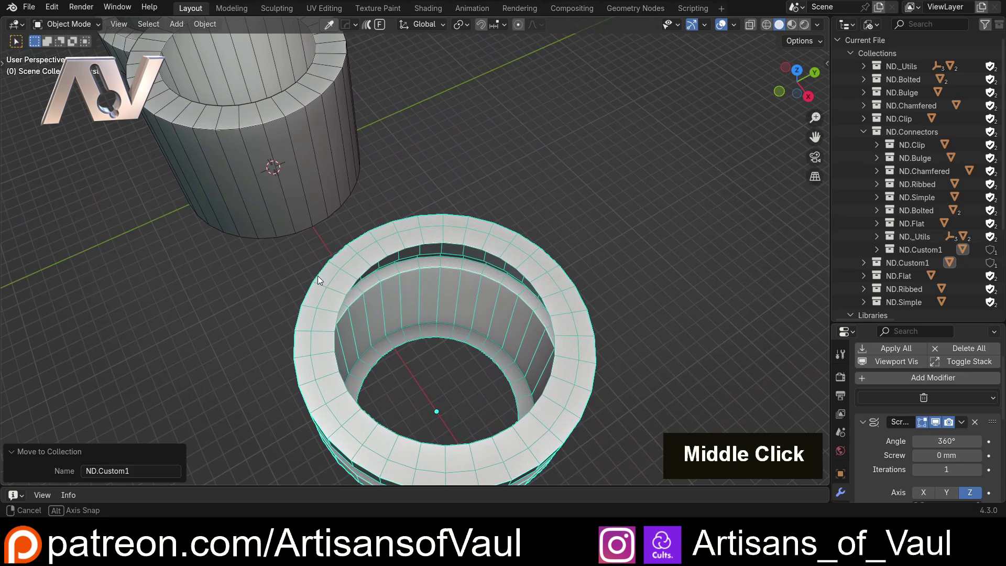
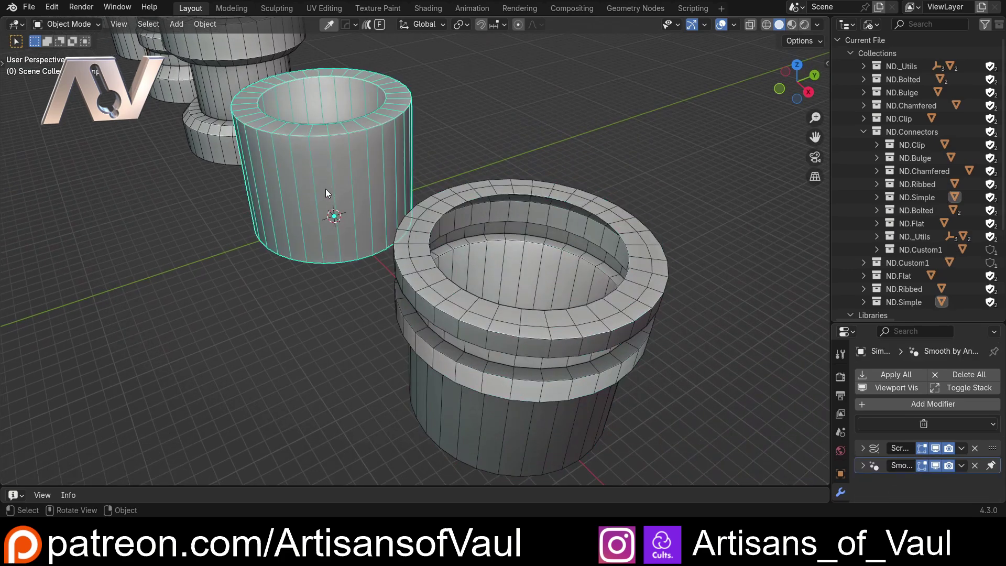
Frame the Simple connector, edit its mesh from the side and draw annotation width marks.
key("/")
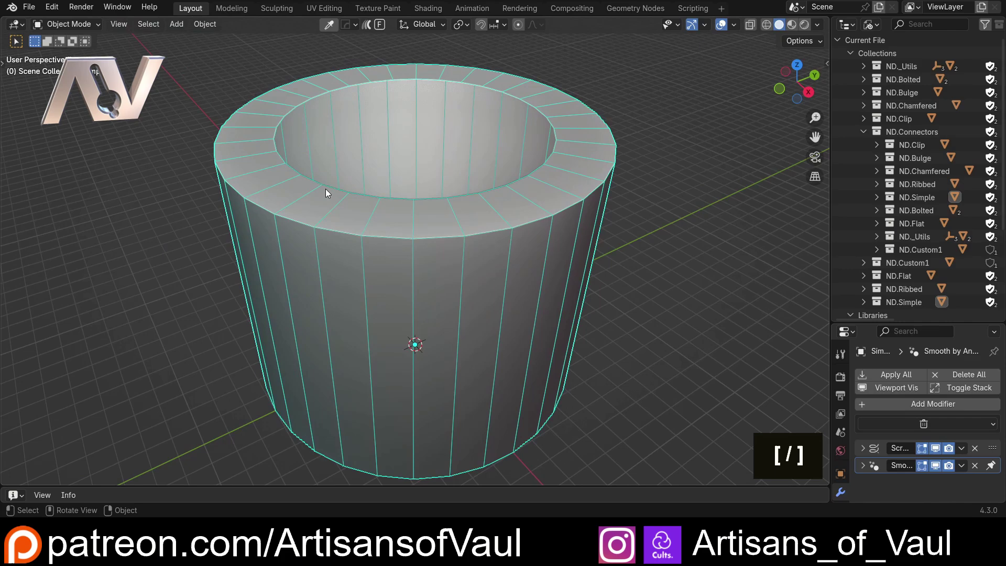
key("Tab")
key("shift+z")
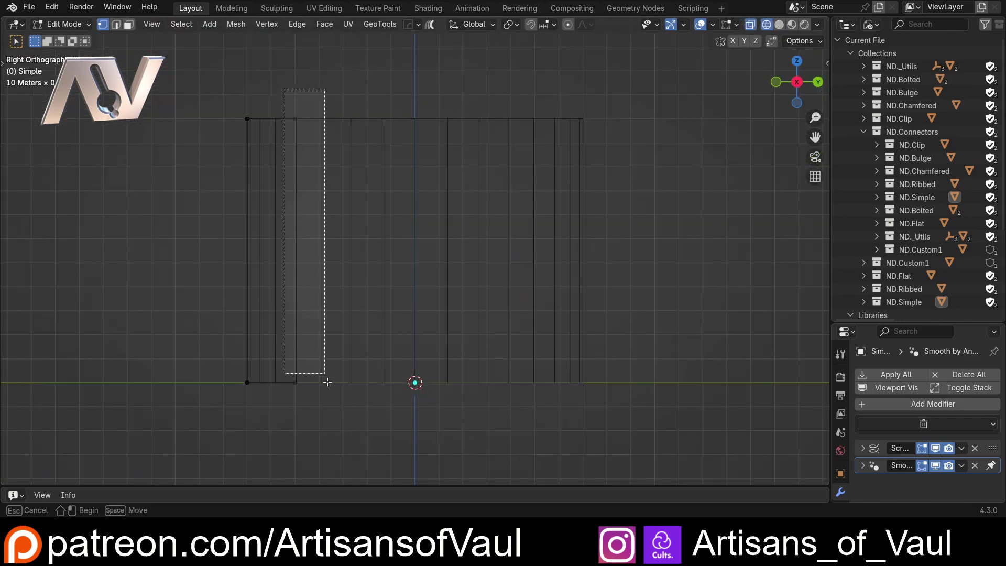
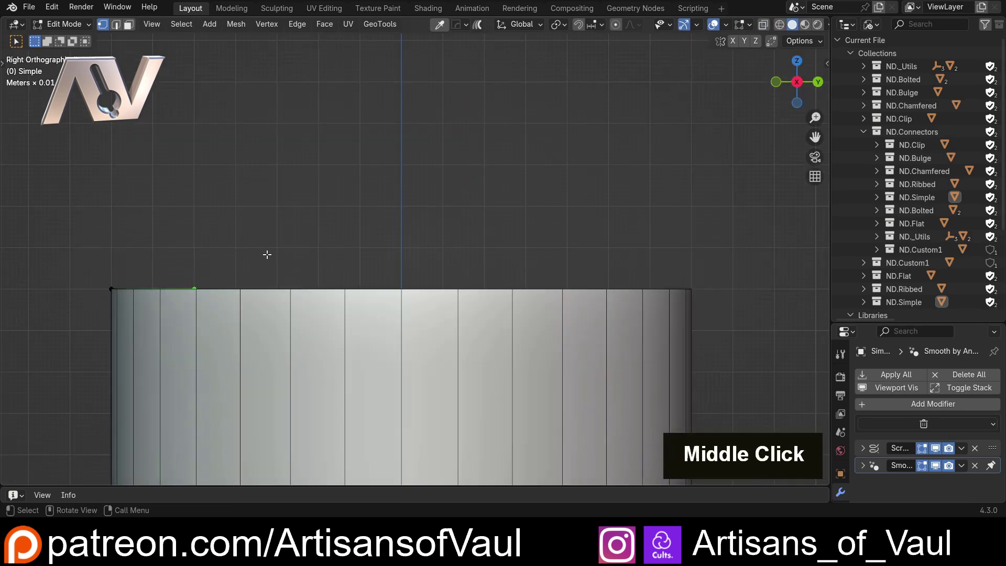
key("d")
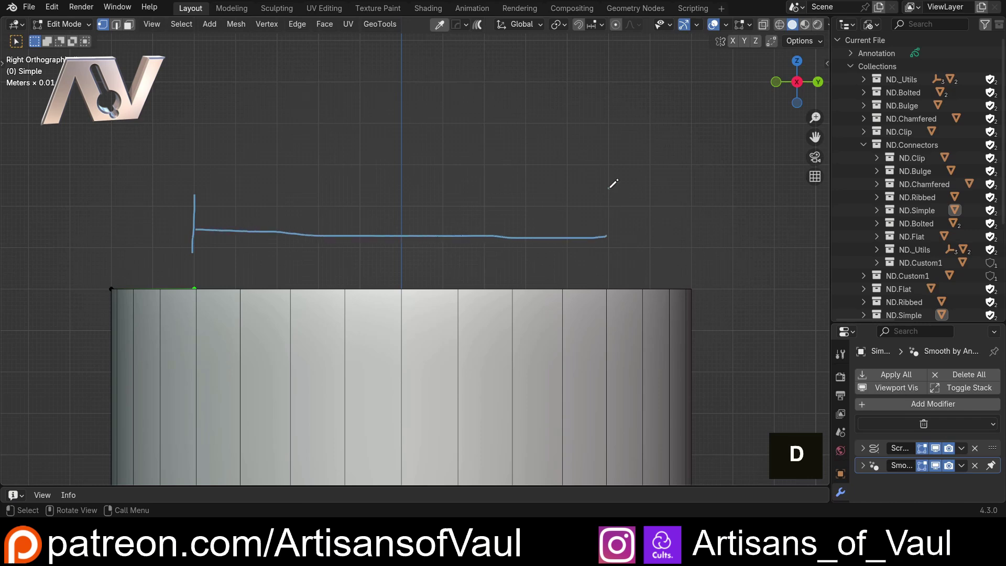
key("shift+z")
key("shift+z")
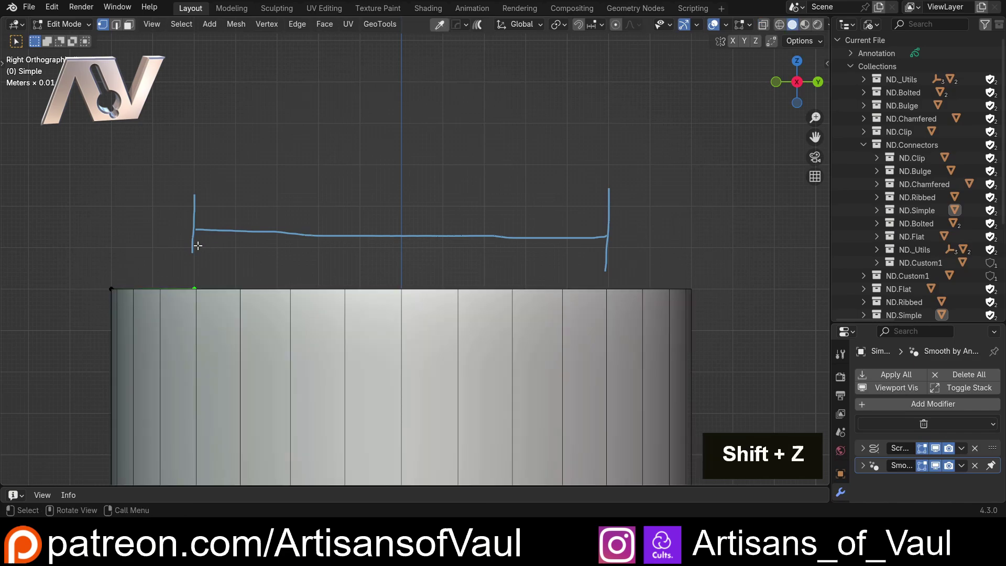
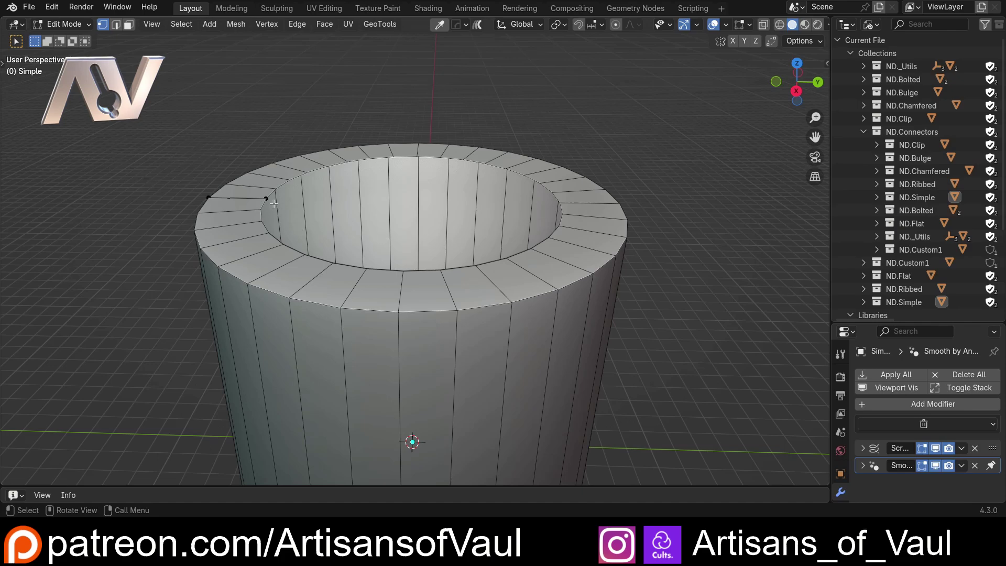
Move the Simple connector's inner top vertex along Y toward the centre axis with increment snapping.
scroll("down", 3)
middle_click(311, 208)
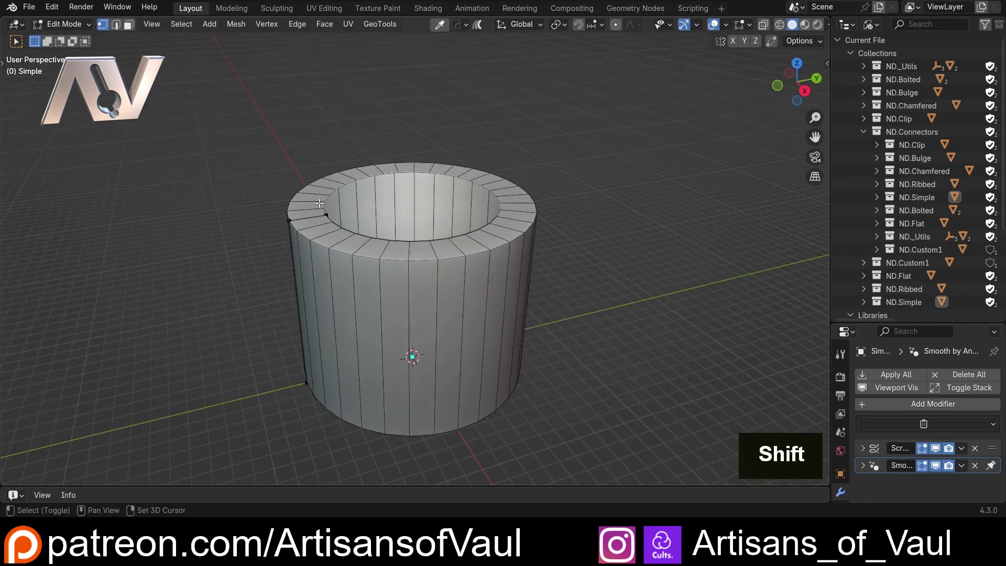
key("shift+z")
key("shift+z")
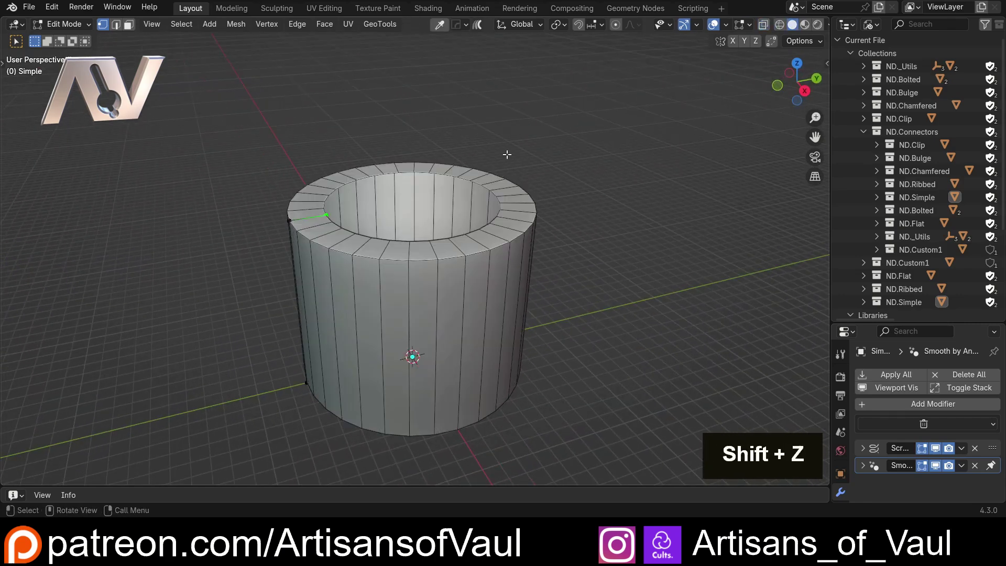
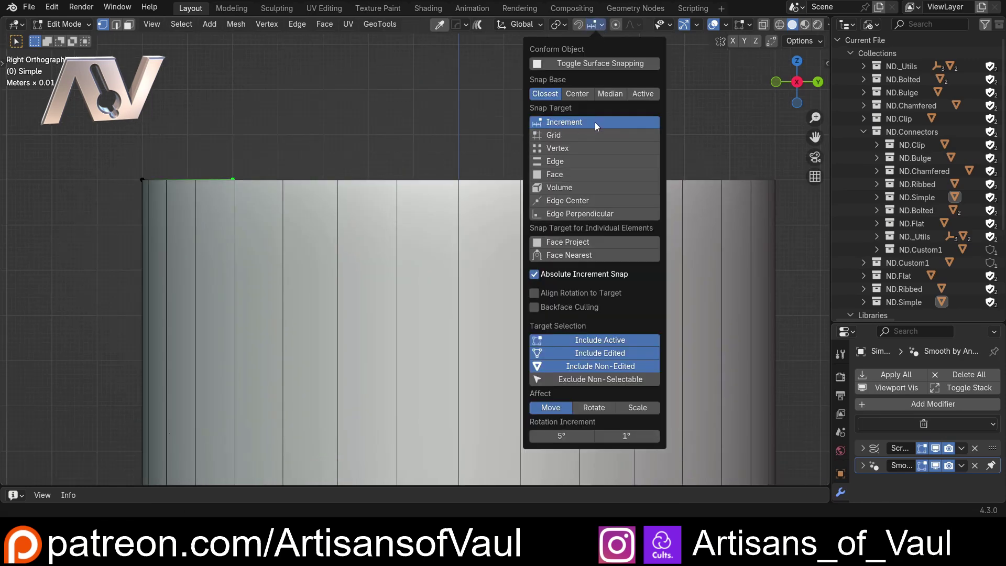
key("g")
key("y")
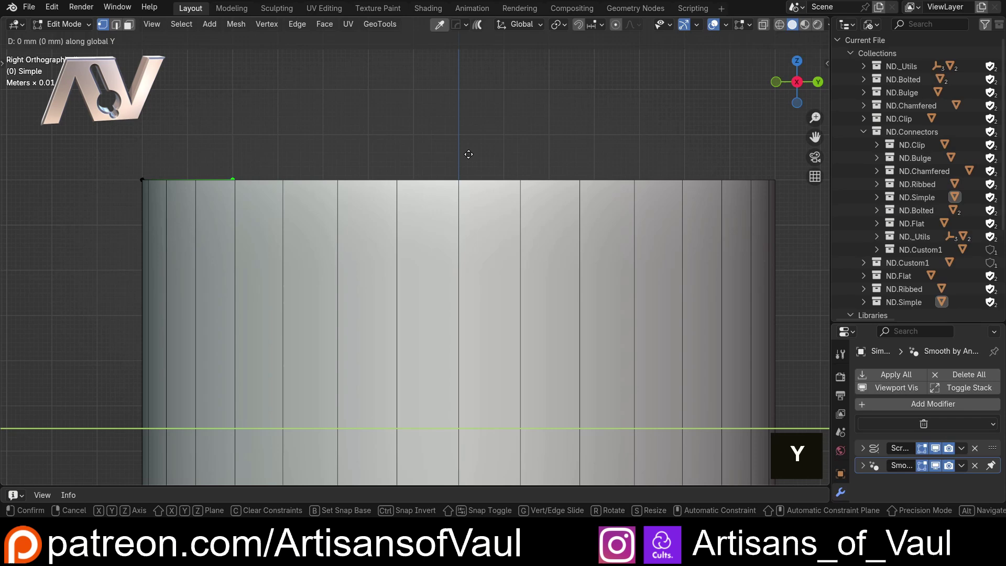
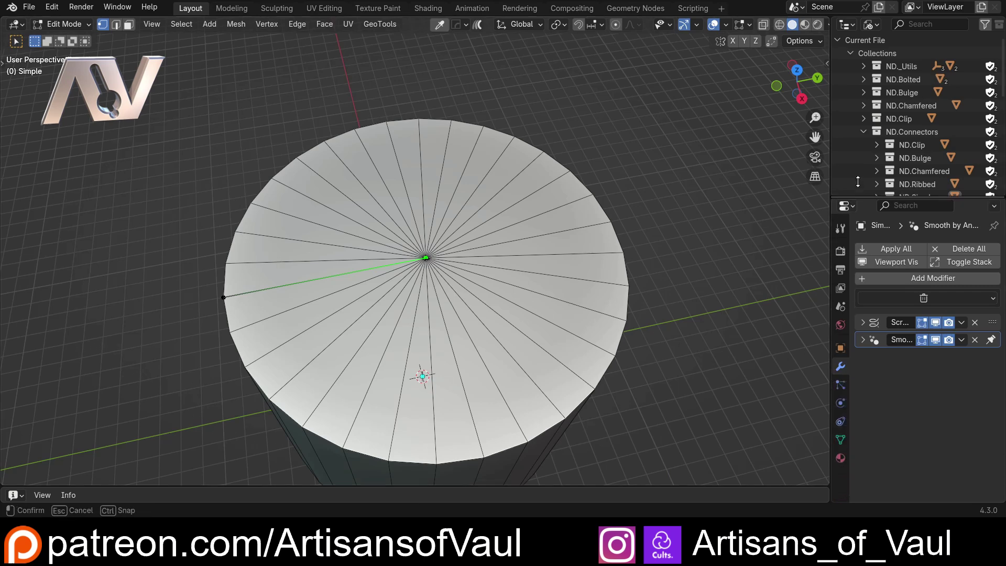
Review the Screw modifier settings before returning to the pipe scene.
scroll("down", 3)
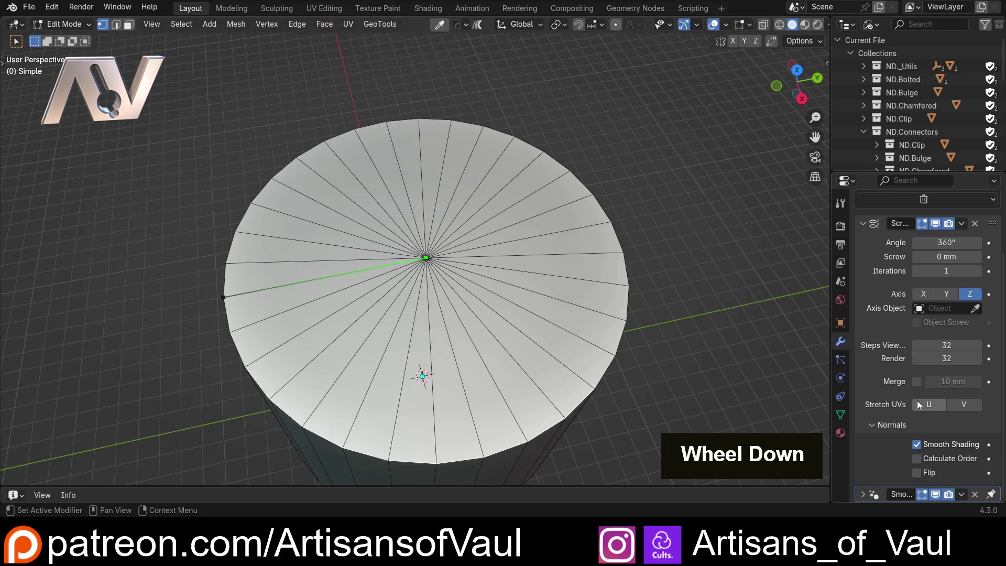
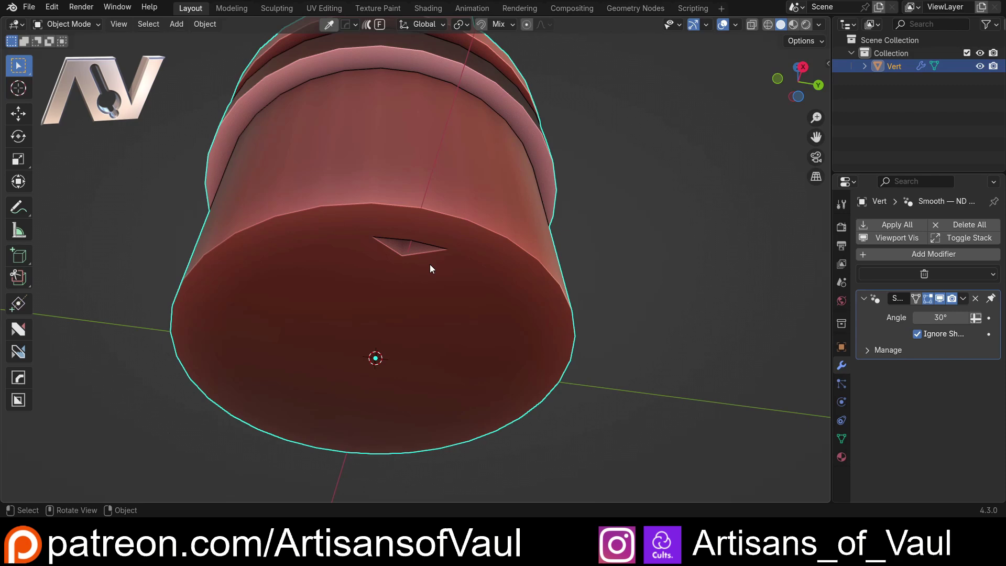
Reopen the pipe generator and set its end connectors to Custom1.
scroll("down", 3)
middle_click(413, 200)
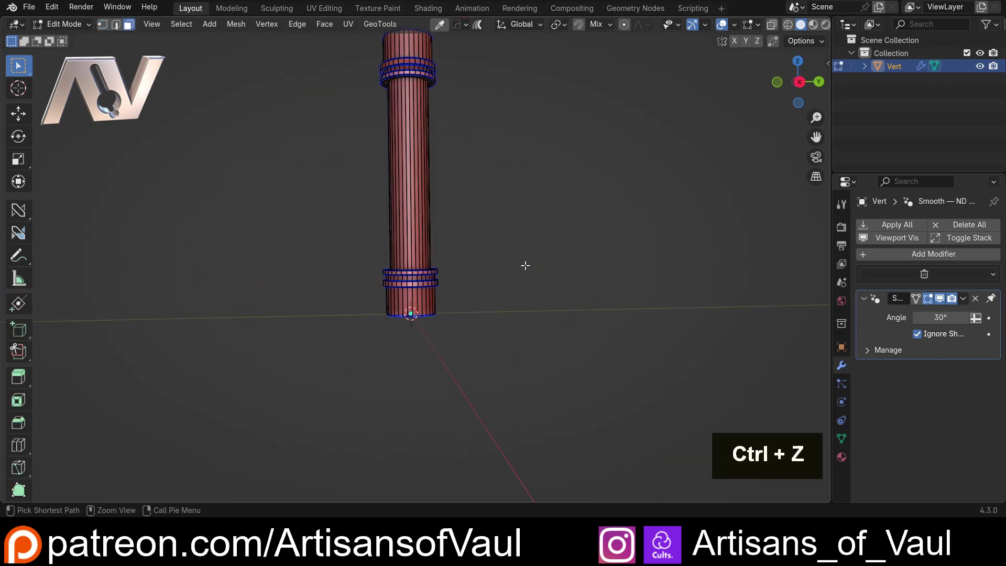
key("Tab")
key("shift+2")
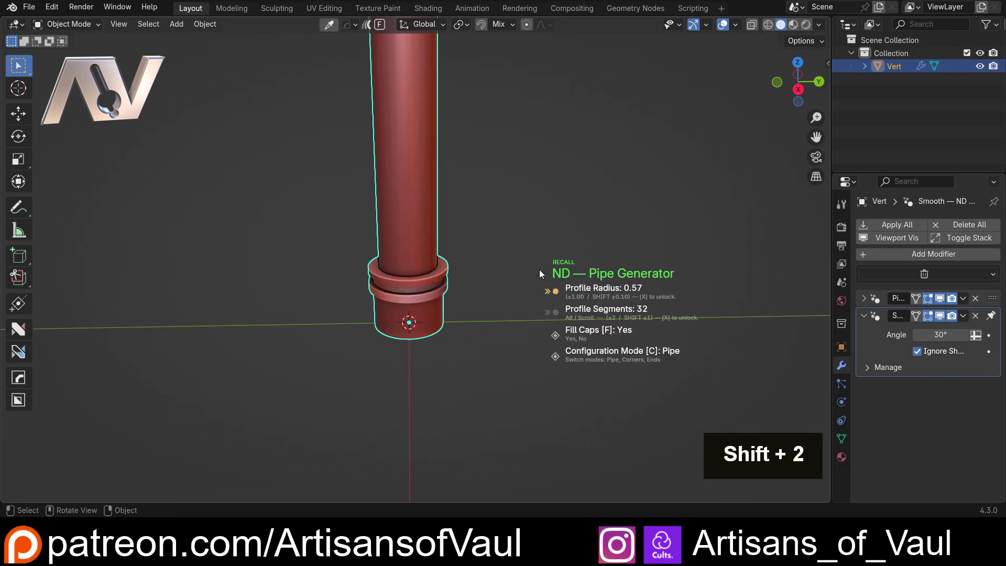
key("c")
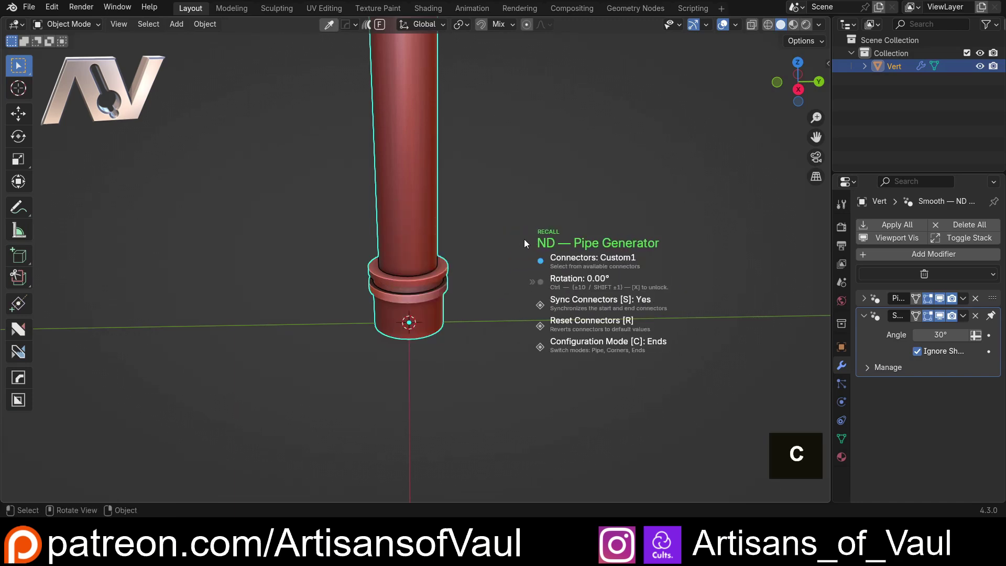
scroll("up", 3)
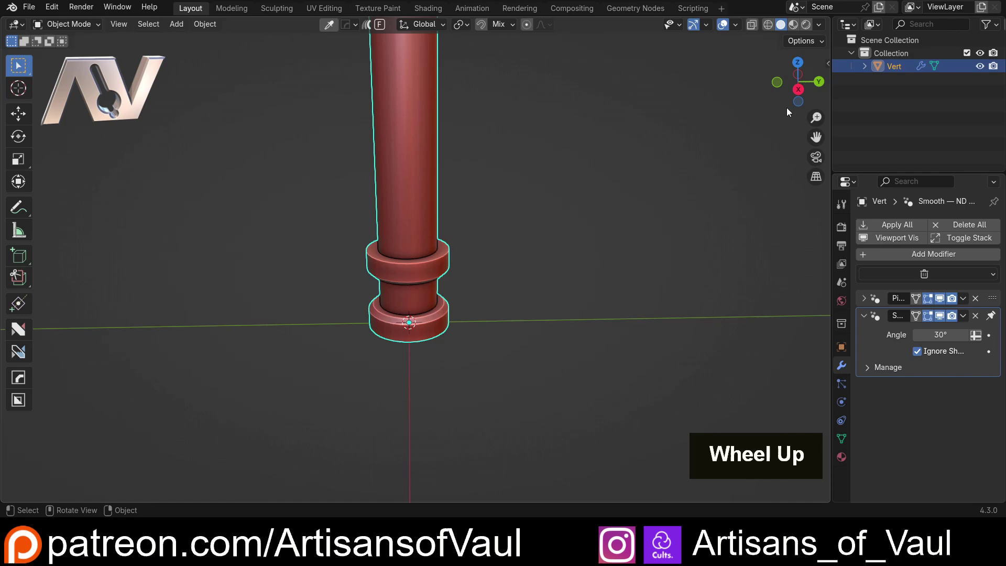
scroll("up", 3)
Orbit around the pipe end to inspect the Custom1 connector's collars and neck.
middle_click(379, 255)
middle_click(363, 202)
scroll("up", 3)
middle_click(365, 177)
scroll("up", 3)
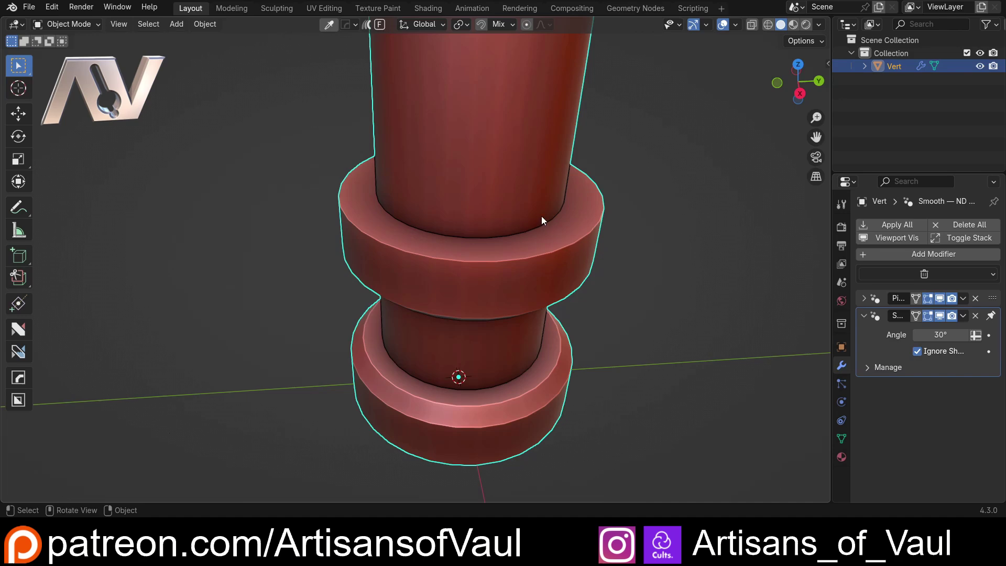
middle_click(443, 311)
middle_click(428, 326)
scroll("down", 3)
middle_click(435, 299)
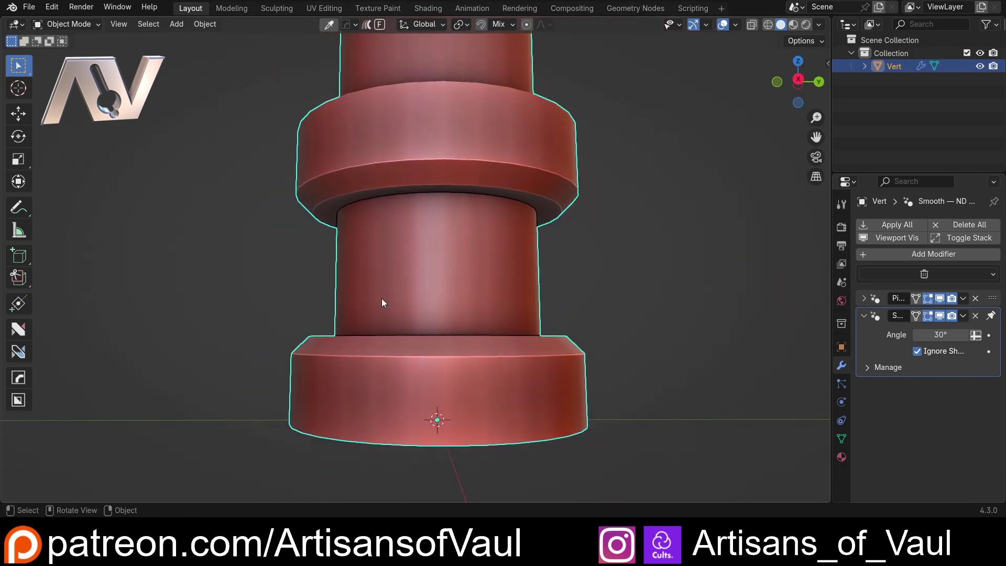
middle_click(375, 210)
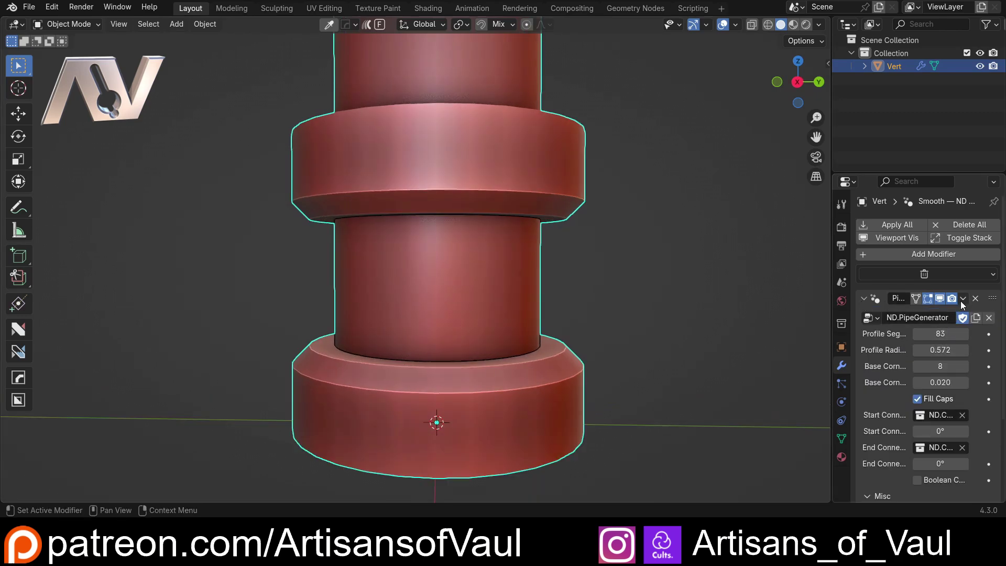
Inspect the applied pipe mesh in Edit Mode to confirm the bottom end is closed, then return to Object Mode.
key("Tab")
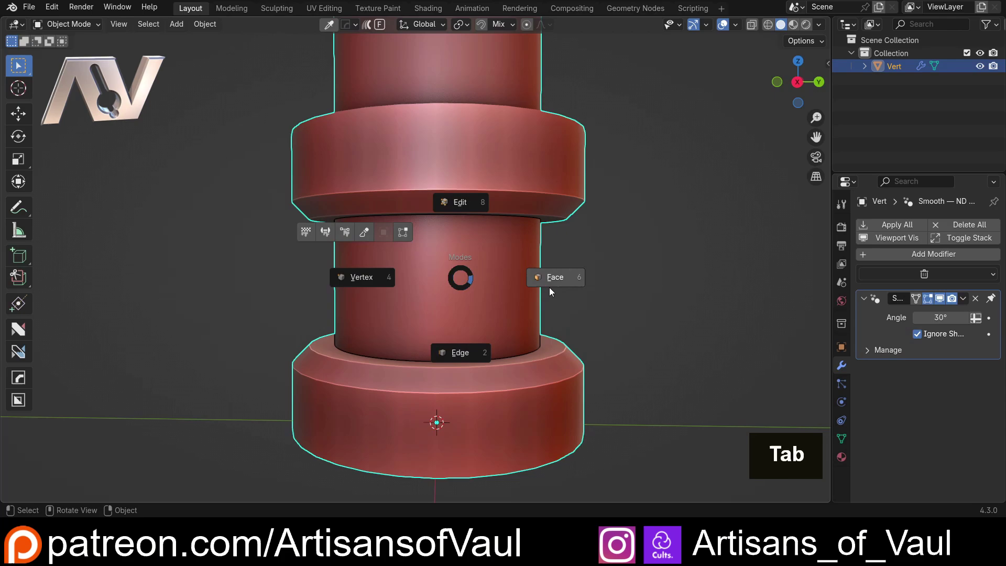
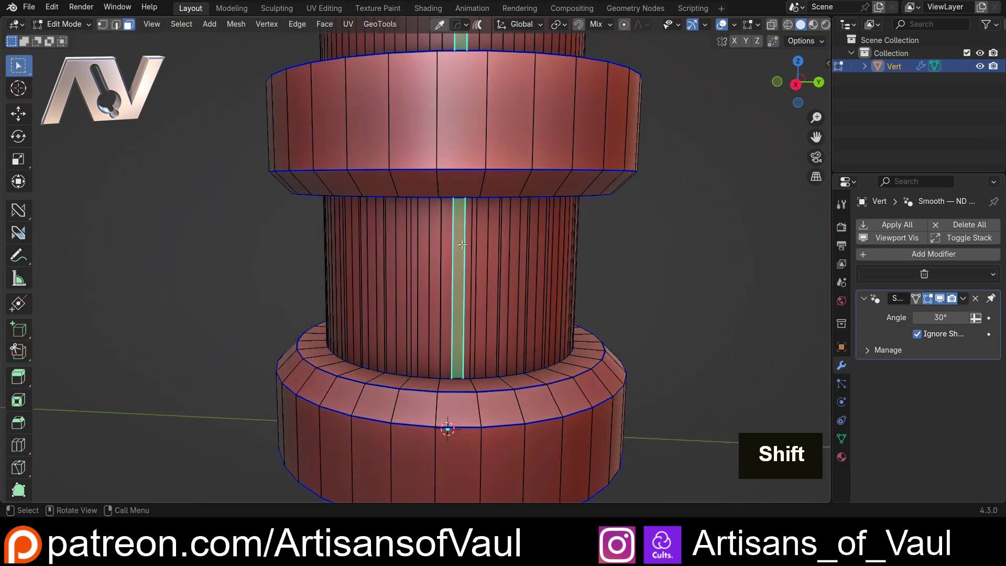
scroll("down", 3)
scroll("up", 3)
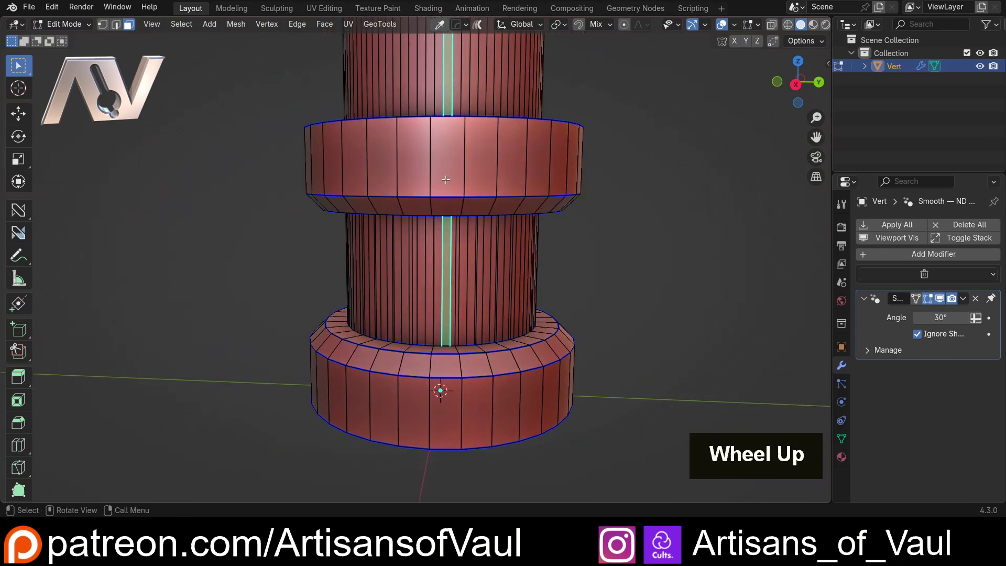
middle_click(440, 244)
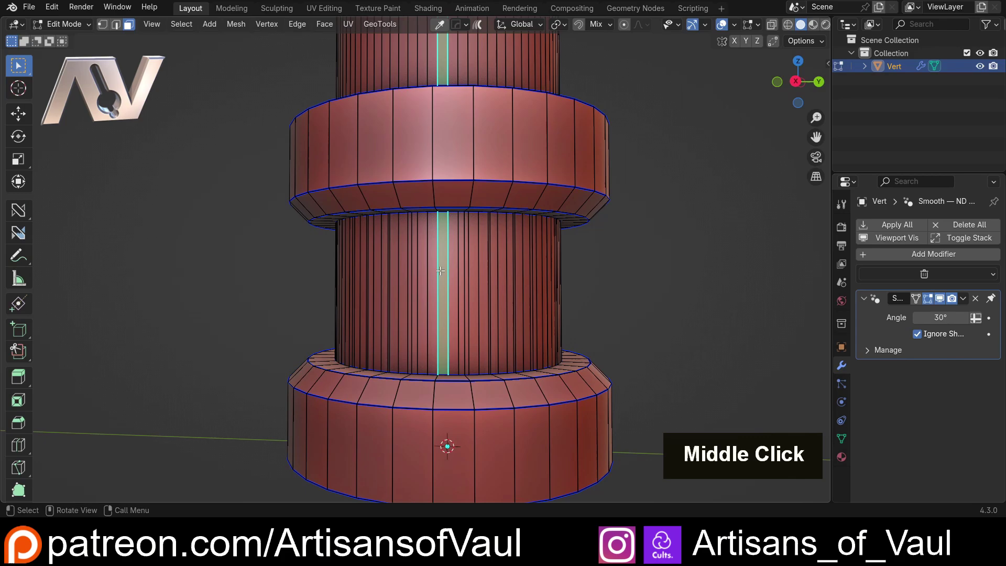
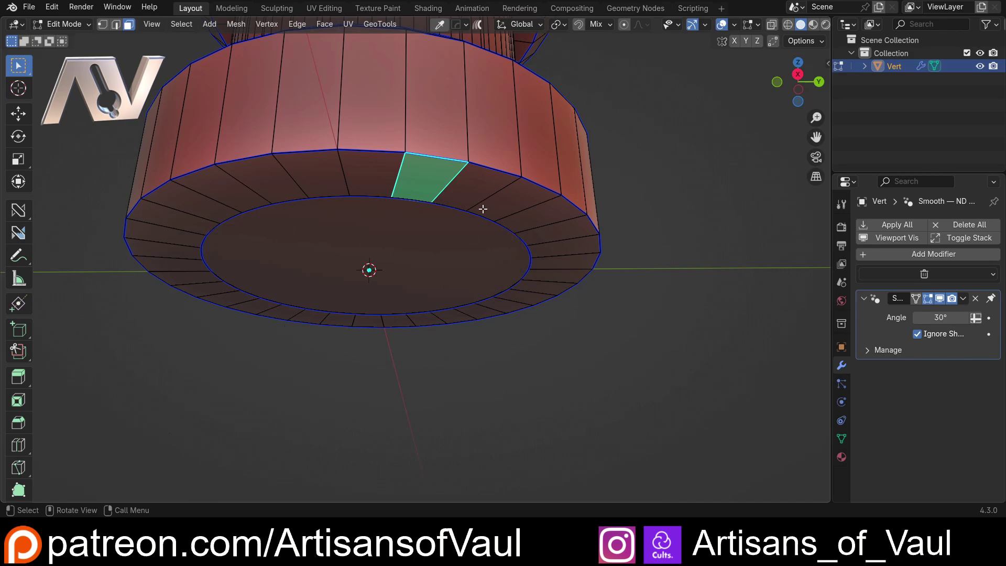
key("Tab")
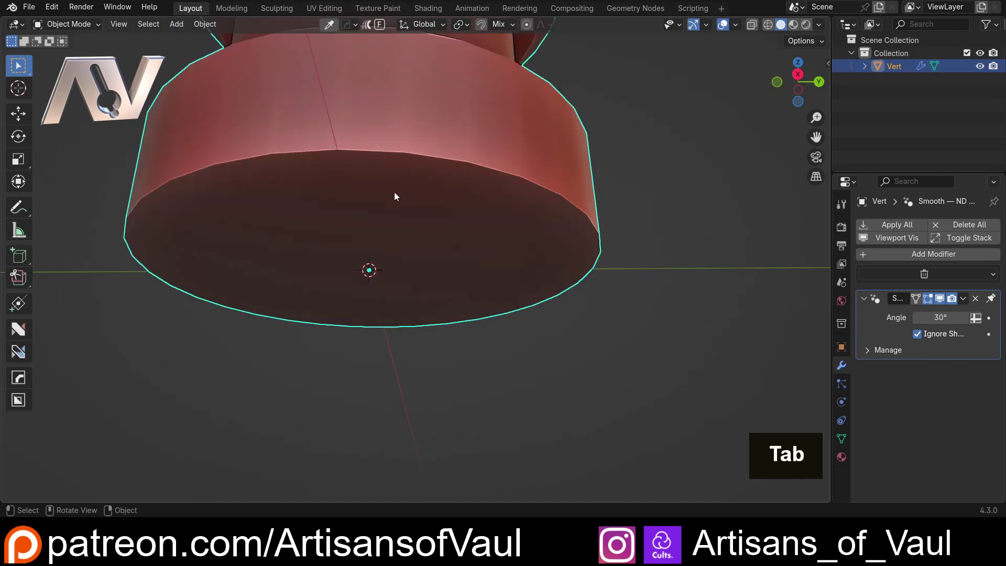
middle_click(382, 205)
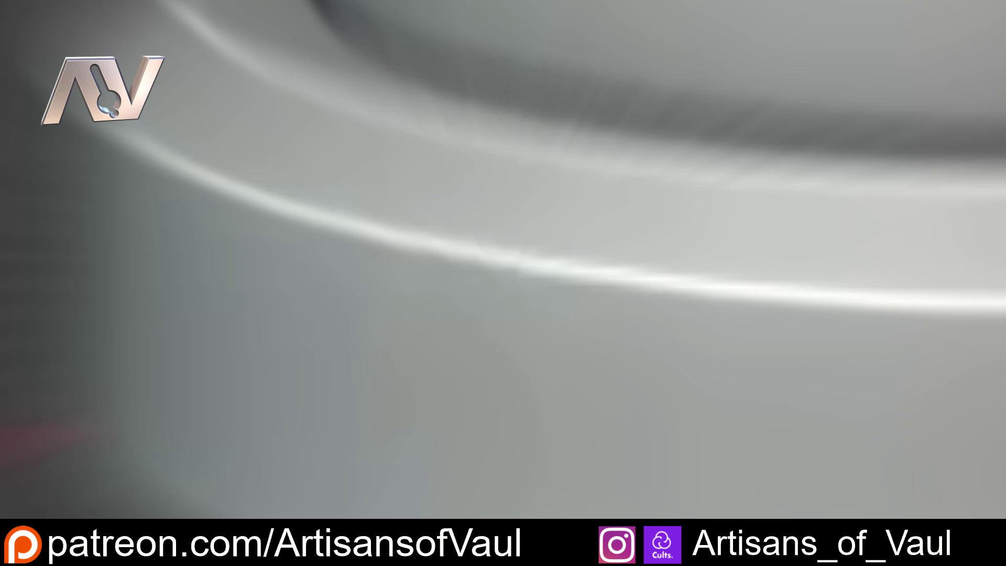
scroll("down", 3)
Select connectors in the asset file and start editing their geometry.
middle_click(273, 271)
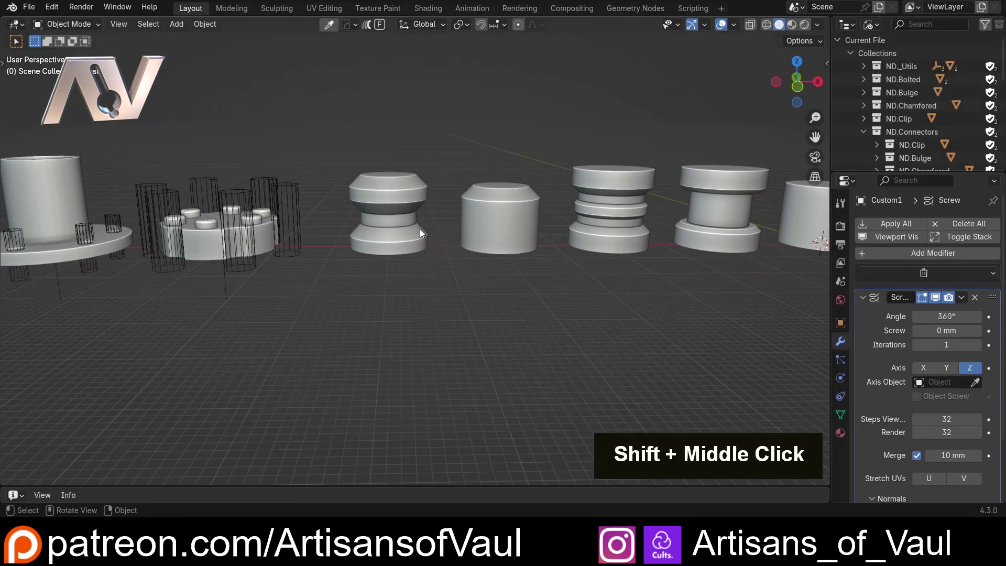
left_click(598, 218)
middle_click(667, 246)
left_click(495, 235)
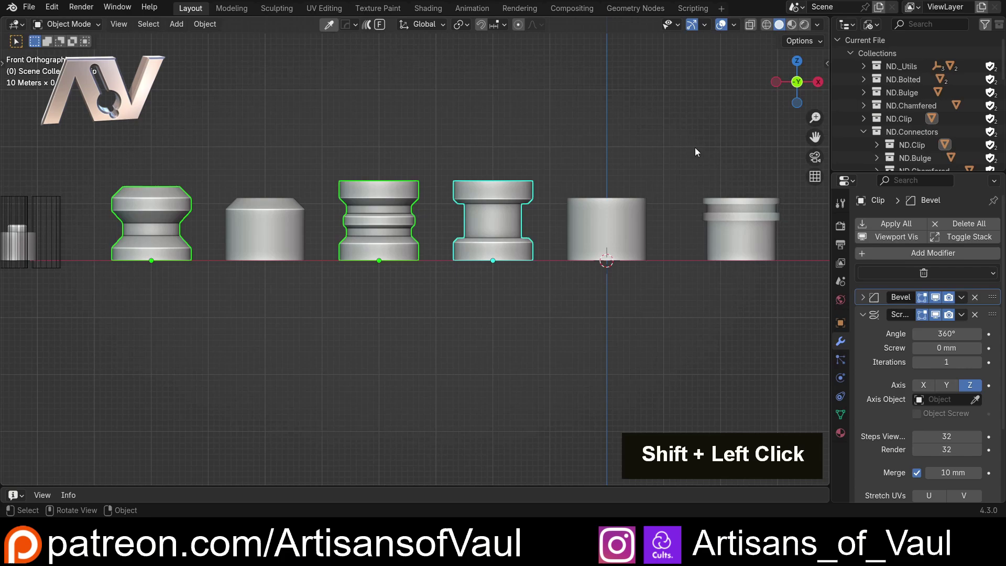
scroll("up", 3)
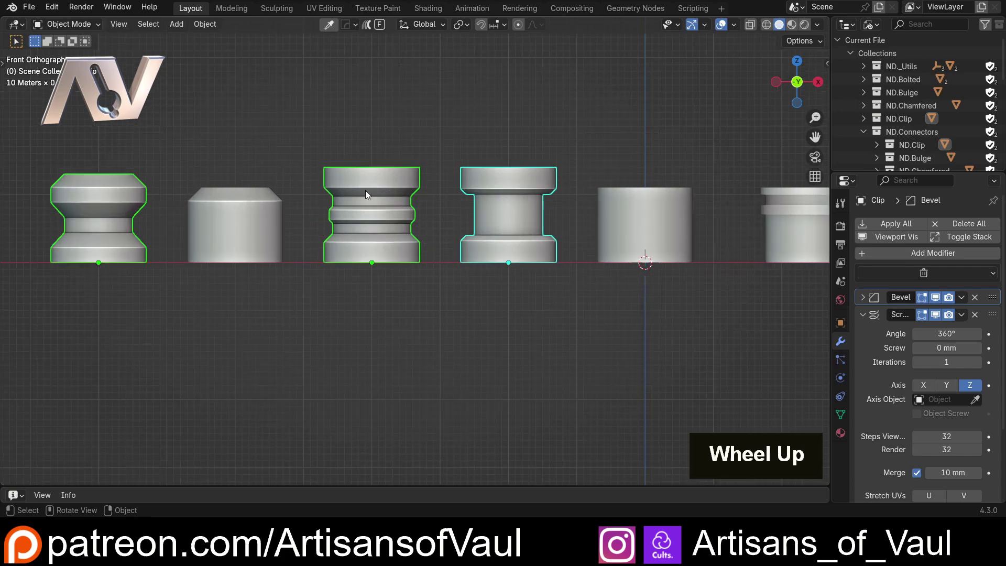
middle_click(448, 208)
scroll("up", 3)
key("Tab")
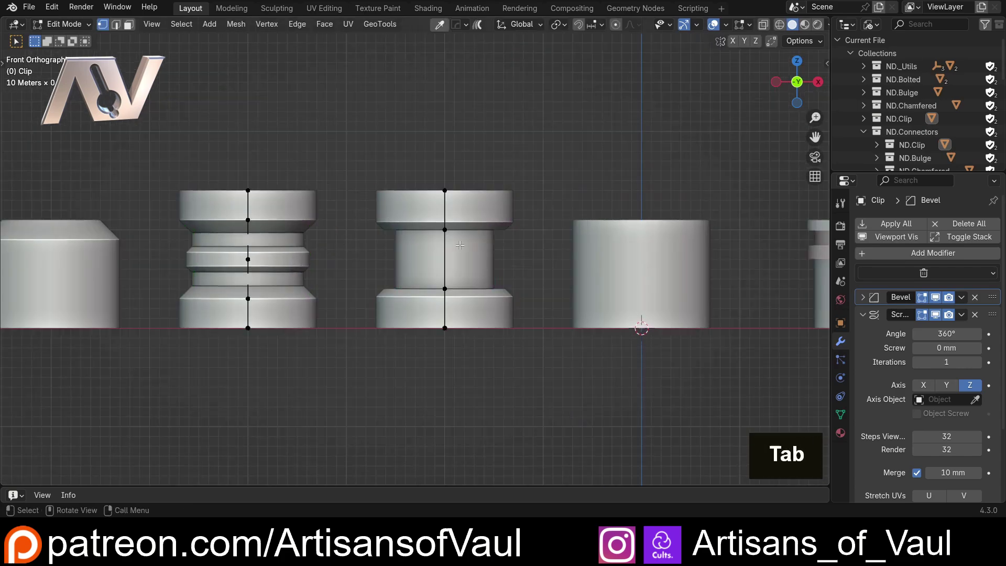
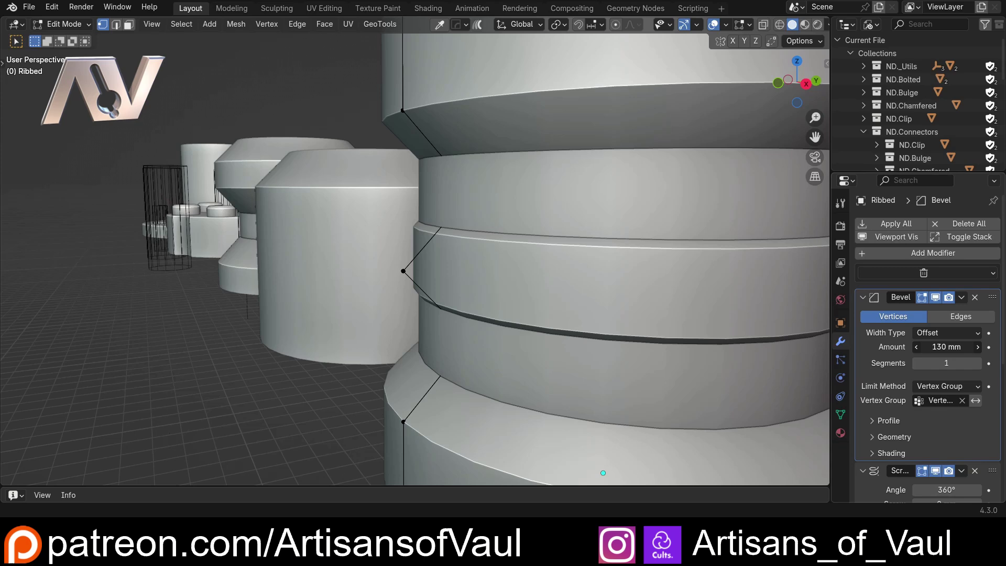
Shift the Ribbed connector's profile edges about 9.7 mm along Y to reshape its rings.
key("g")
key("y")
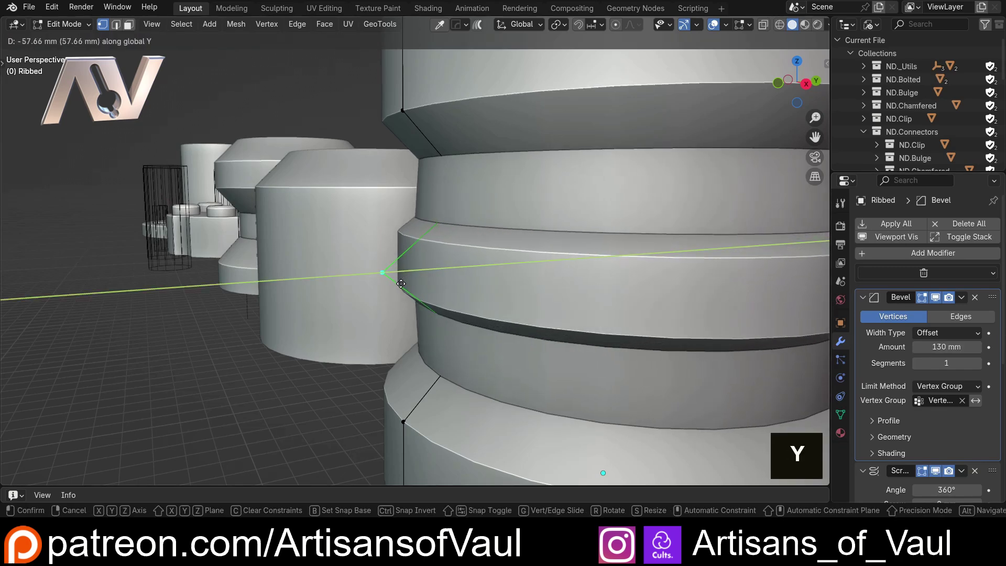
key("Escape")
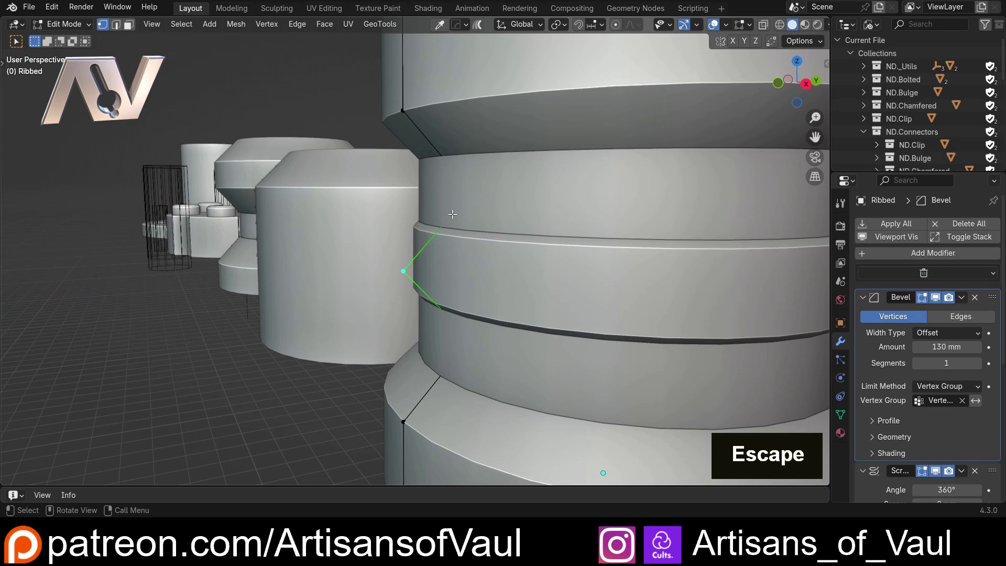
key("ctrl+z")
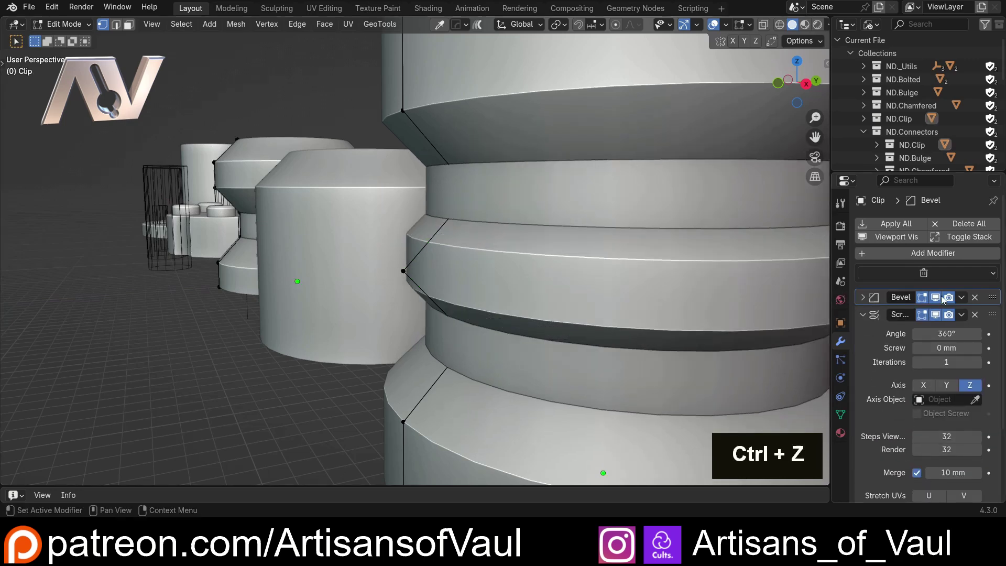
key("Tab")
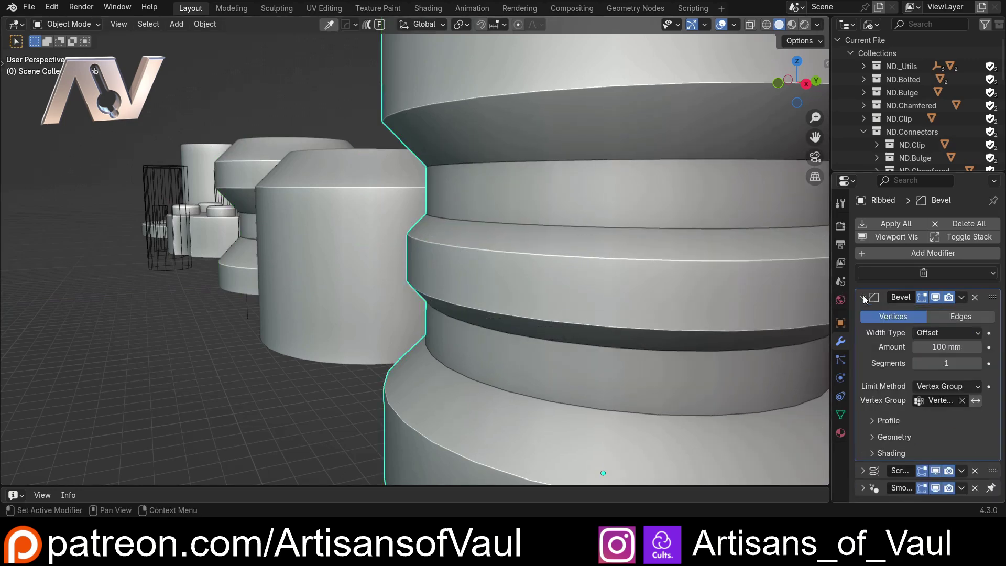
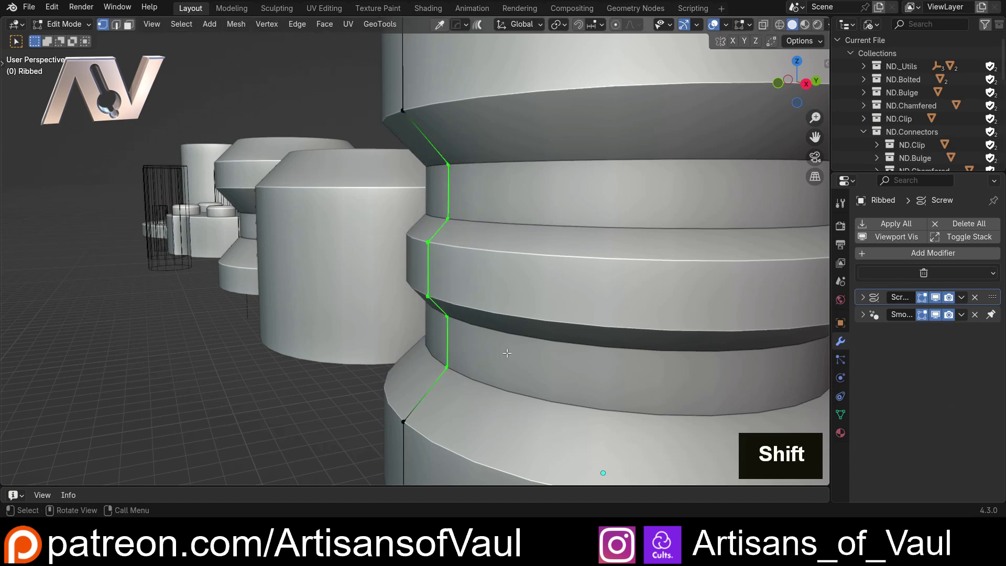
key("g")
key("y")
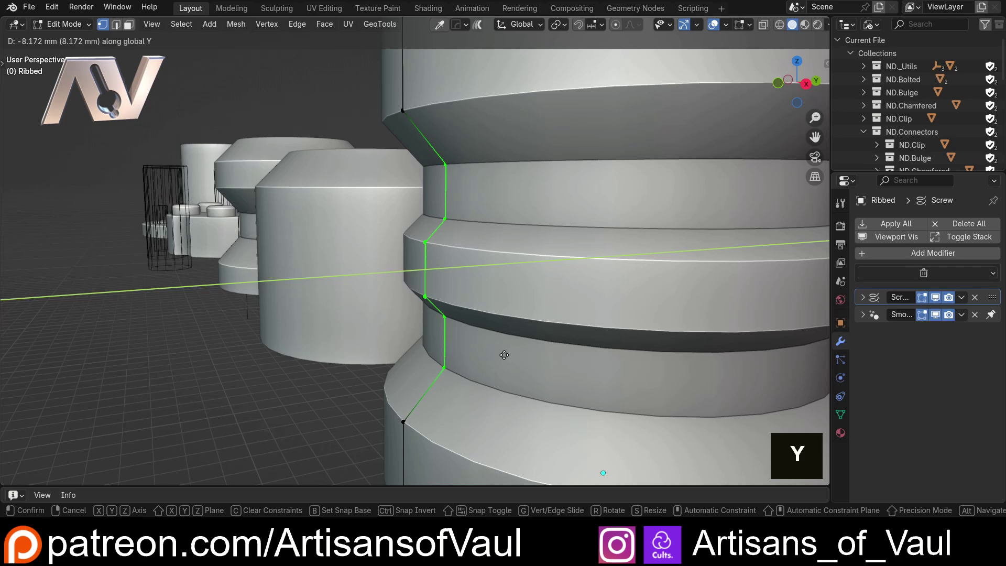
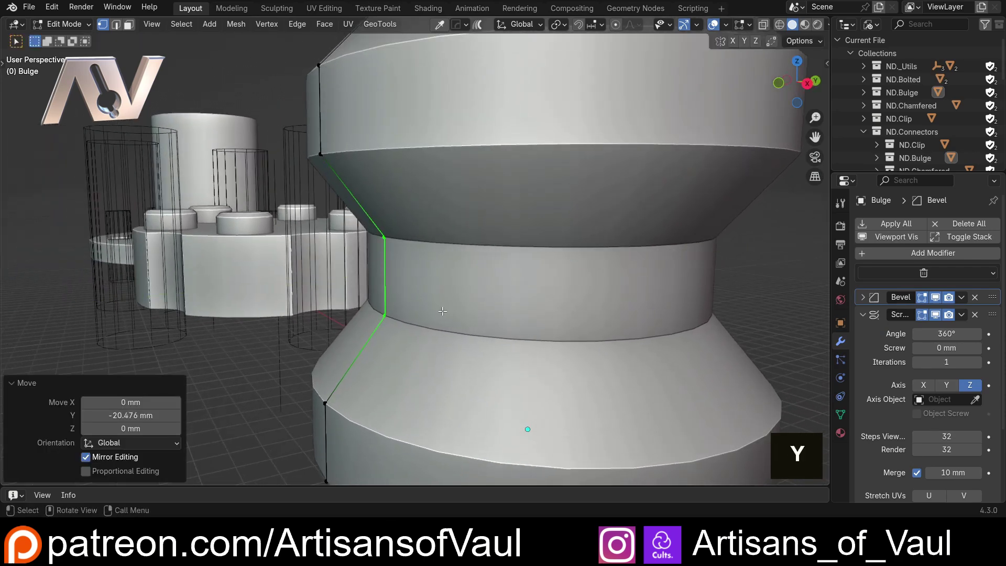
Stretch the Bulge profile slightly along Z, finish editing, and zoom out over the connector row.
key("s")
key("z")
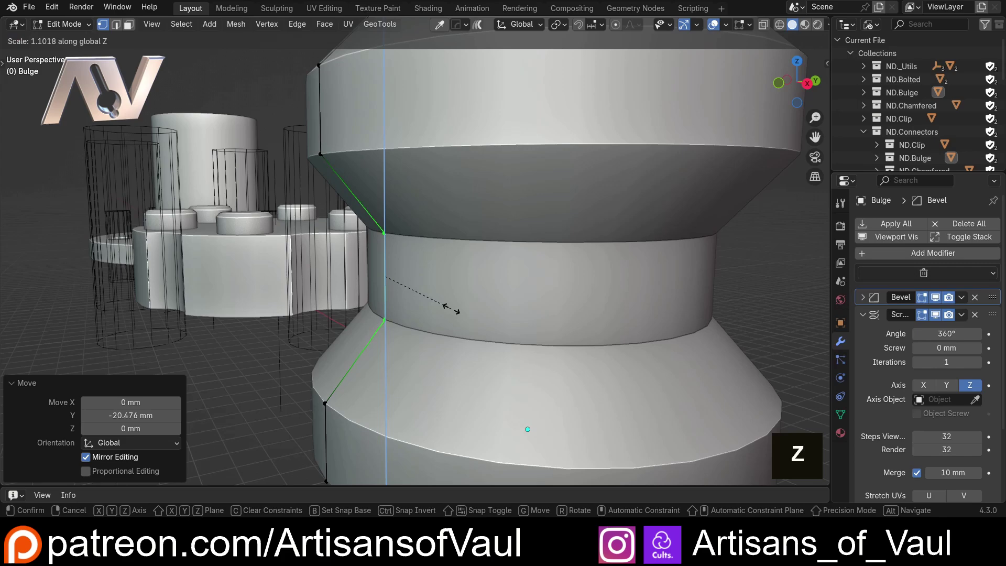
key("Tab")
scroll("down", 3)
middle_click(433, 266)
scroll("down", 3)
middle_click(485, 277)
middle_click(535, 298)
middle_click(502, 336)
scroll("down", 3)
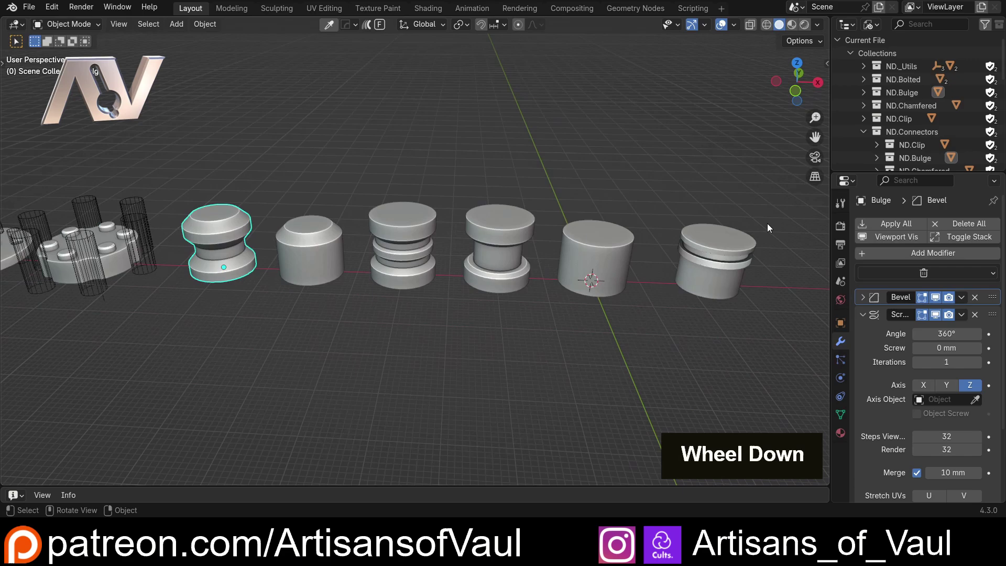
Leave mesh editing and review the row of connector assets in front orthographic view.
middle_click(654, 234)
scroll("up", 3)
middle_click(453, 331)
middle_click(446, 303)
key("Tab")
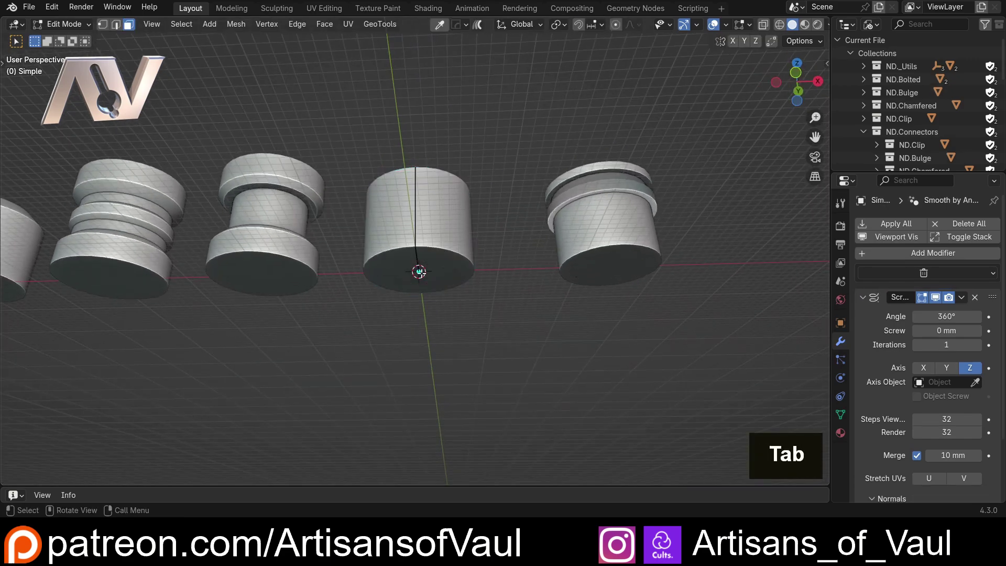
scroll("up", 3)
key("Tab")
scroll("down", 3)
middle_click(434, 265)
scroll("up", 3)
scroll("down", 3)
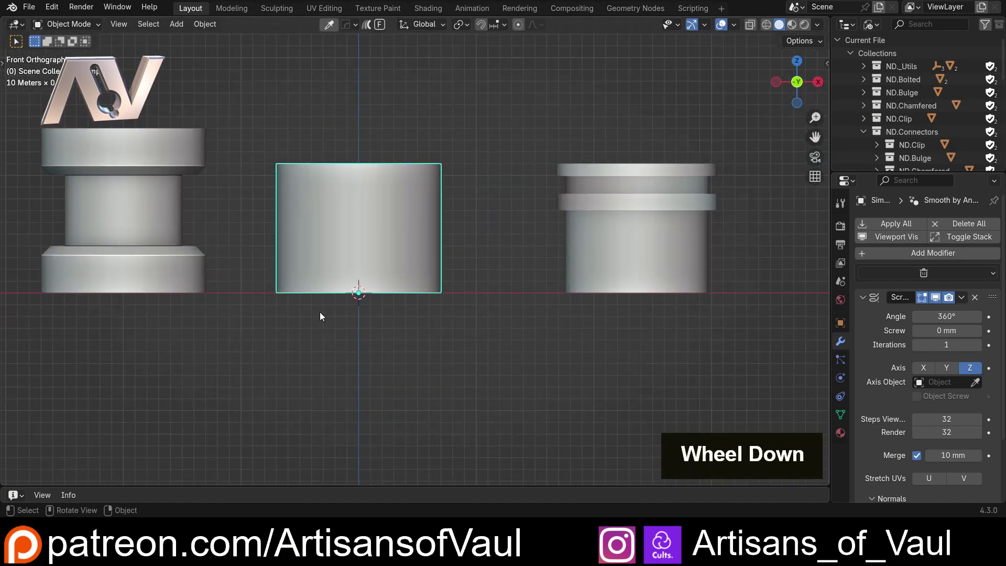
Select the Flat connector piece and nudge its geometry along Z, then finish editing.
left_click(642, 278)
scroll("down", 3)
middle_click(186, 253)
left_click(371, 250)
middle_click(223, 253)
left_click(343, 261)
middle_click(157, 246)
left_click(249, 232)
scroll("up", 3)
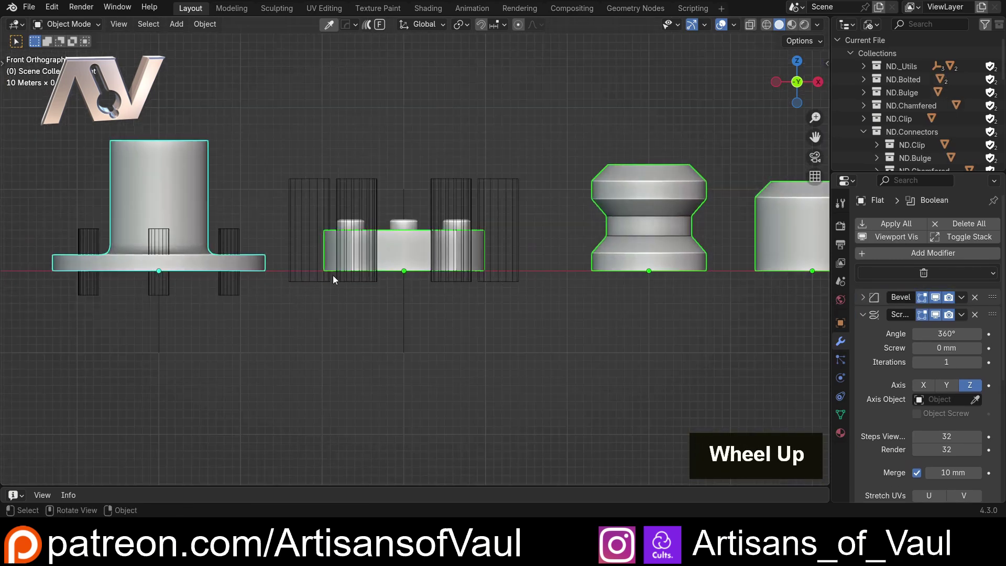
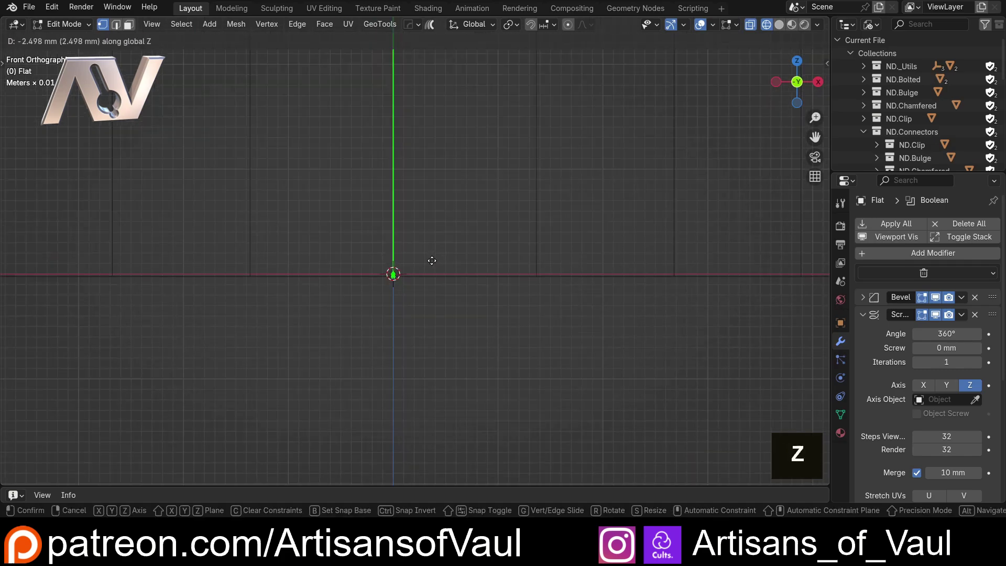
key("shift+z")
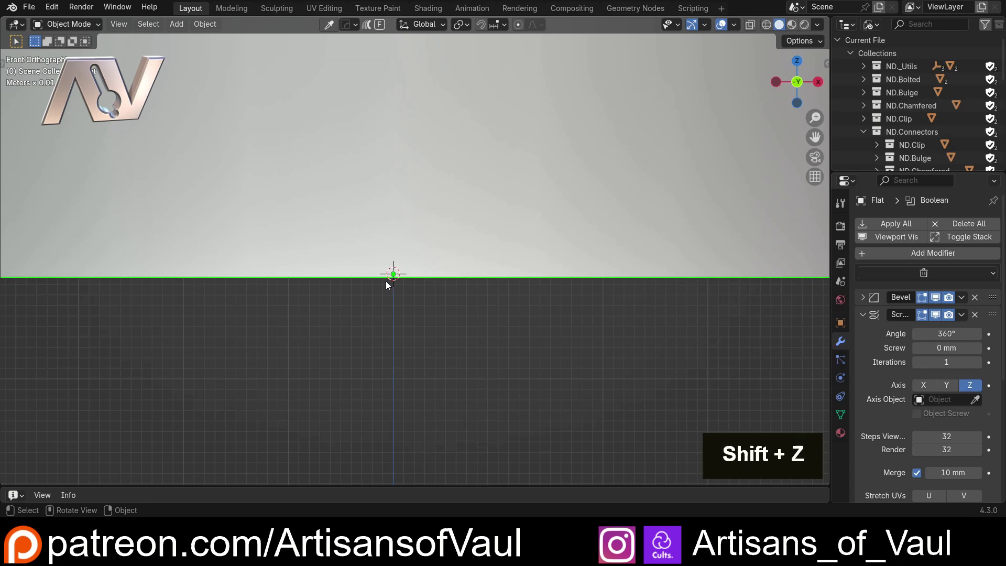
Pan back across the connector assets and view them in perspective before leaving the file.
scroll("up", 3)
scroll("down", 3)
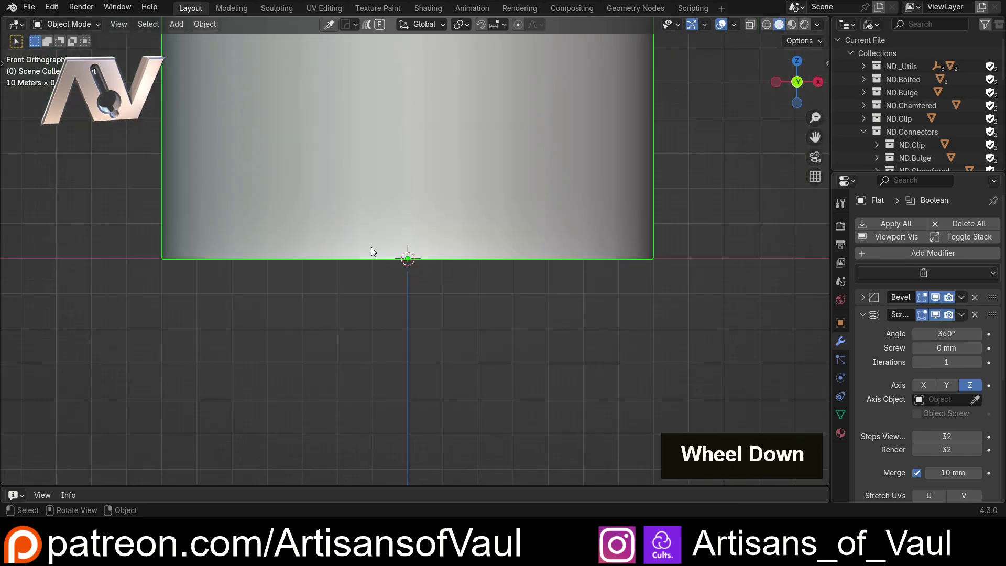
scroll("up", 3)
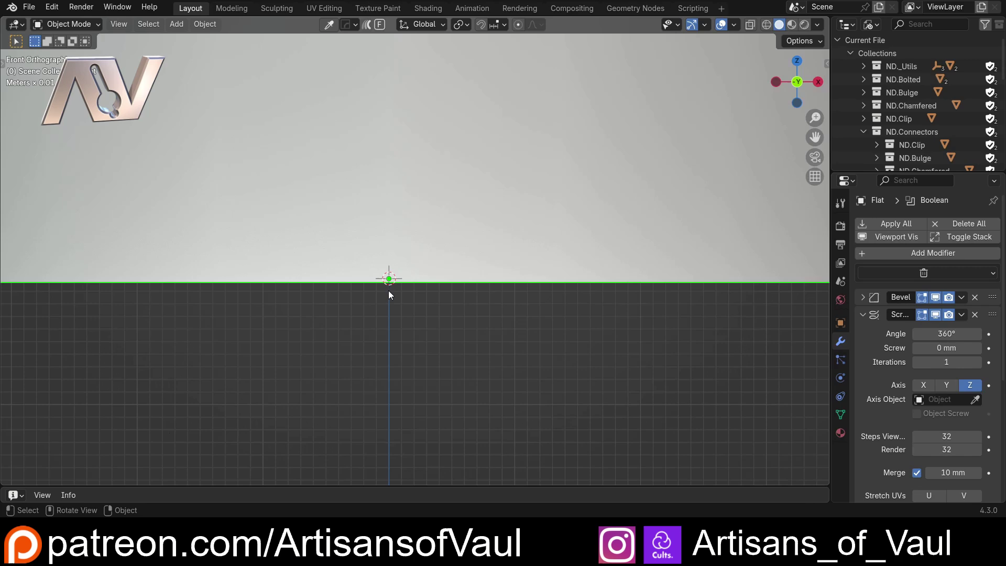
scroll("down", 3)
scroll("up", 3)
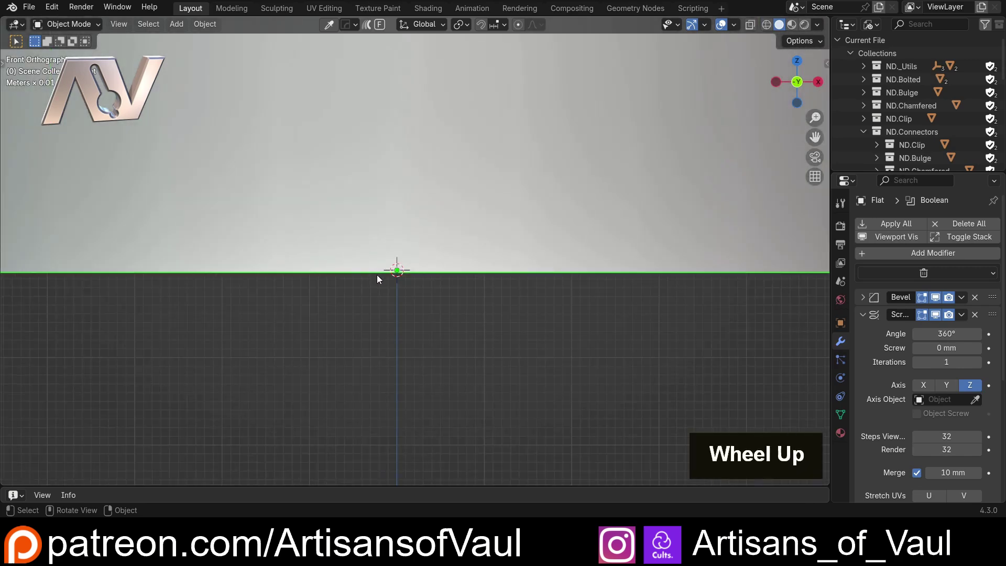
middle_click(235, 260)
scroll("up", 3)
scroll("down", 3)
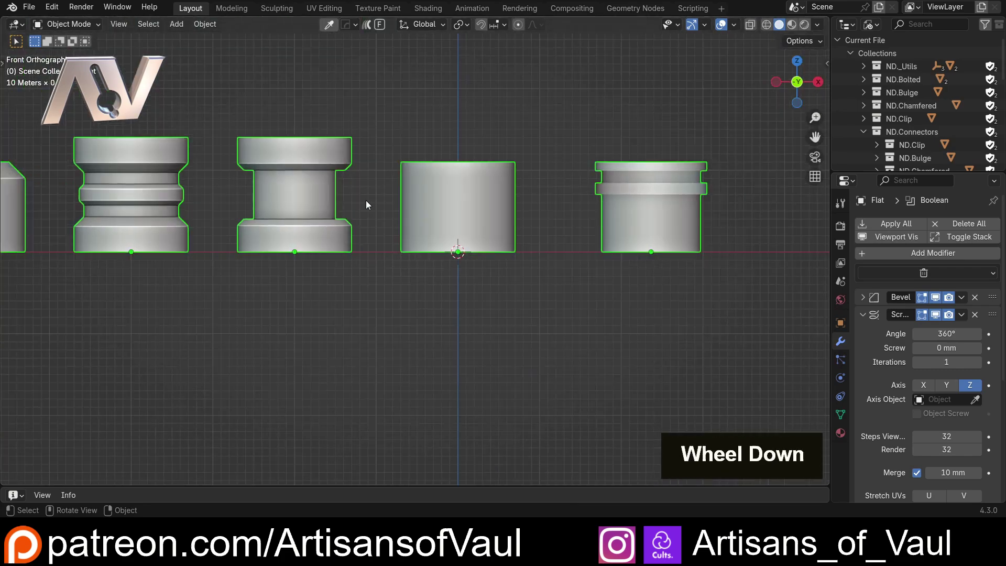
middle_click(378, 155)
scroll("down", 3)
middle_click(399, 171)
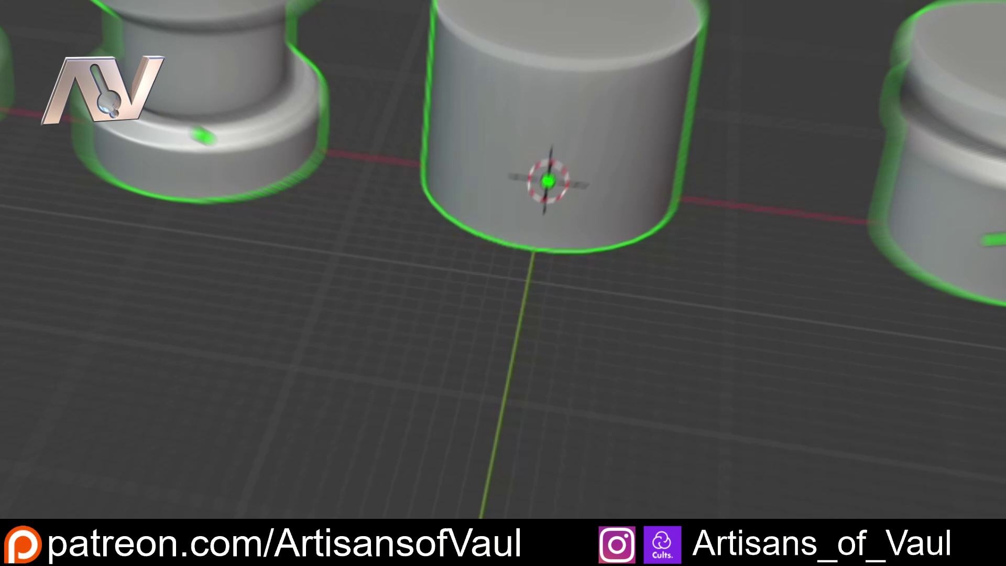
scroll("up", 3)
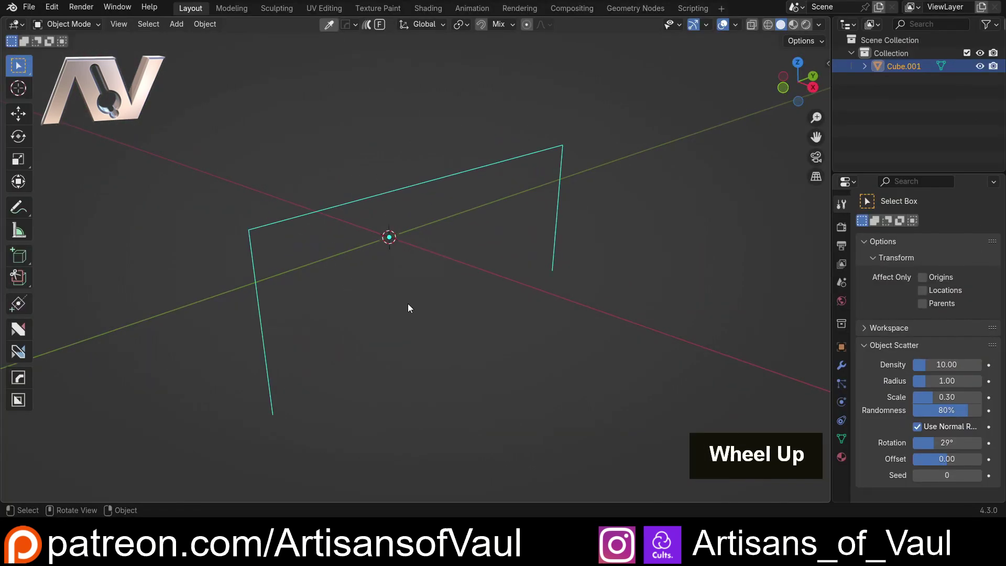
Generate a pipe along the bent path with Configuration Mode Ends and Clip connectors.
key("shift+2")
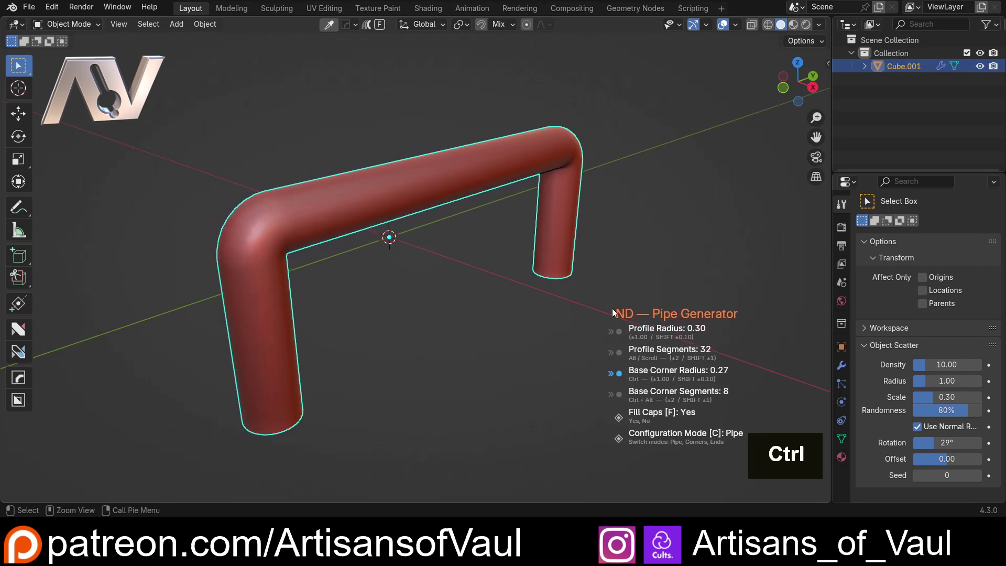
key("c")
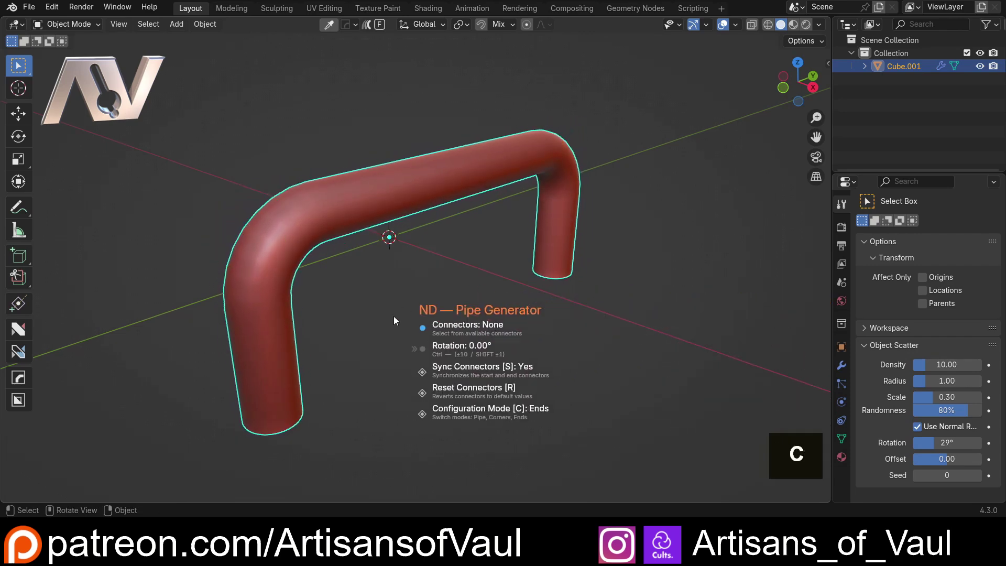
scroll("up", 3)
middle_click(370, 347)
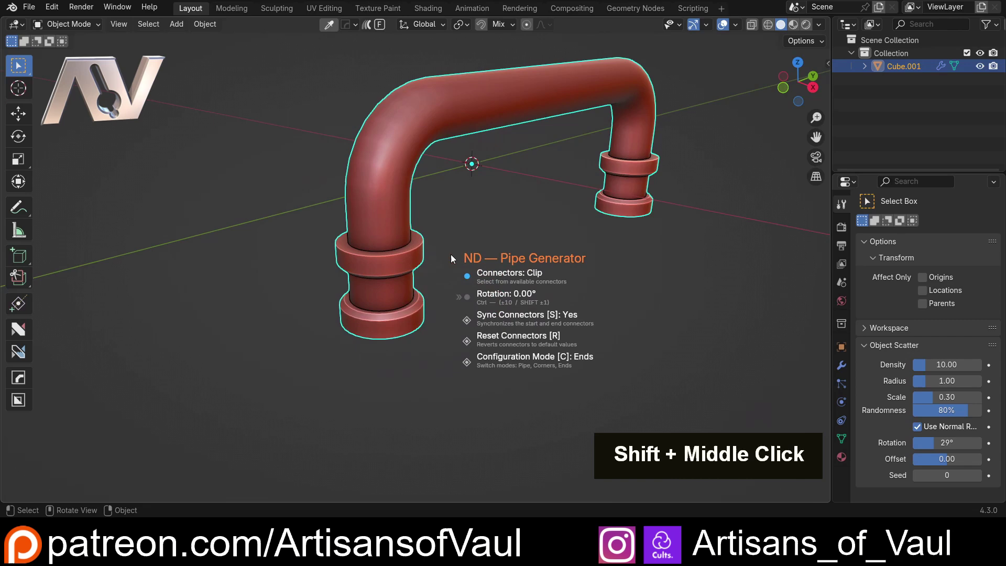
scroll("up", 3)
middle_click(358, 286)
middle_click(335, 182)
middle_click(375, 252)
scroll("down", 3)
middle_click(476, 294)
Confirm the pipe, duplicate it about 7.87 m along X, and inspect the bottom connector.
key("shift+d")
key("y")
key("x")
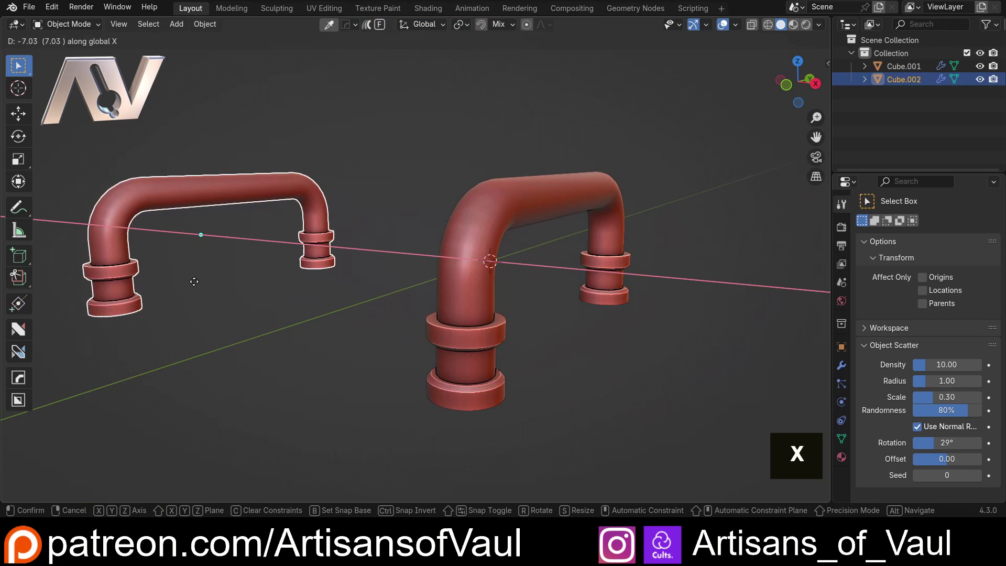
middle_click(252, 257)
scroll("up", 3)
middle_click(287, 274)
scroll("up", 3)
middle_click(290, 323)
scroll("up", 3)
middle_click(548, 300)
middle_click(396, 284)
scroll("up", 3)
middle_click(452, 322)
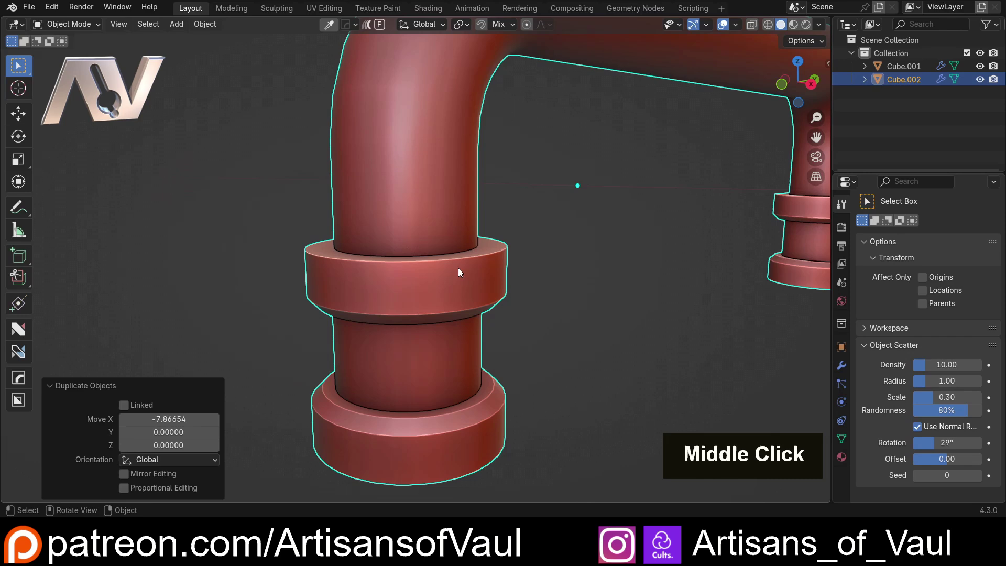
scroll("down", 3)
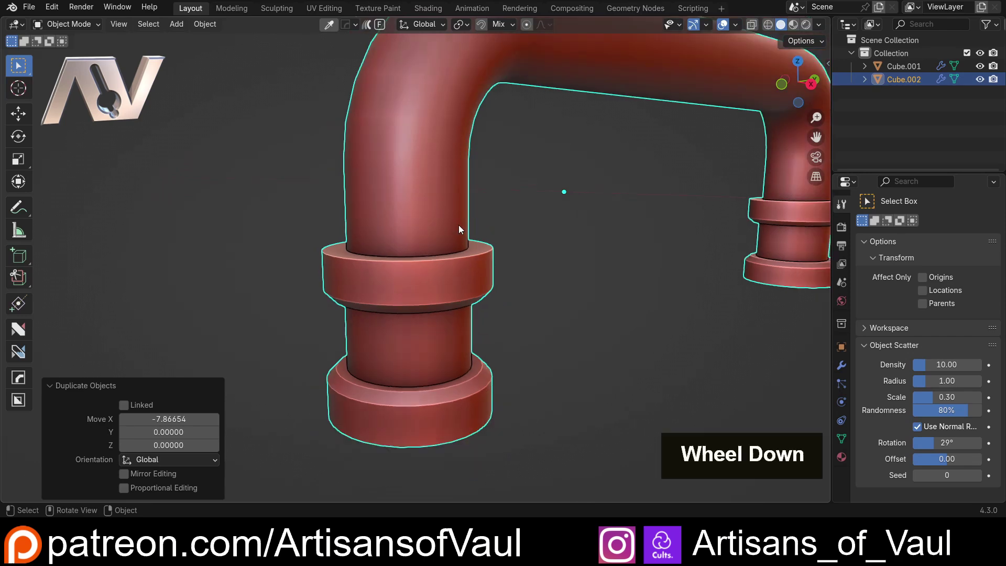
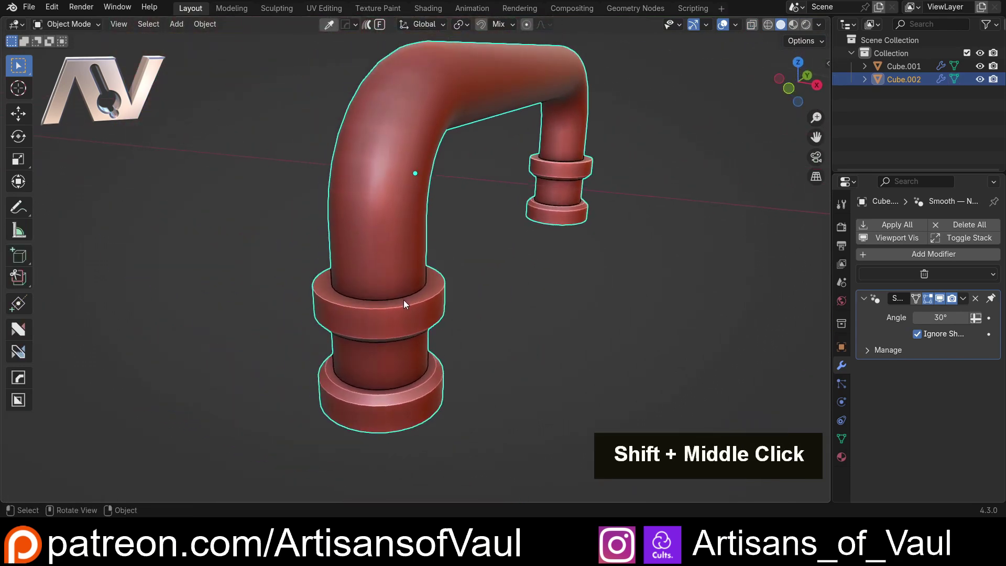
Inspect the pipe's connector geometry in Edit Mode and return to Object Mode.
key("Tab")
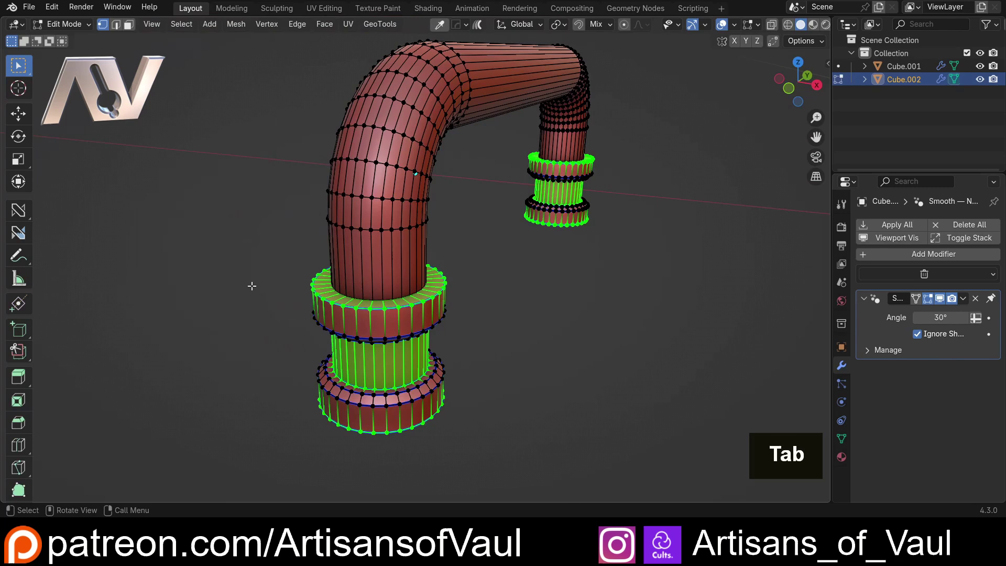
key("p")
key("Tab")
double_click(413, 319)
middle_click(589, 283)
middle_click(452, 264)
Union the second pipe into a Cutters collection (Cube.002, Cube.003) and recall the pipe generator for a 0.73 corner radius.
left_click(661, 219)
key("ctrl+KP_Add")
scroll("down", 3)
middle_click(517, 279)
middle_click(472, 260)
middle_click(347, 243)
middle_click(493, 264)
scroll("up", 3)
key("shift+2")
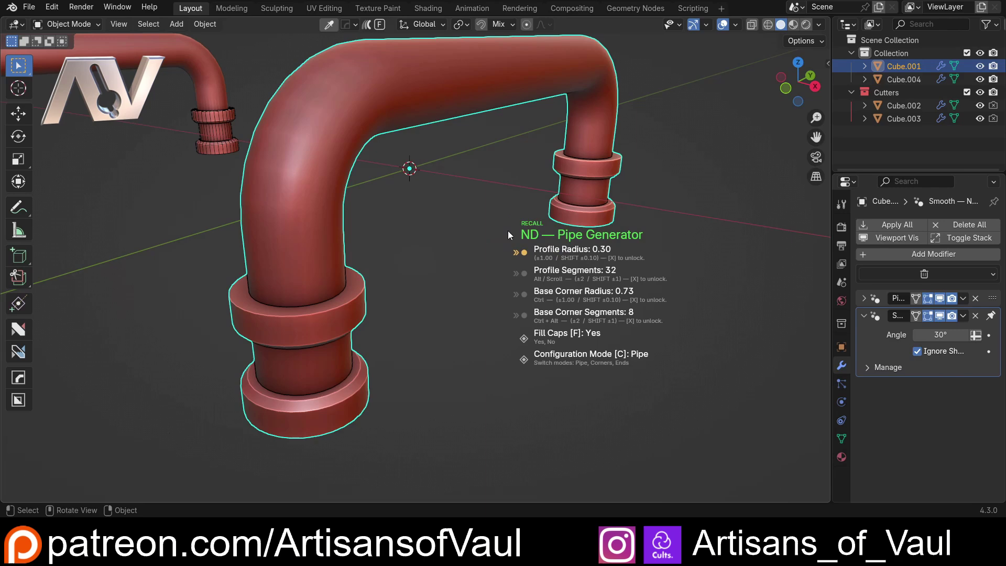
Dismiss the generator settings and recentre on Cube.001's ND.PipeGenerator modifier with both ND.Clip connectors.
key("Escape")
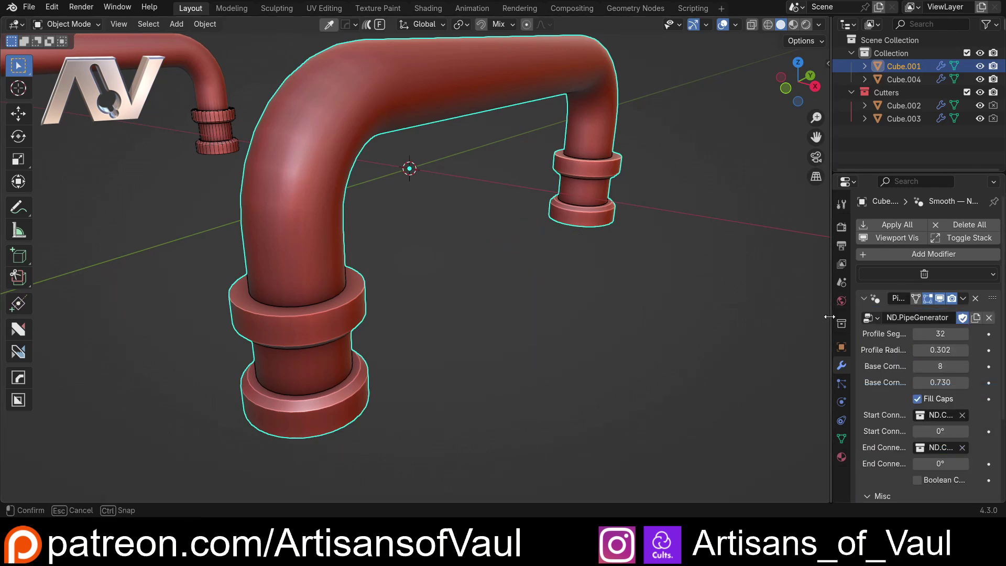
scroll("down", 3)
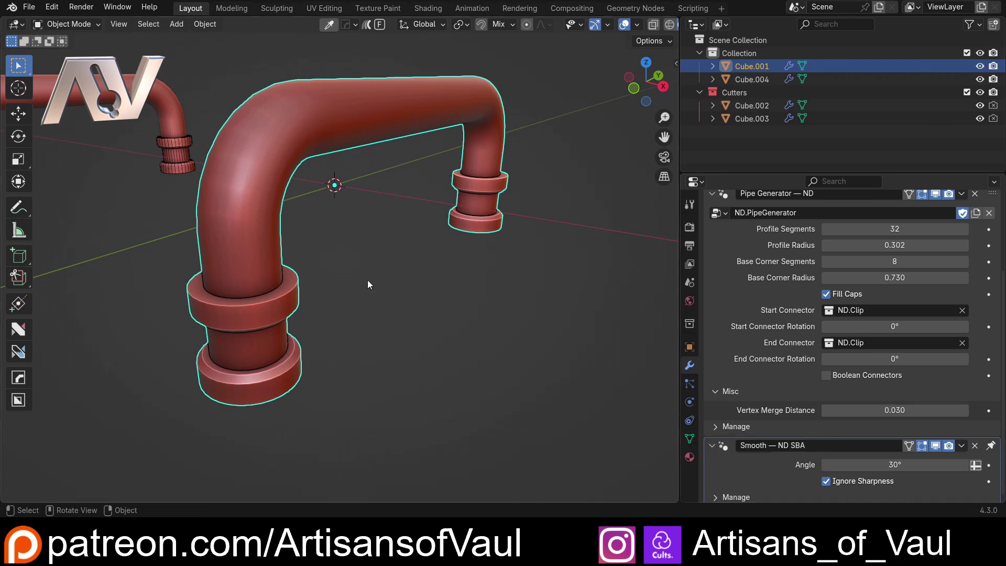
middle_click(325, 264)
middle_click(331, 275)
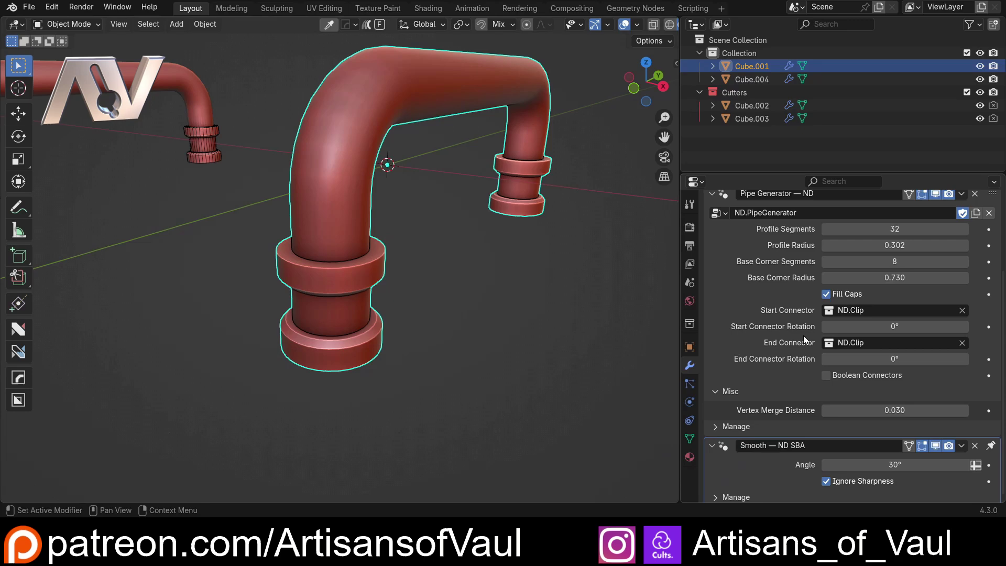
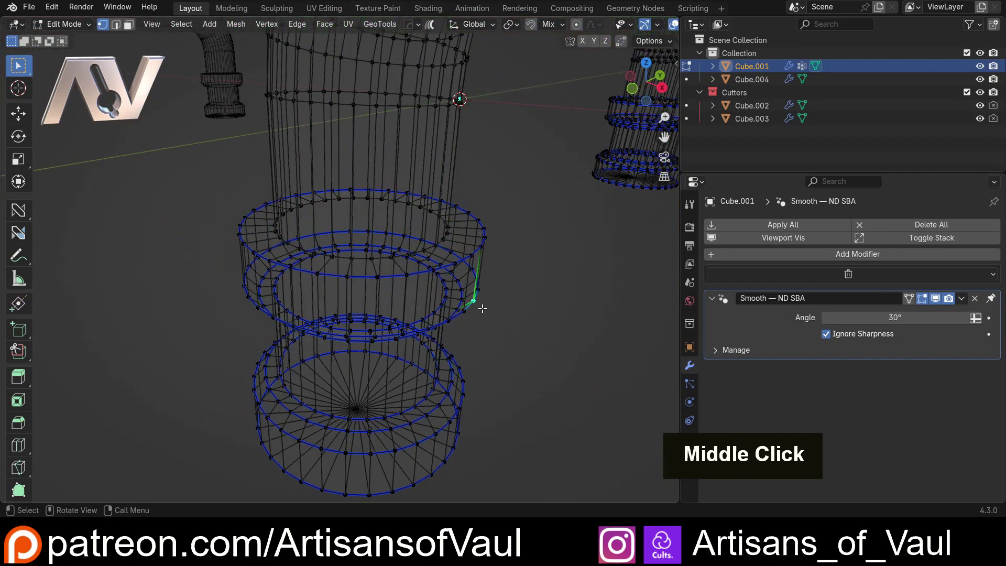
Check the connector edges in wireframe, leave Edit Mode, and orbit to see the whole red pipe.
key("shift+z")
scroll("down", 3)
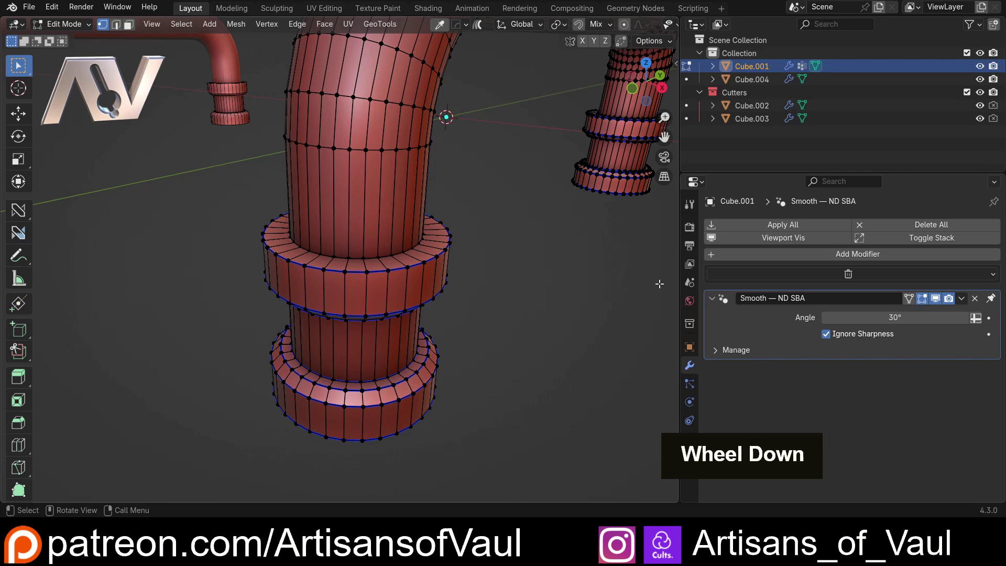
key("Tab")
scroll("down", 3)
middle_click(481, 286)
scroll("up", 3)
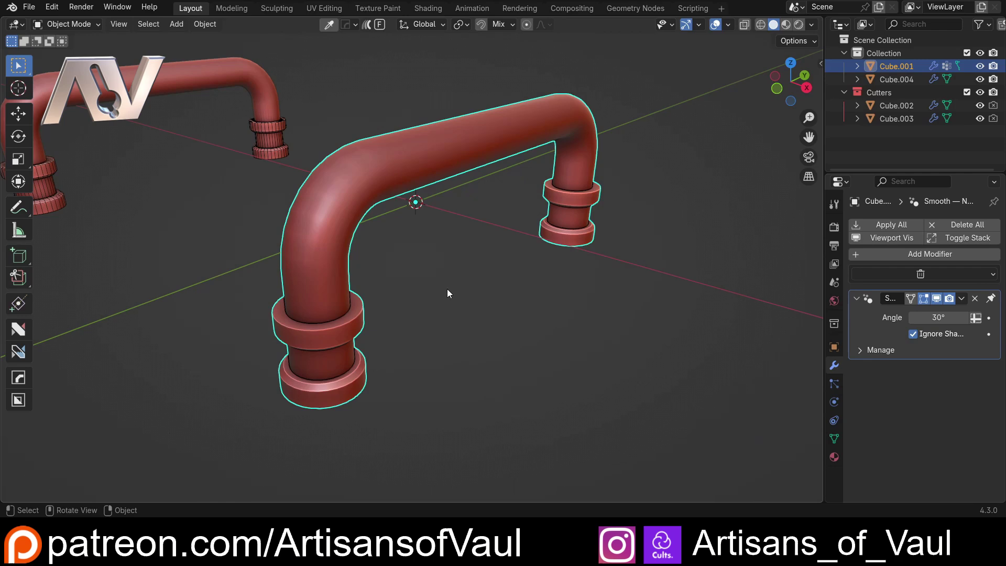